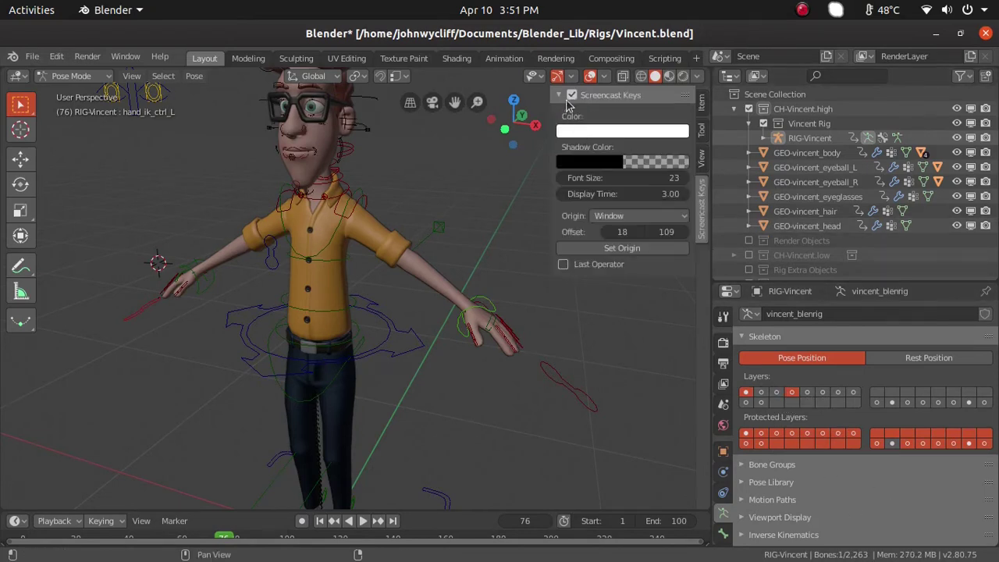
Hide the viewport sidebar and toggle the first bone layer off in Skeleton > Layers.
left_click(701, 176)
left_click(703, 199)
key("n")
left_click(791, 393)
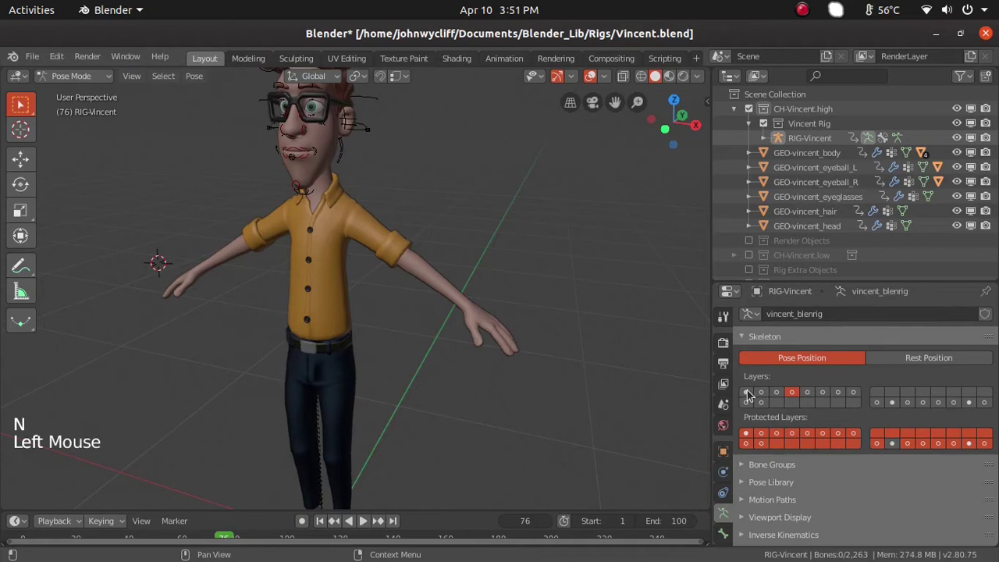
left_click(748, 395)
scroll("down", 3)
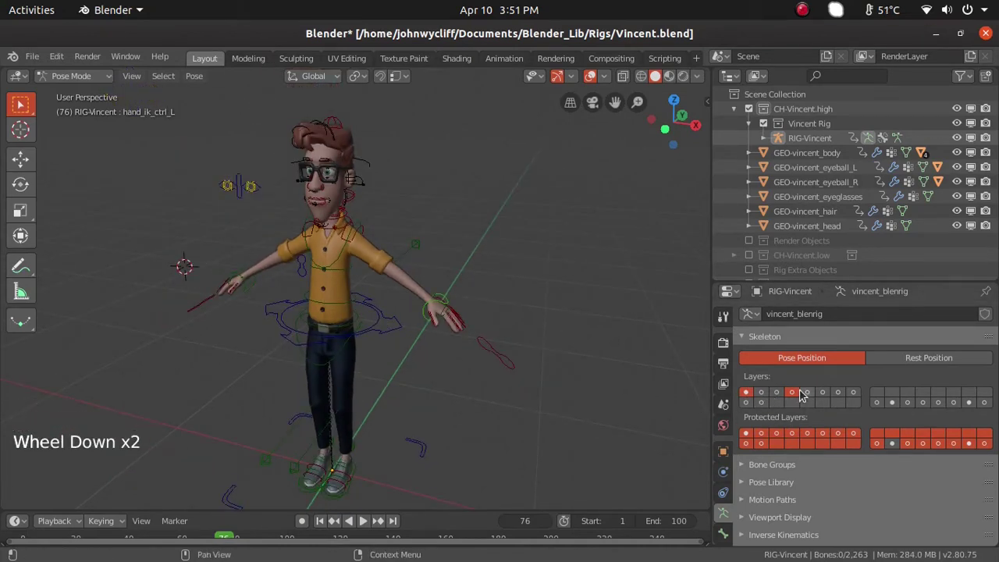
left_click(798, 394)
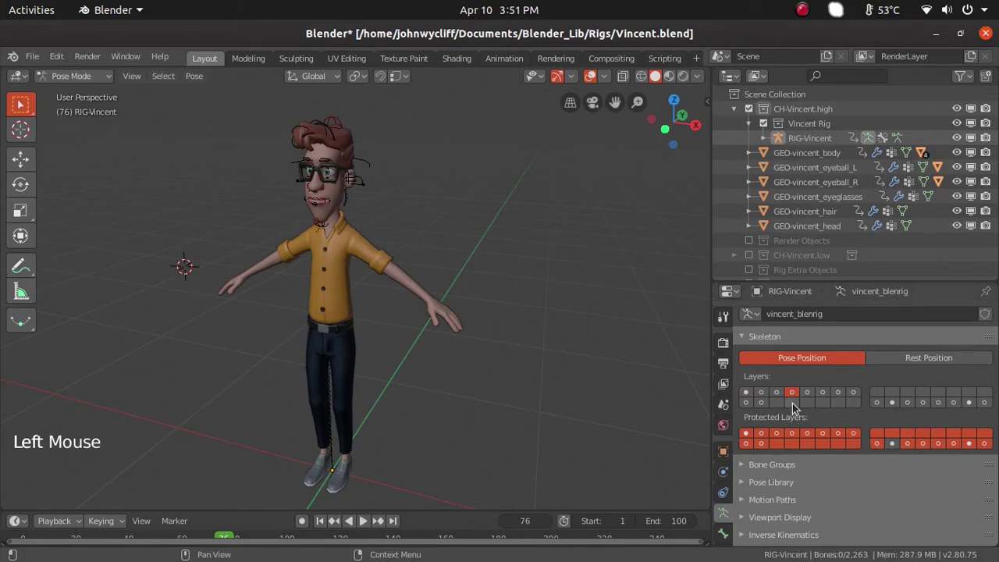
Preview the top-row bone layers one by one until only the yellow body-ring layer shows.
scroll("up", 3)
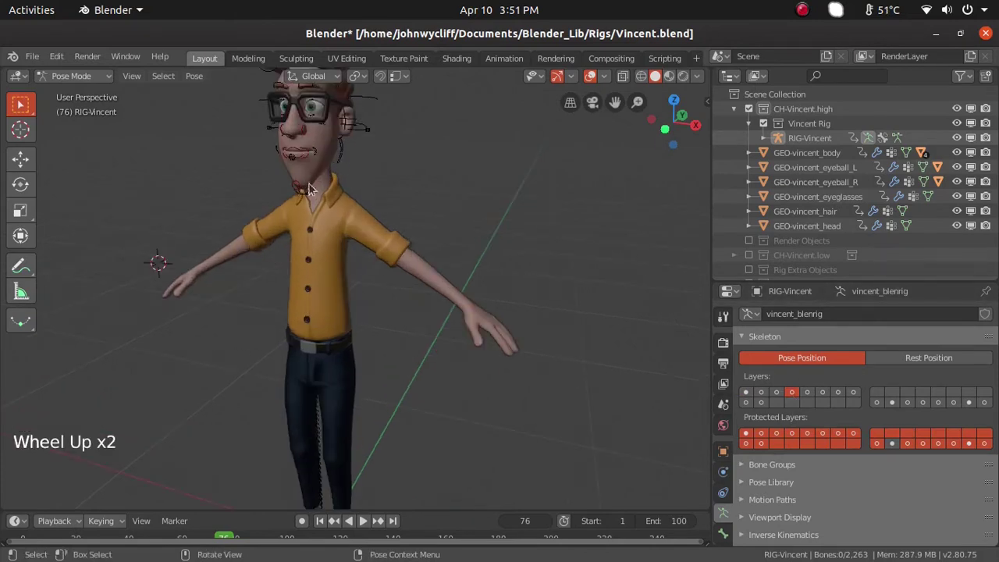
scroll("down", 3)
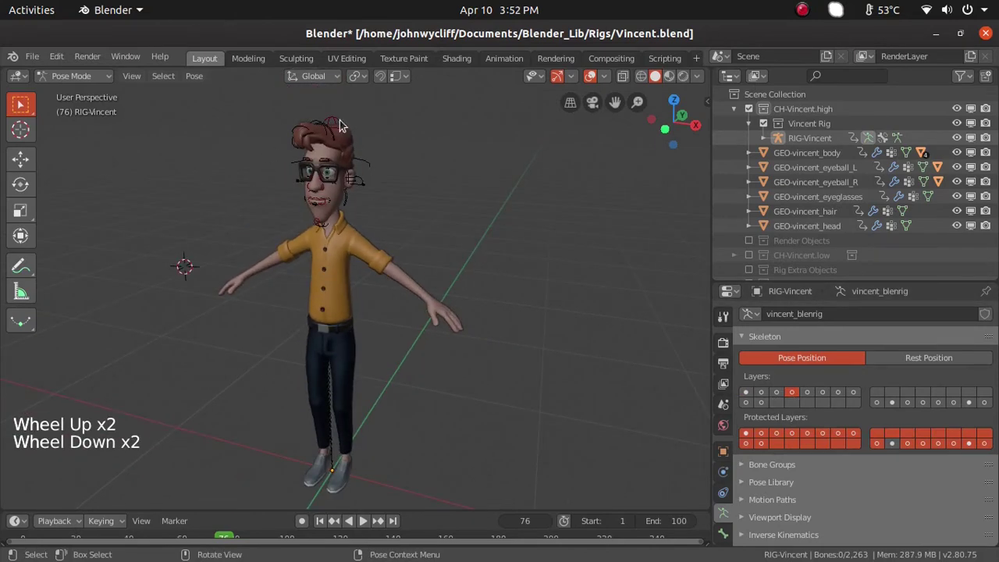
left_click(809, 396)
left_click(830, 394)
left_click(842, 394)
left_click(853, 397)
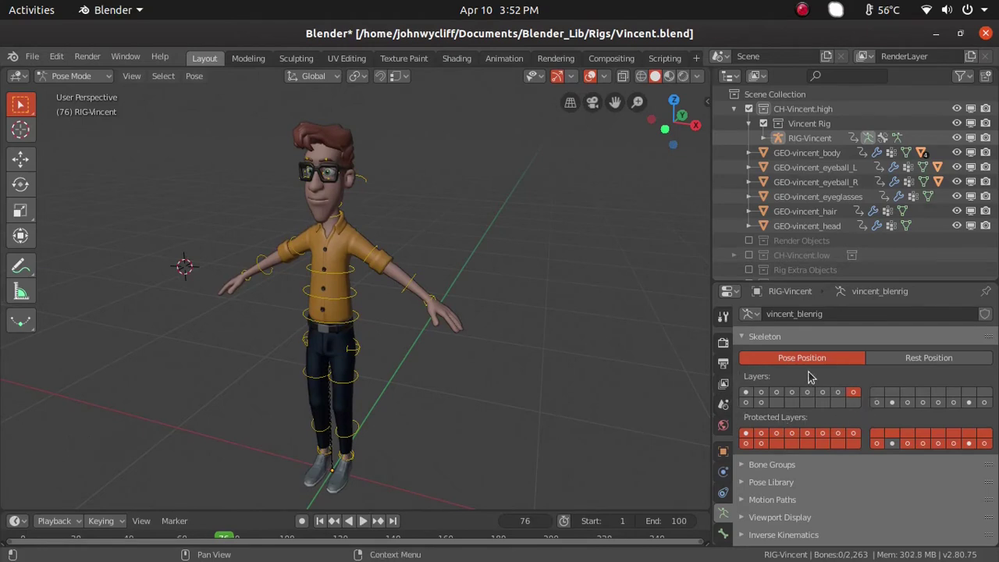
Cycle through the remaining bone layers, ending back on the first layer's controls.
left_click(888, 404)
left_click(891, 403)
left_click(923, 406)
left_click(936, 407)
left_click(950, 405)
double_click(971, 410)
left_click(989, 405)
left_click(973, 404)
left_click(874, 446)
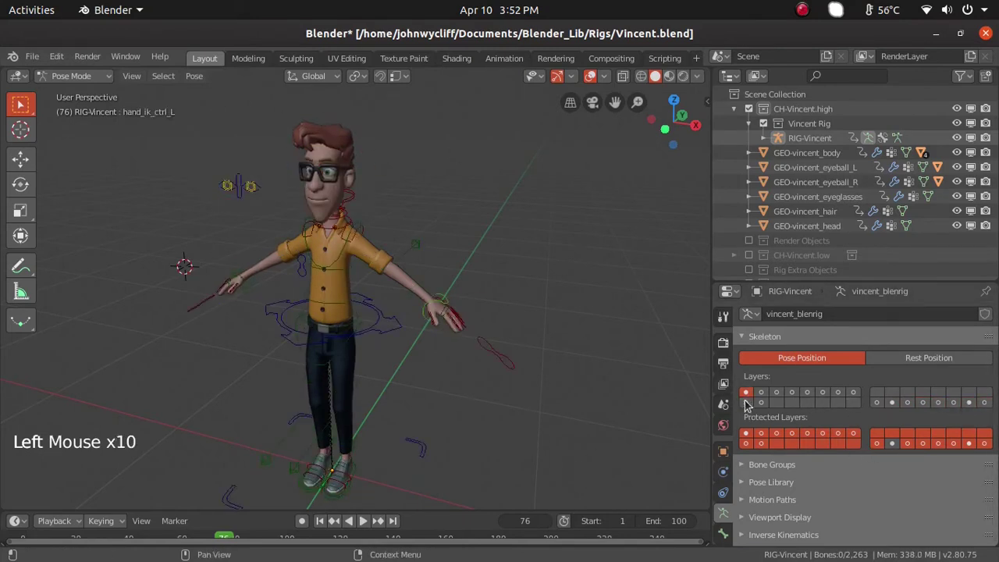
Try the box-control and neighbouring layers, then enable layers 1 and 4 together.
left_click(748, 403)
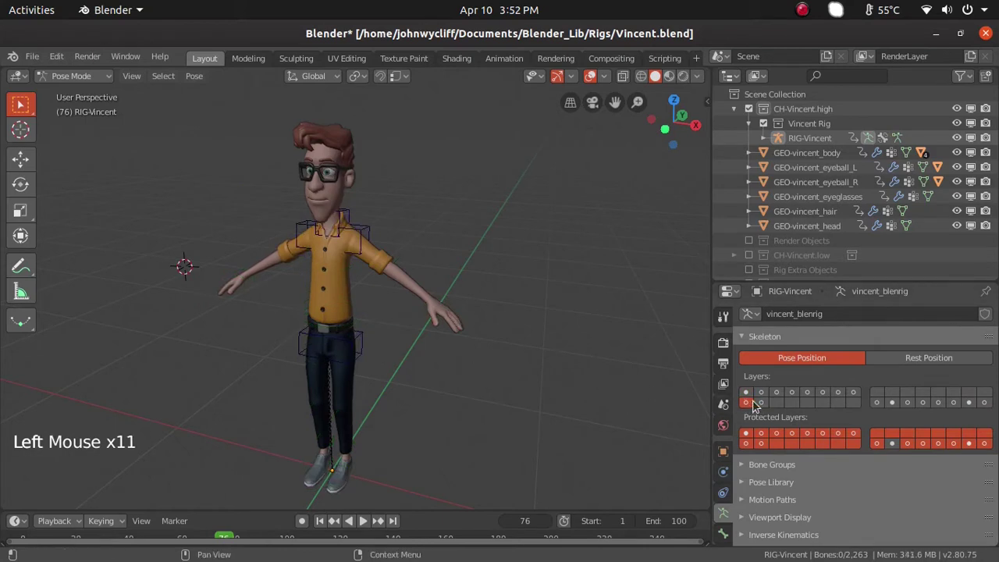
left_click(758, 402)
scroll("up", 3)
left_click(763, 392)
left_click(782, 395)
left_click(752, 396)
left_click(798, 395)
scroll("down", 3)
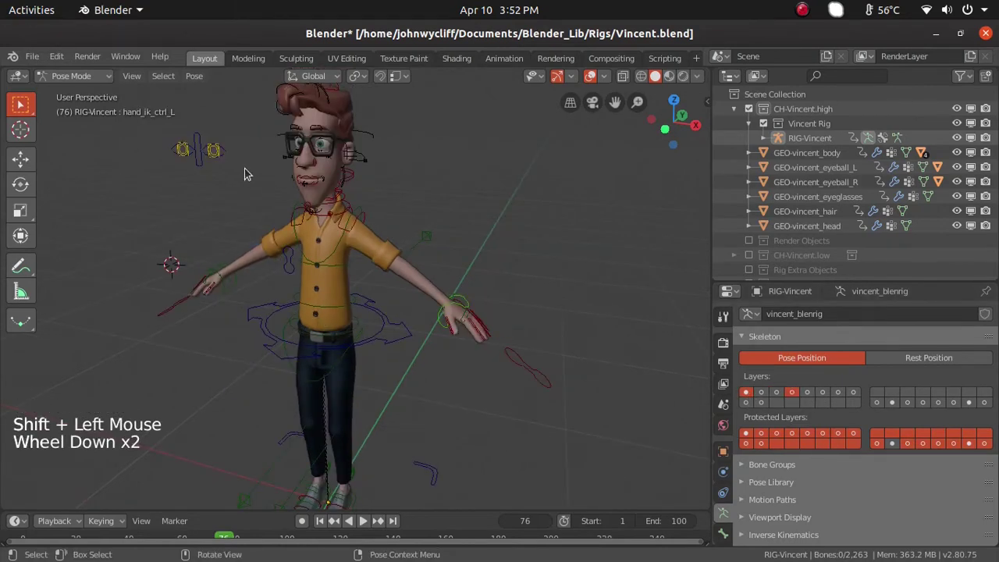
Orbit in toward the left hand and bring up the viewport Show Gizmo options.
middle_click(451, 317)
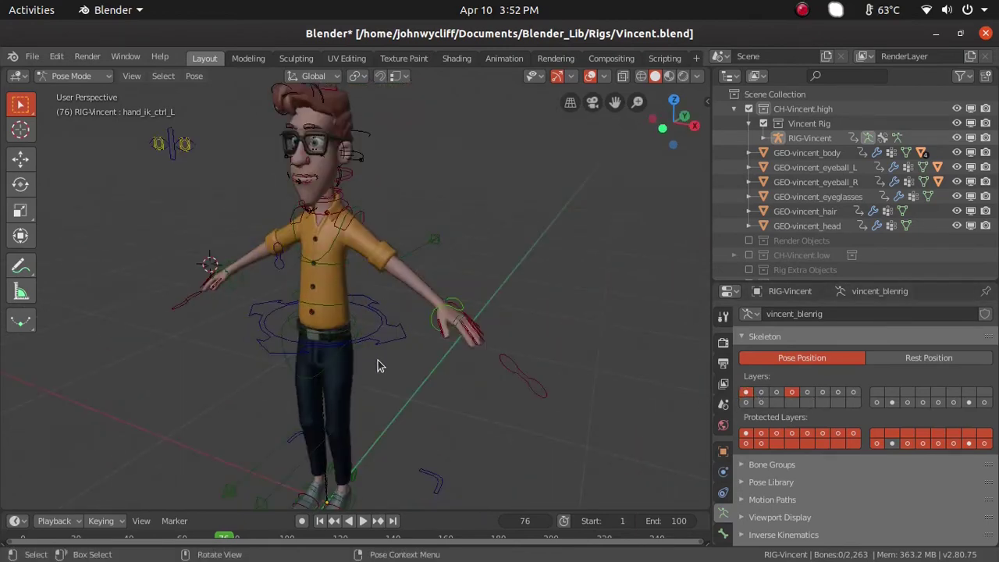
scroll("down", 3)
scroll("up", 3)
middle_click(331, 375)
left_click(426, 395)
middle_click(484, 395)
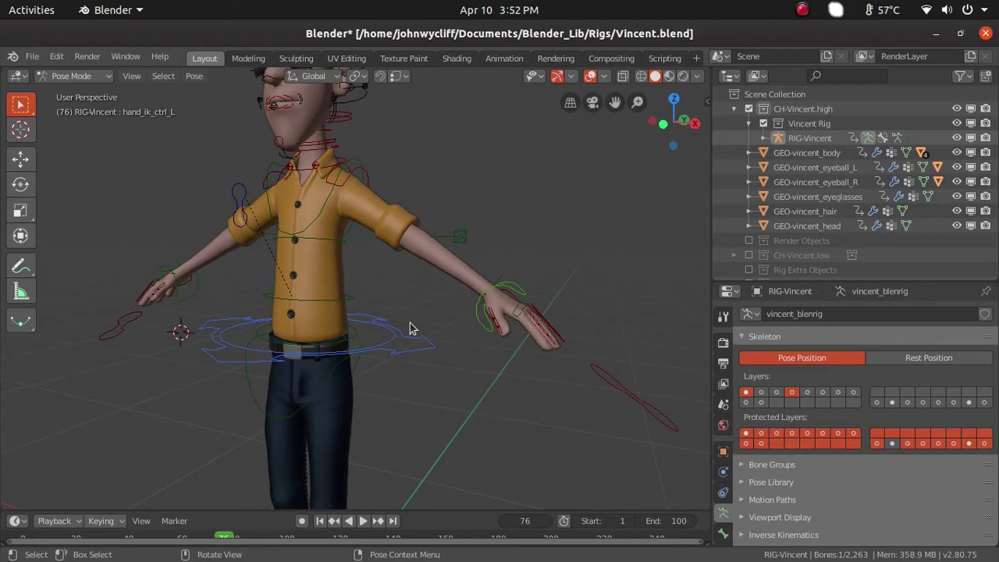
left_click(575, 75)
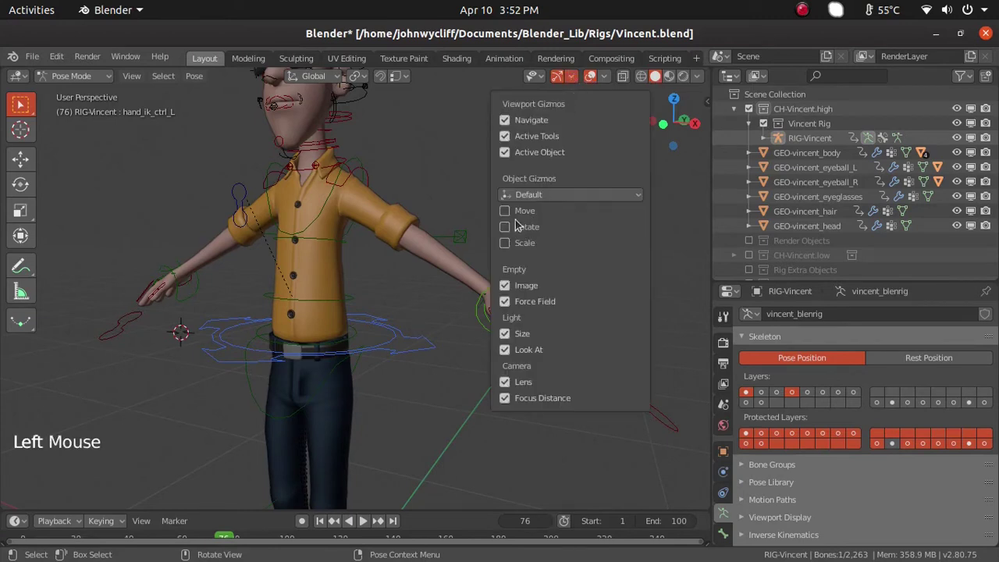
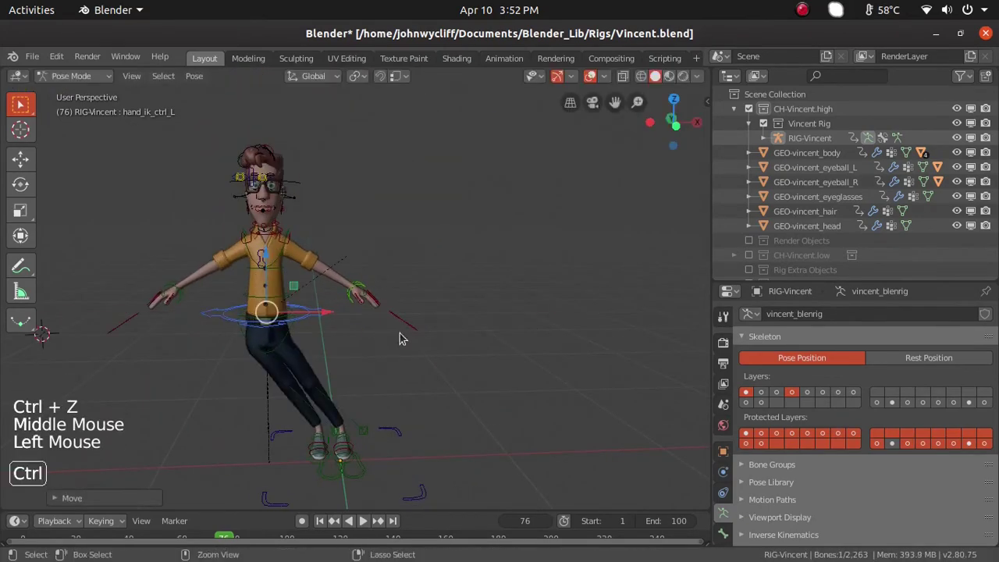
Select the left hand IK control so its move gizmo shows, cancelling a test drag.
key("ctrl+z")
middle_click(436, 369)
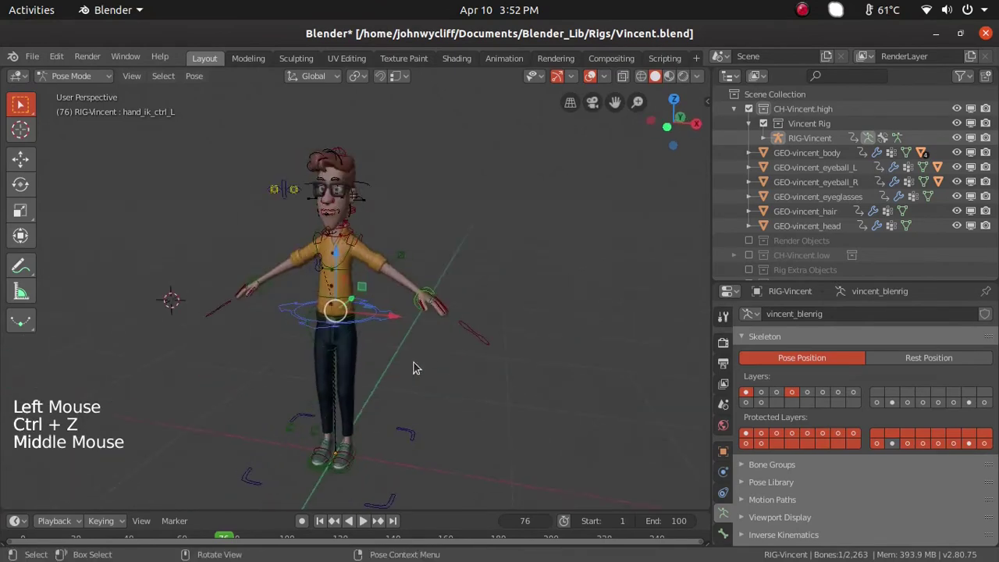
scroll("up", 3)
left_click(486, 331)
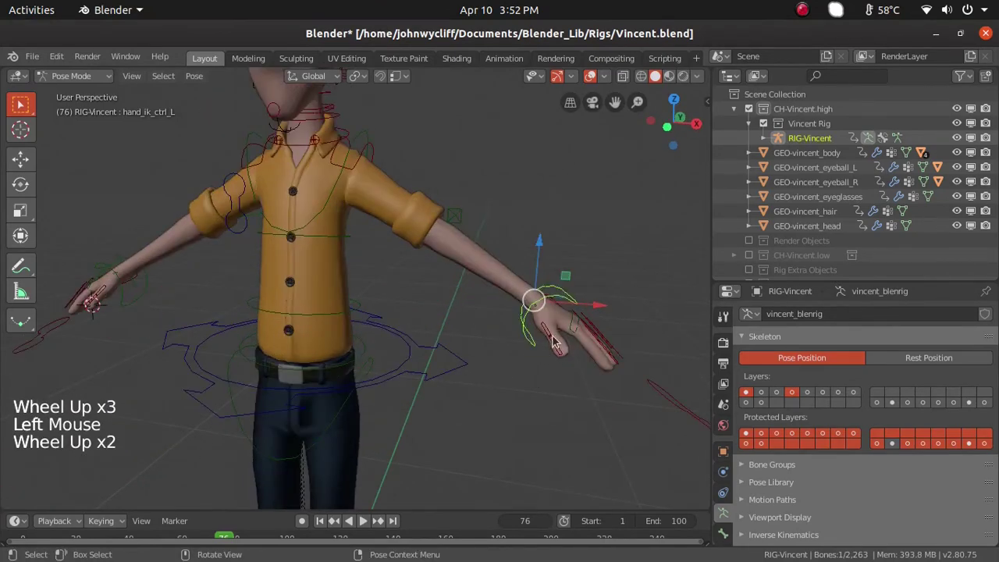
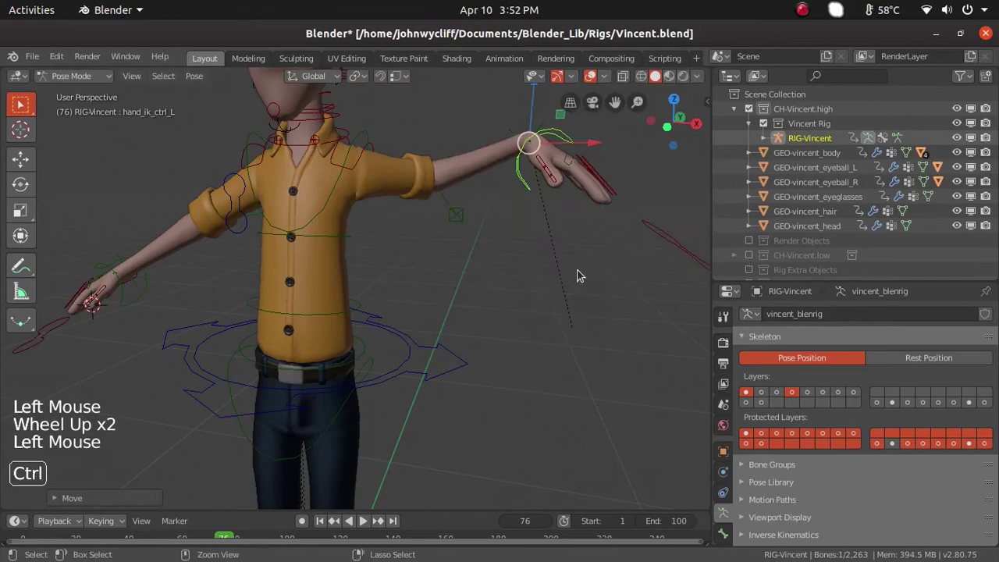
key("ctrl+z")
middle_click(552, 375)
middle_click(527, 361)
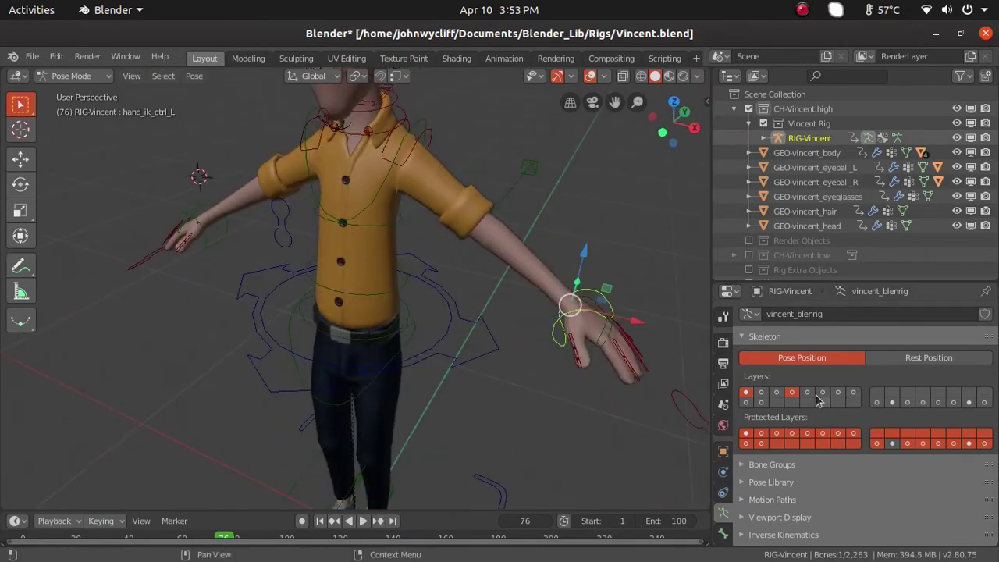
Show the arm IK layer and grab the left upper-arm IK control with G.
left_click(816, 395)
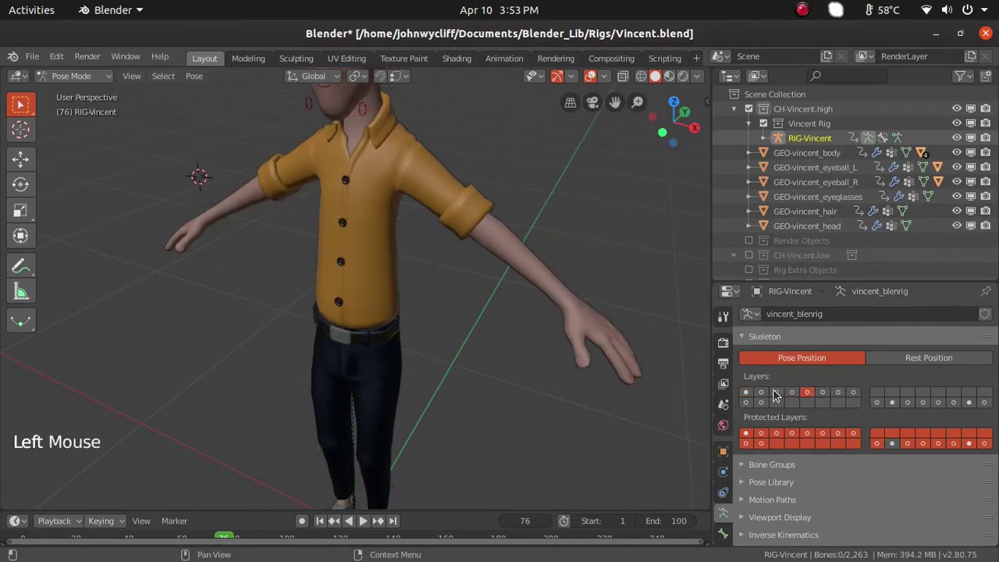
left_click(780, 395)
left_click(763, 396)
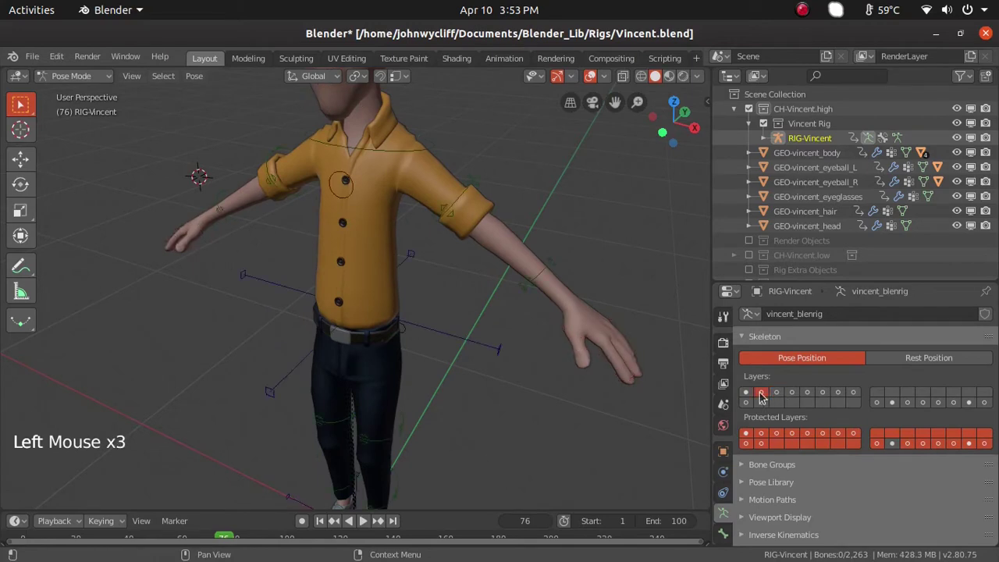
left_click(463, 201)
key("g")
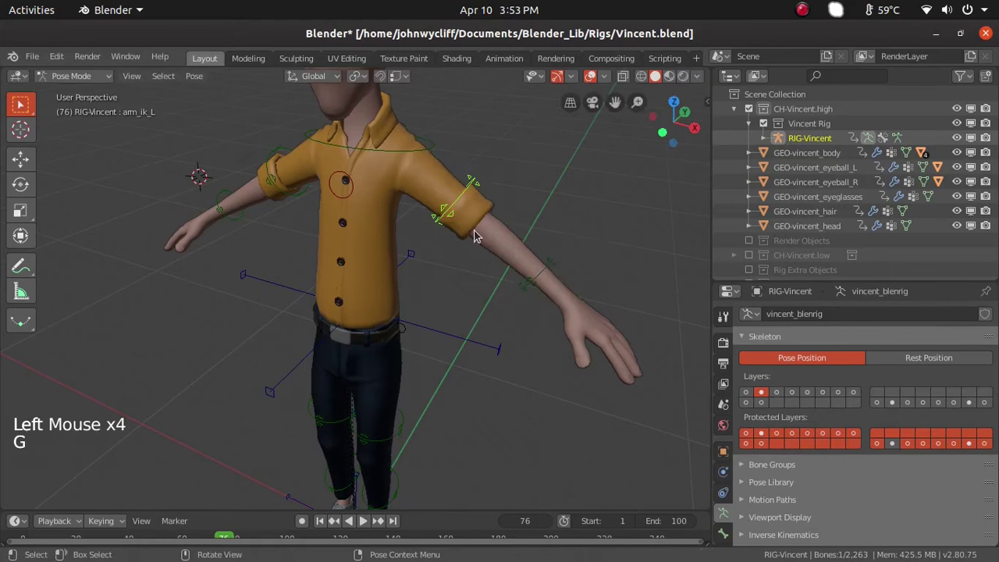
Switch to the yellow body-ring layer and test-grab two ring controls on the left arm.
left_click(763, 405)
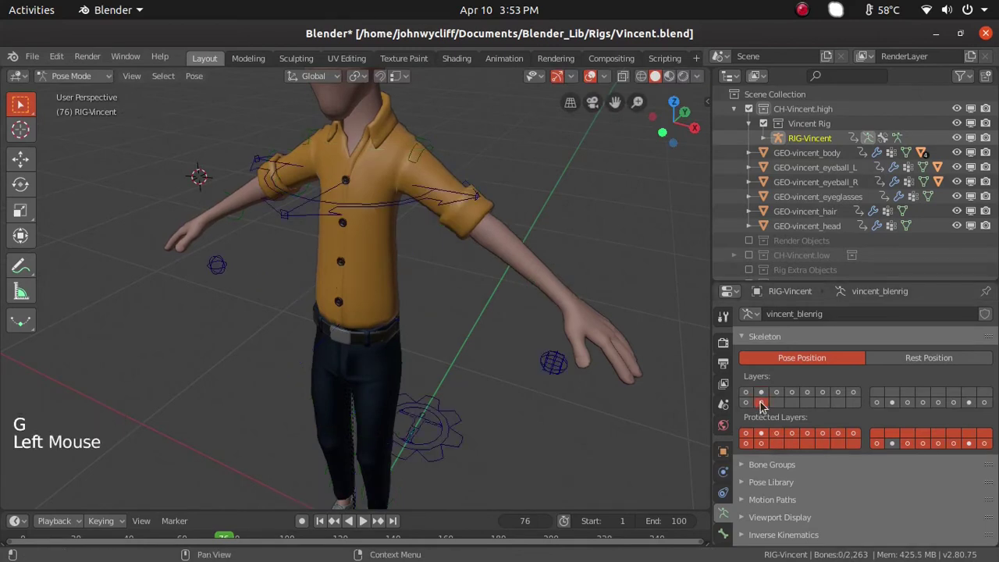
left_click(775, 397)
left_click(822, 396)
double_click(825, 396)
left_click(854, 392)
left_click(854, 392)
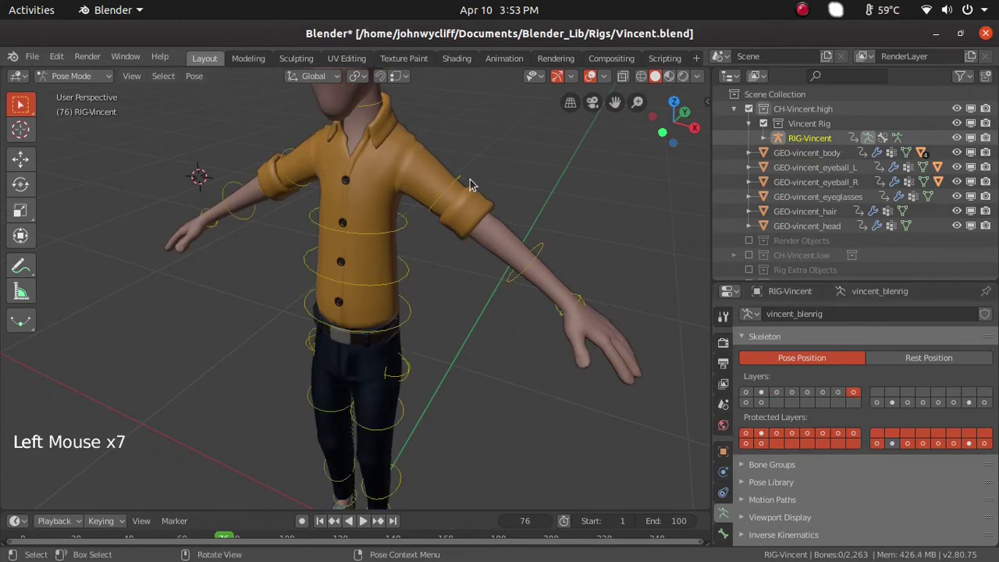
left_click(788, 395)
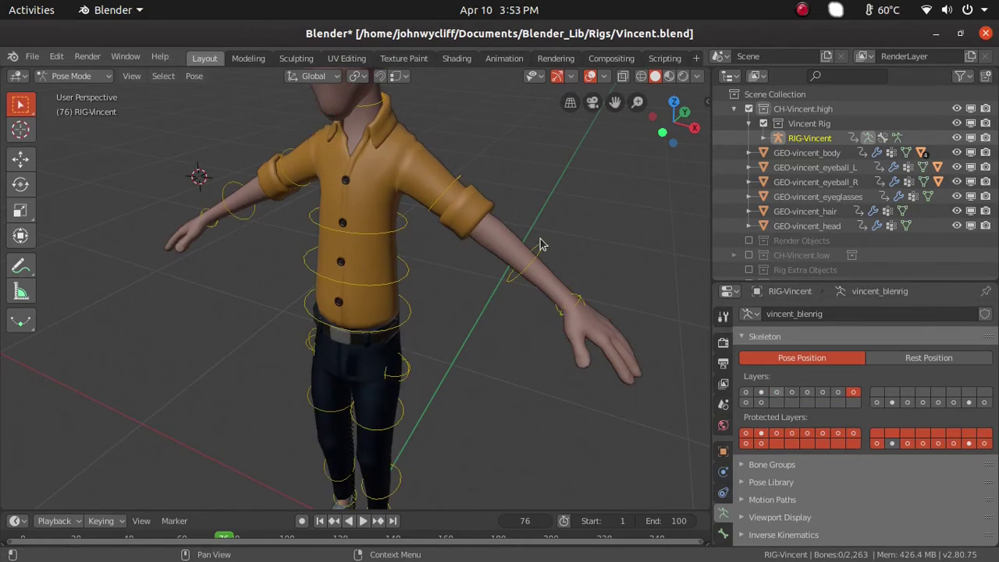
left_click(554, 261)
key("g")
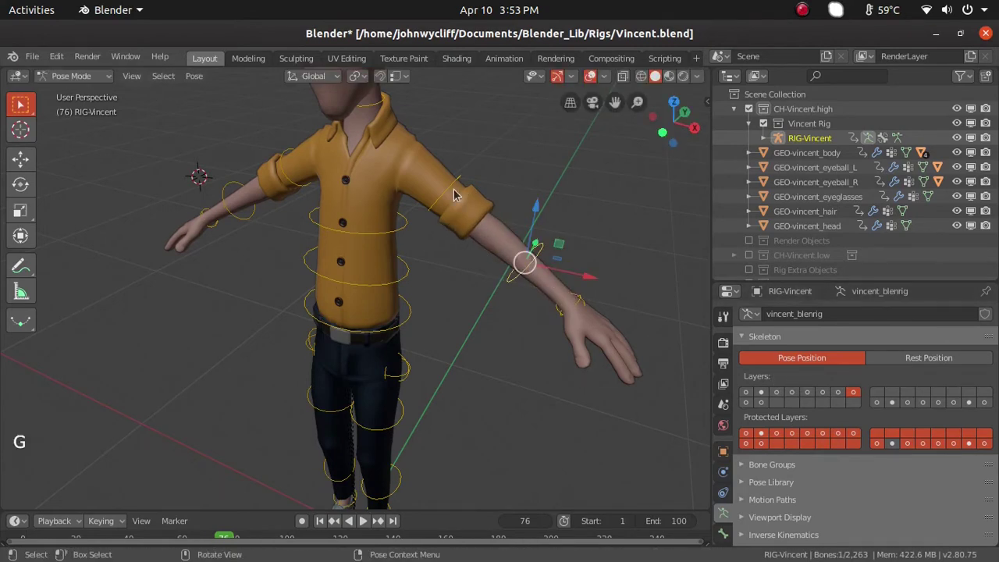
left_click(461, 182)
key("g")
Show the box-control layer and move arm_scale_L so the left arm reaches outward.
left_click(770, 395)
left_click(750, 408)
left_click(750, 407)
left_click(449, 138)
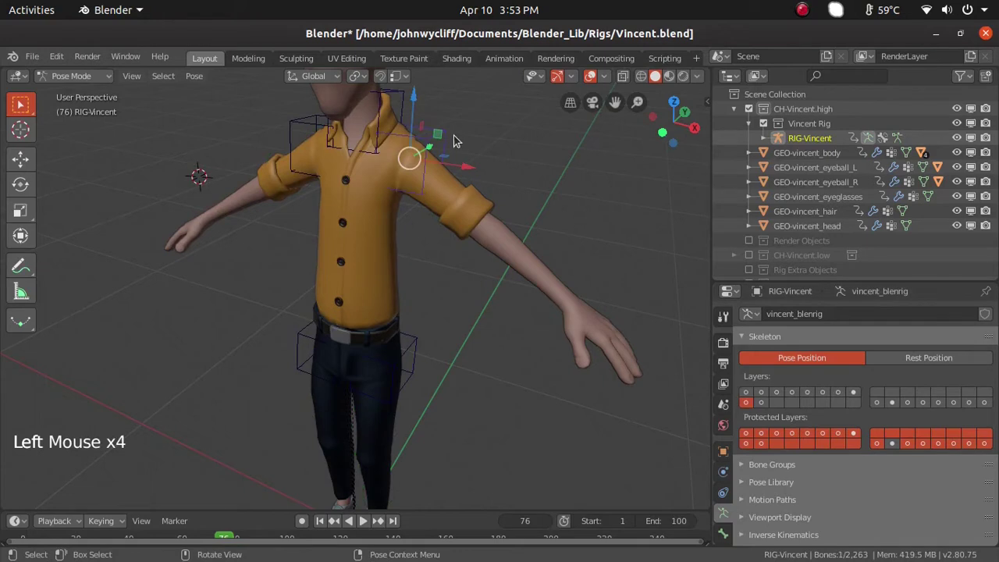
key("g")
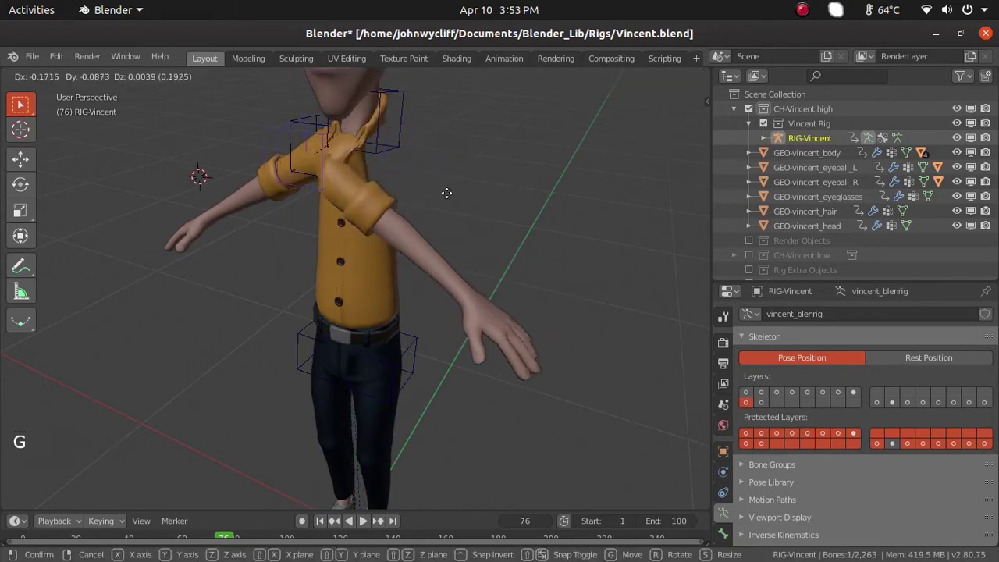
left_click(496, 156)
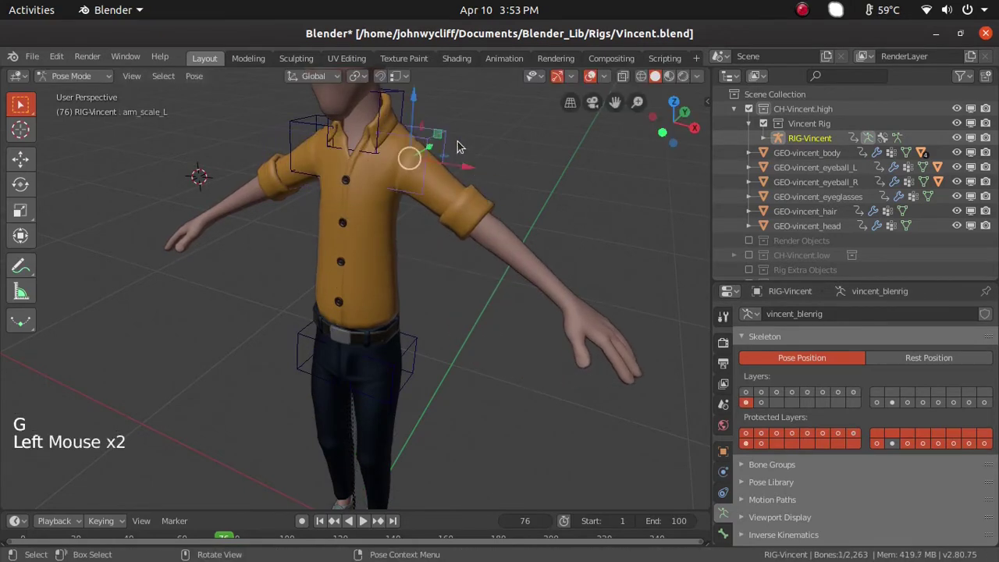
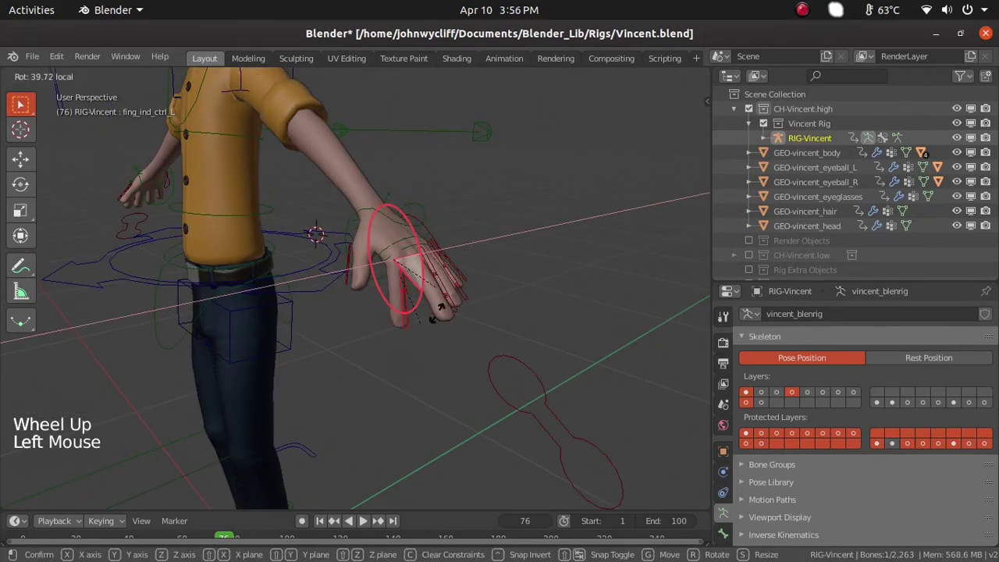
Confirm the index finger rotation, disable the Scale gizmo, and scale fing_ind_ctrl_L to about 0.8.
key("ctrl+z")
left_click(497, 370)
middle_click(576, 300)
left_click(472, 326)
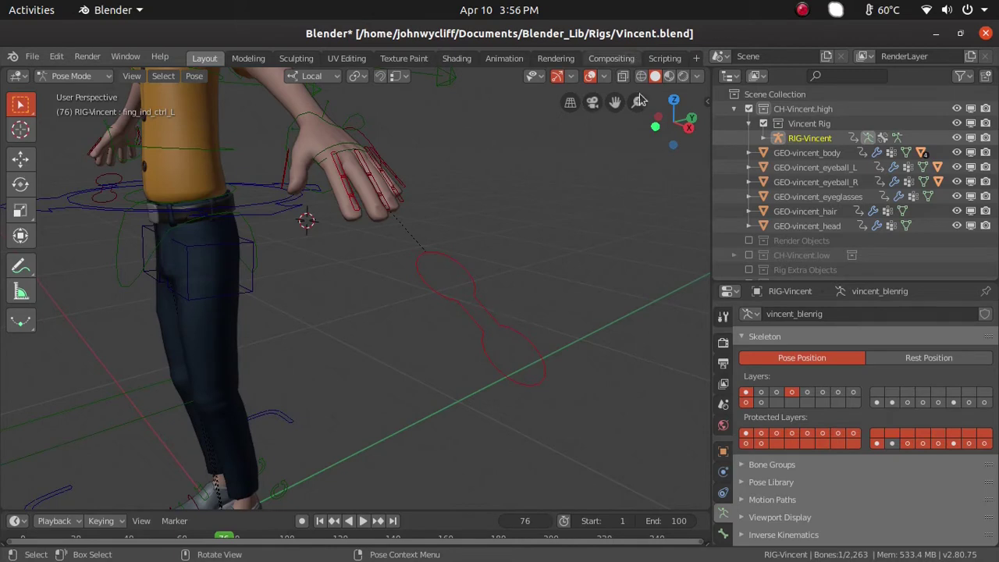
left_click(576, 77)
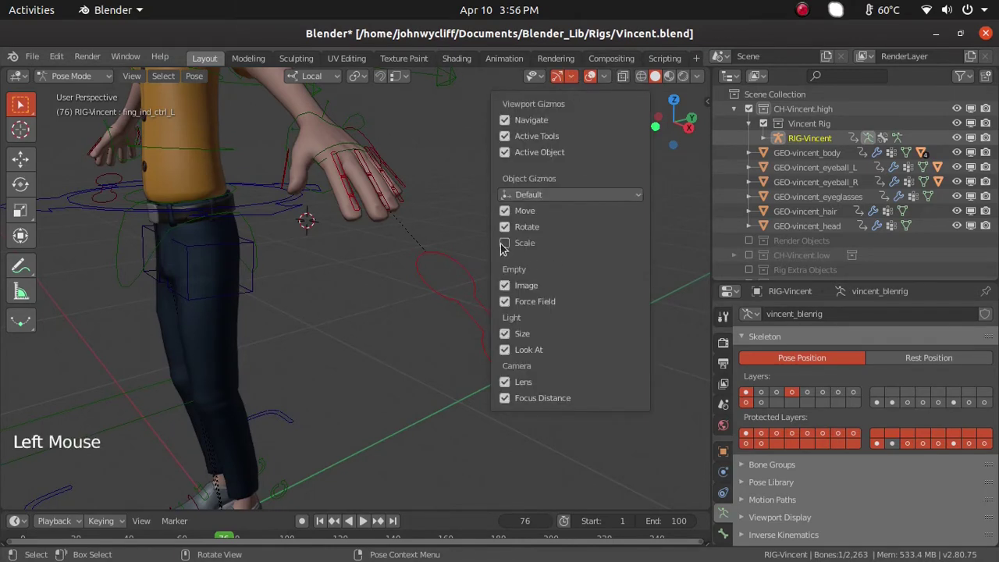
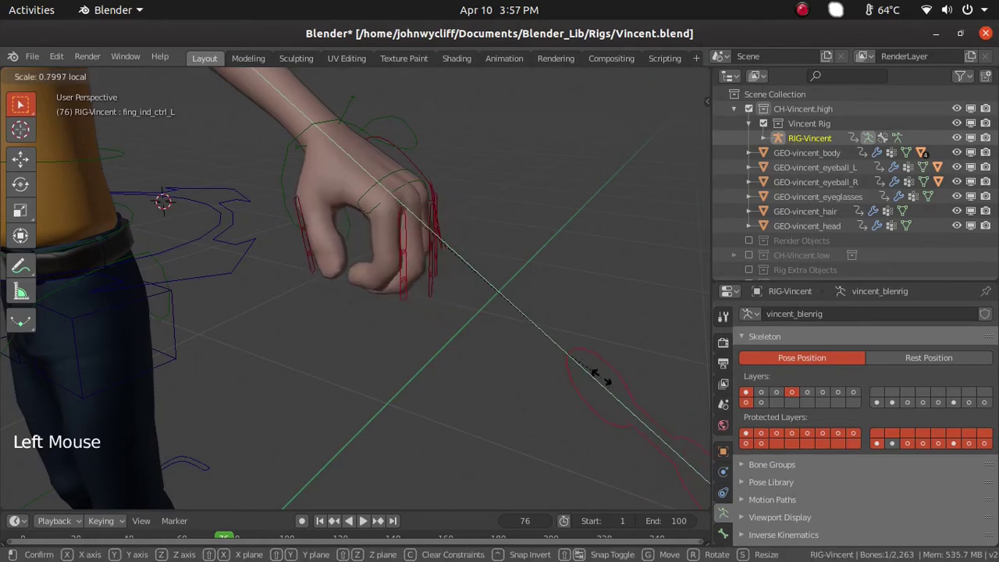
left_click(421, 256)
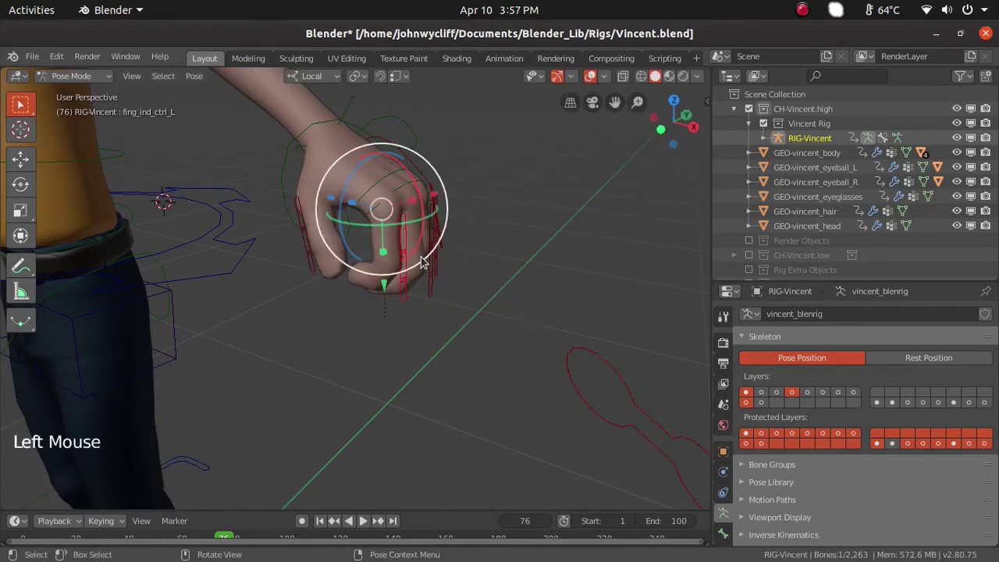
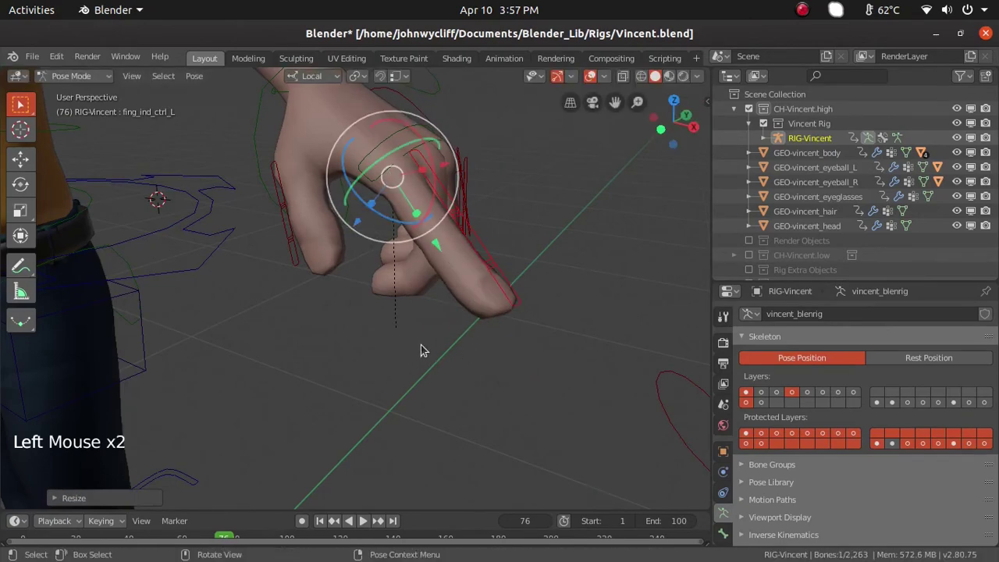
Orbit and zoom from the hand down to the left foot.
middle_click(462, 343)
scroll("down", 3)
middle_click(520, 349)
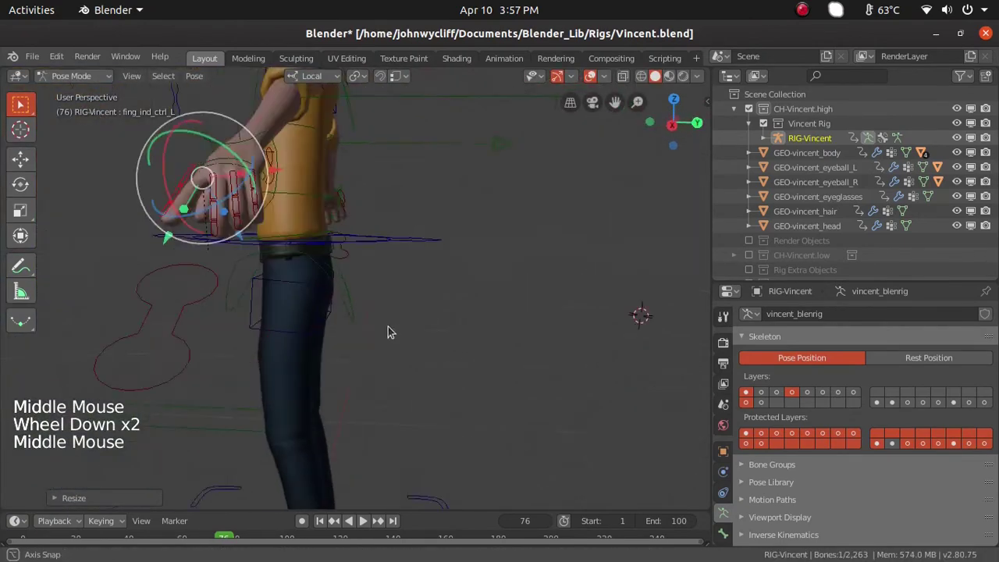
middle_click(555, 388)
scroll("down", 3)
middle_click(525, 330)
middle_click(413, 398)
middle_click(426, 234)
middle_click(359, 396)
middle_click(470, 286)
scroll("up", 3)
middle_click(518, 321)
scroll("up", 3)
middle_click(510, 373)
middle_click(502, 364)
scroll("down", 3)
Select the left foot's toe control and start rotating it to about 27 degrees.
left_click(518, 375)
left_click(519, 311)
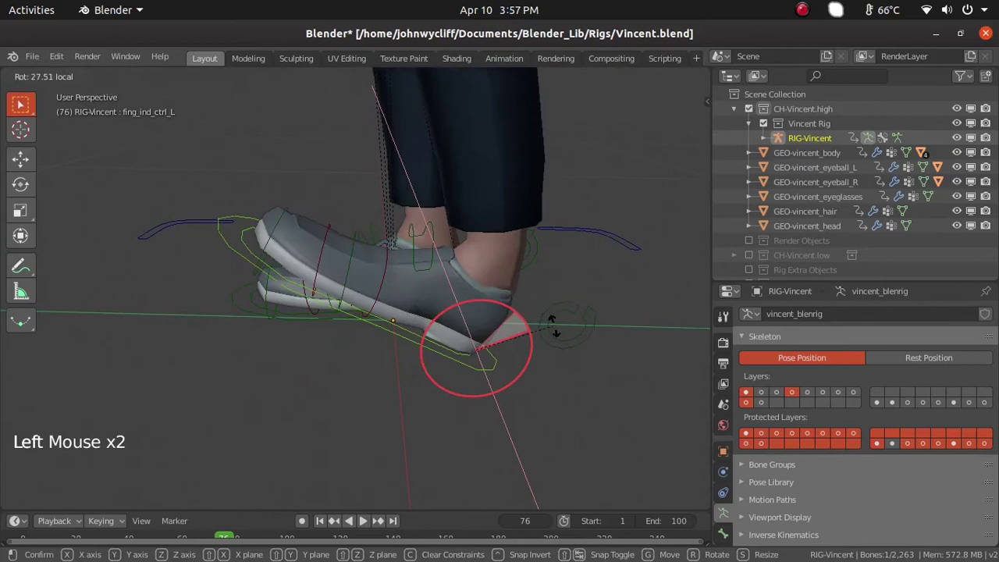
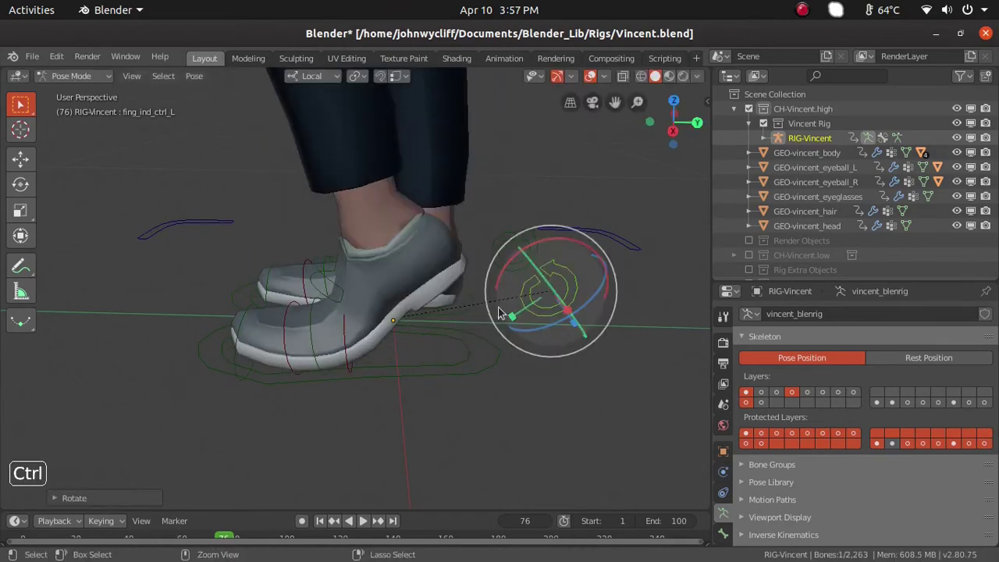
Nudge toes_ik_ctrl_L slightly with G and orbit to the front of the feet.
key("ctrl+z")
middle_click(453, 389)
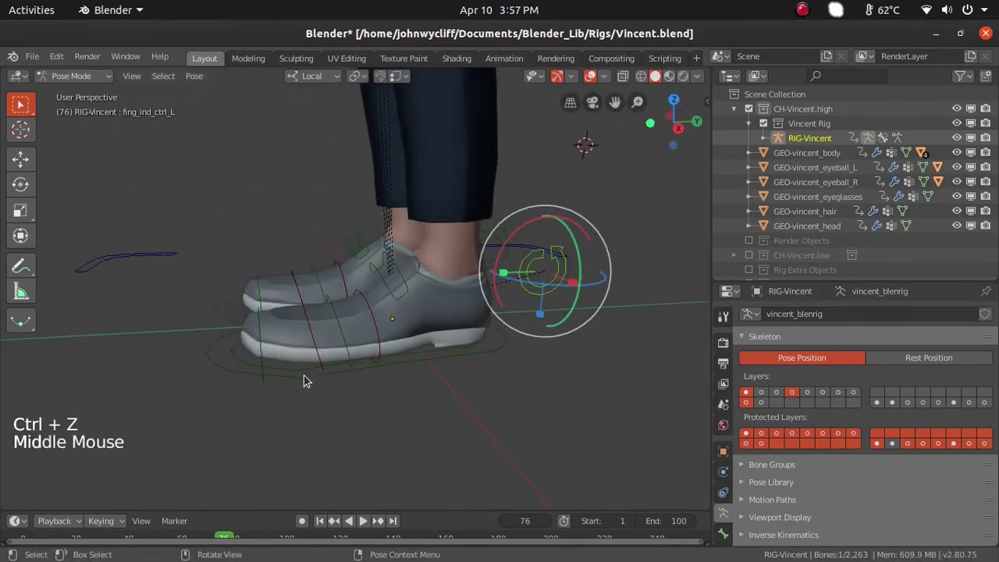
middle_click(343, 424)
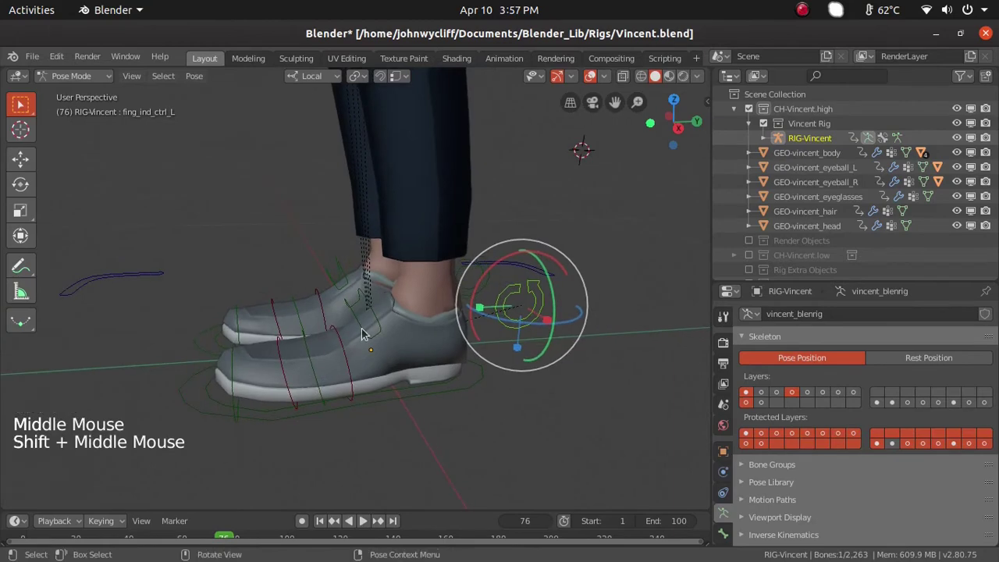
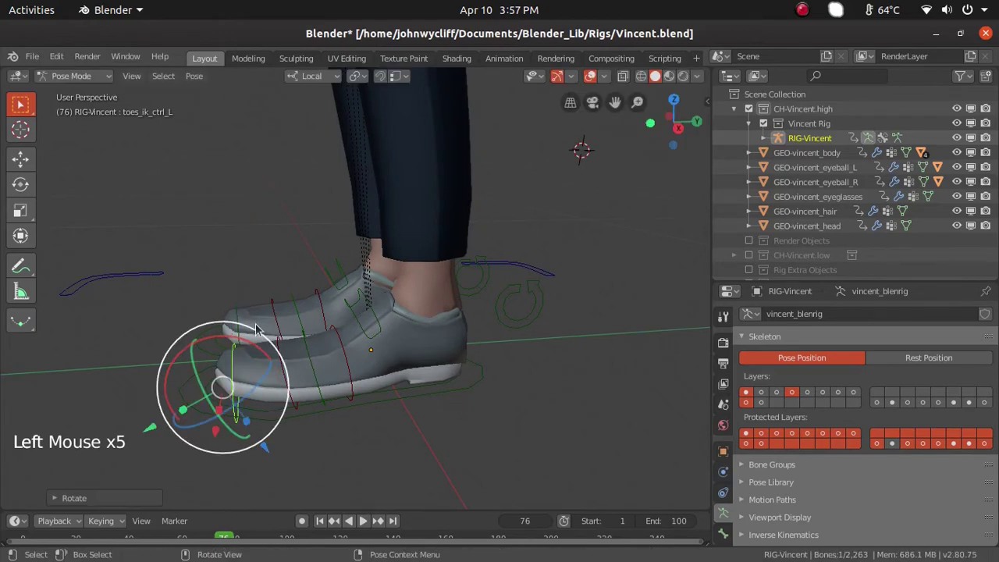
key("g")
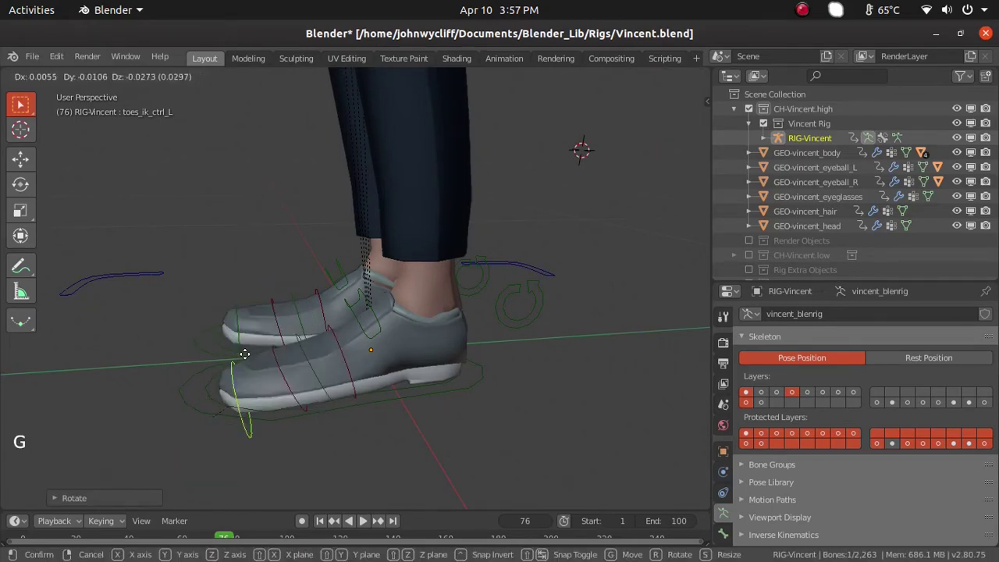
middle_click(376, 383)
middle_click(290, 388)
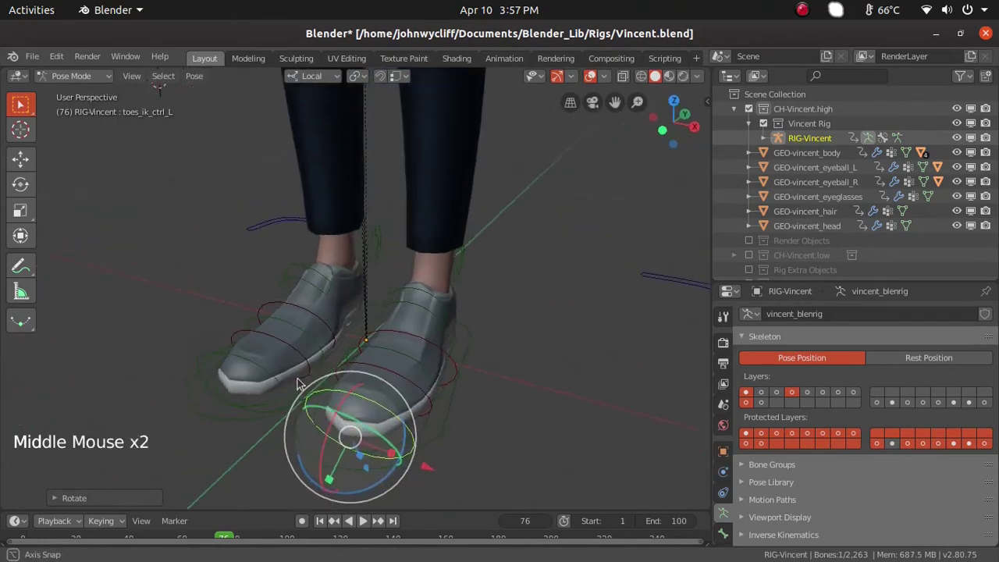
Select knee_pole_L, move it with G, and orbit back to the whole character.
scroll("down", 3)
scroll("up", 3)
middle_click(498, 340)
double_click(478, 321)
middle_click(505, 391)
middle_click(451, 409)
key("g")
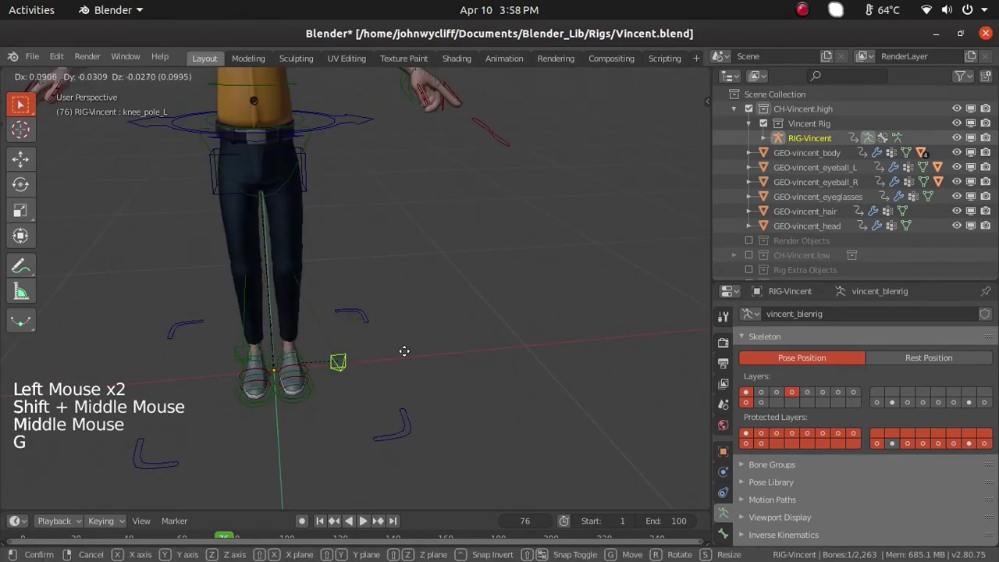
middle_click(483, 356)
middle_click(485, 383)
middle_click(345, 330)
middle_click(409, 415)
middle_click(424, 343)
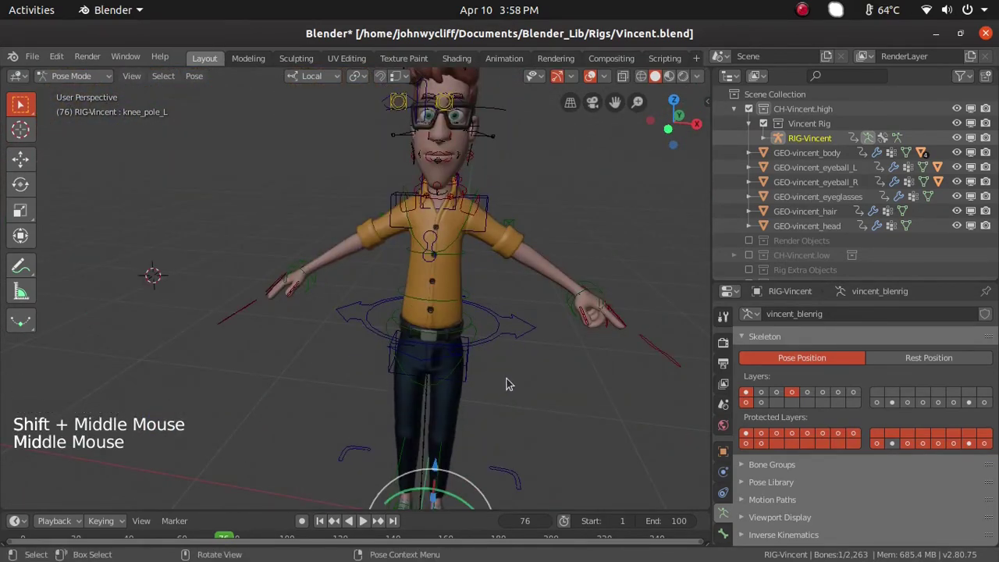
Select head_stretch, scale it with S and confirm the adjustment.
middle_click(395, 238)
middle_click(432, 332)
middle_click(402, 301)
scroll("up", 3)
middle_click(347, 194)
left_click(321, 157)
left_click(326, 113)
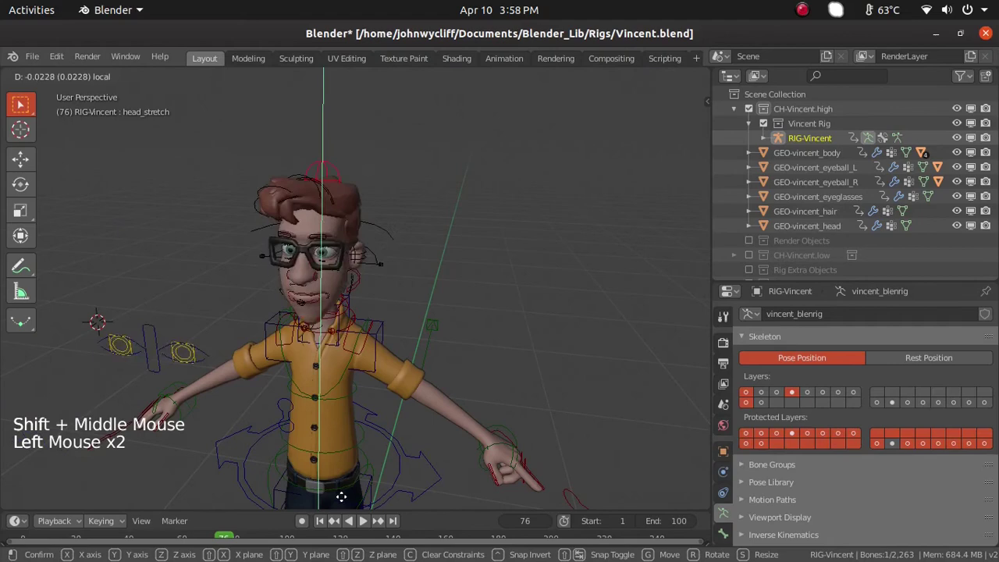
key("ctrl+z")
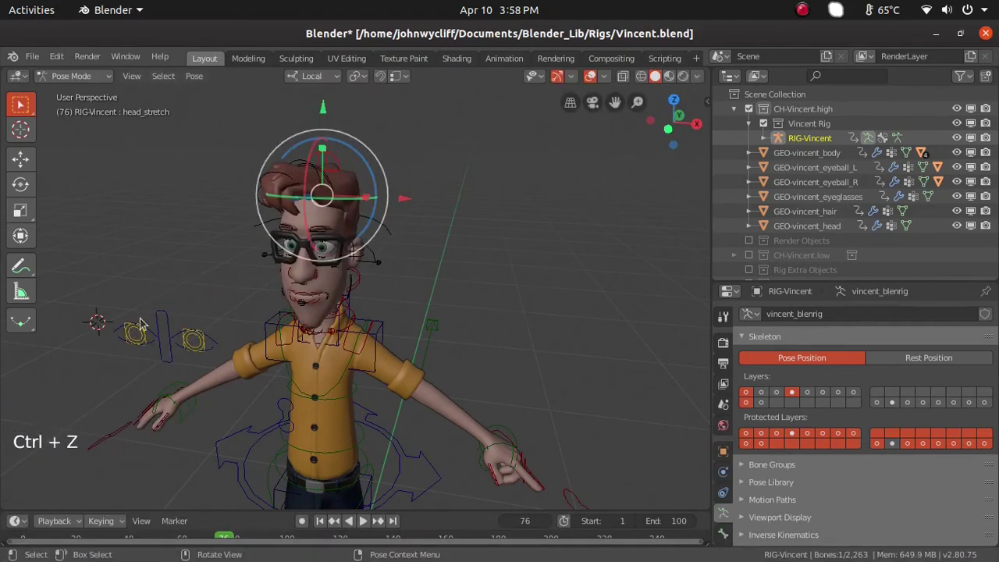
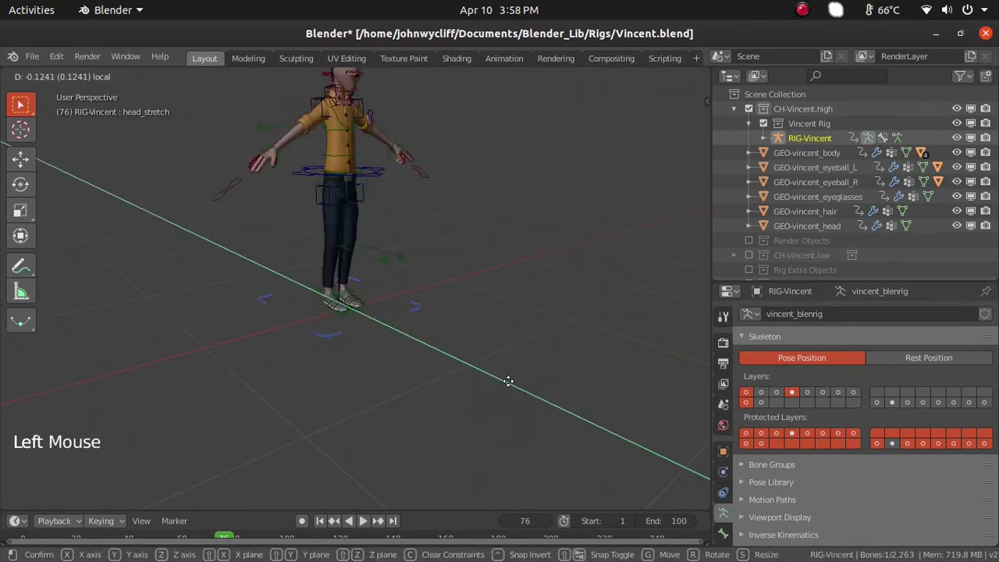
key("ctrl+z")
Orbit the view around the upper body to inspect the torso and face controls.
middle_click(568, 330)
middle_click(465, 377)
scroll("up", 3)
middle_click(471, 295)
middle_click(277, 355)
middle_click(542, 371)
middle_click(508, 295)
scroll("up", 3)
middle_click(549, 349)
middle_click(475, 331)
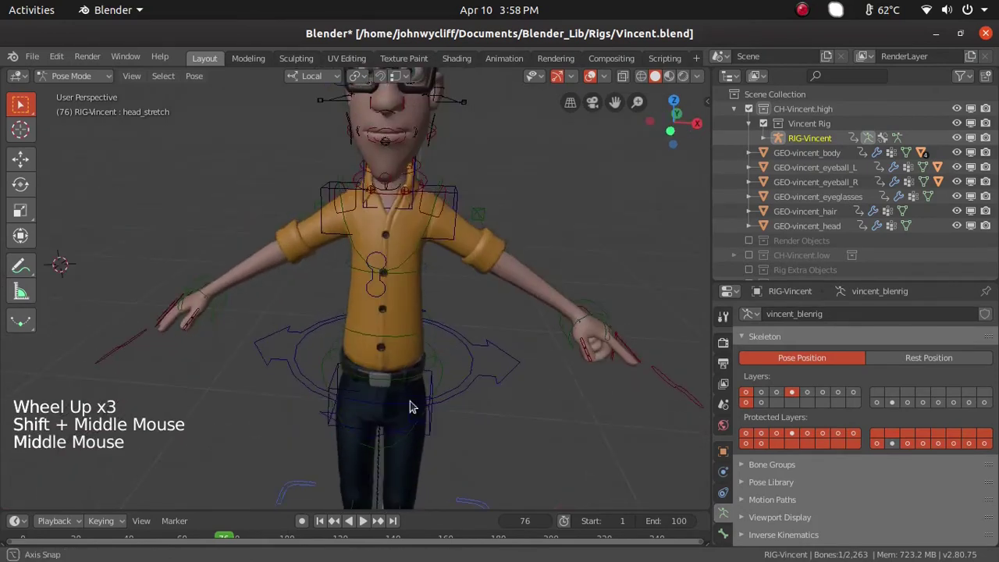
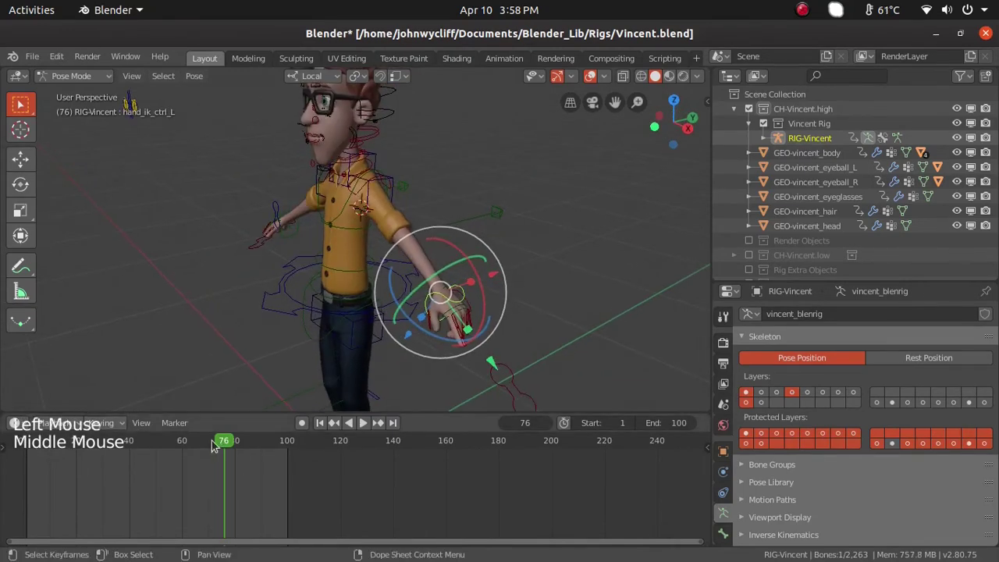
Enlarge the Timeline and move the playhead, landing at frame 9 with hand_ik_ctrl_L selected.
left_click(153, 447)
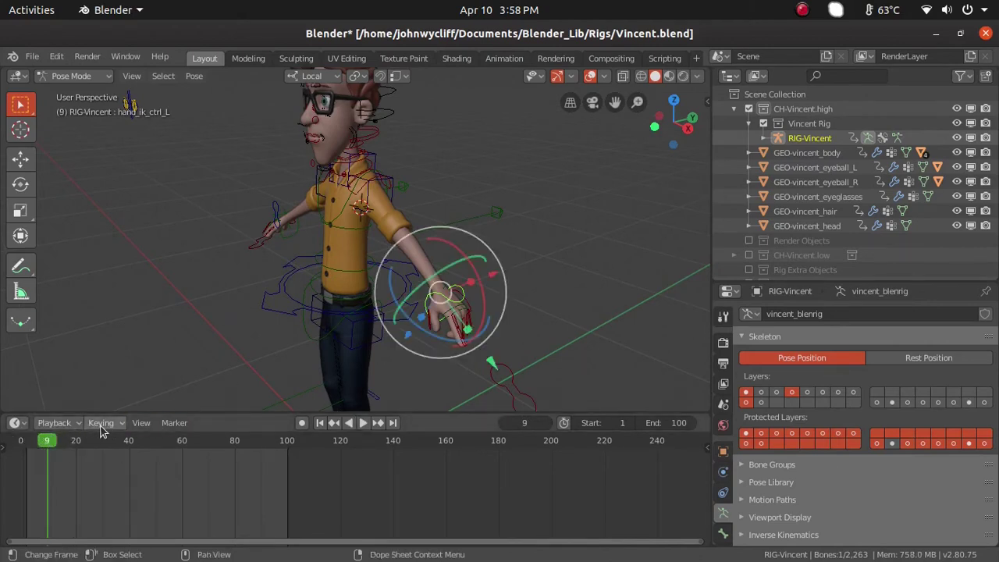
left_click(112, 420)
left_click(120, 427)
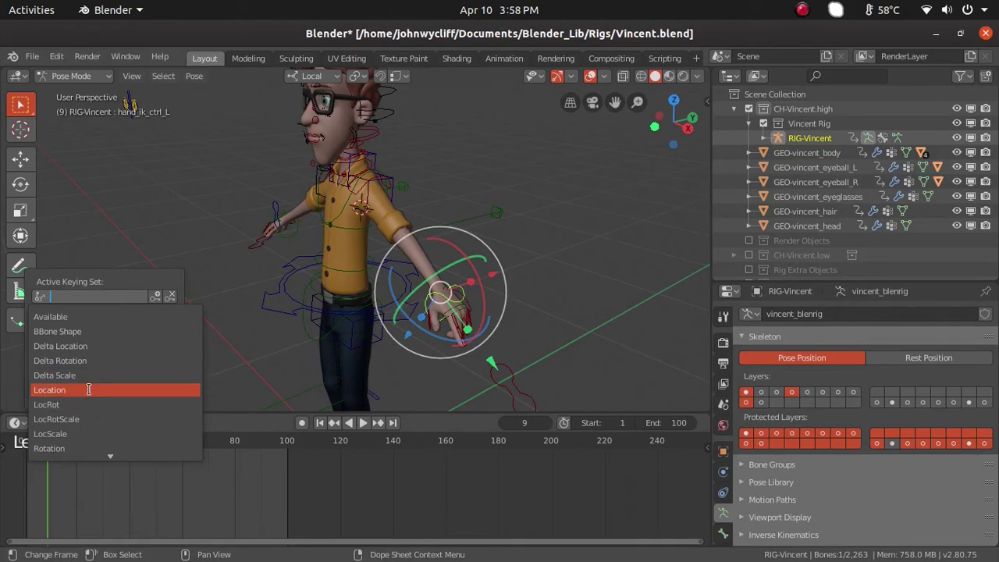
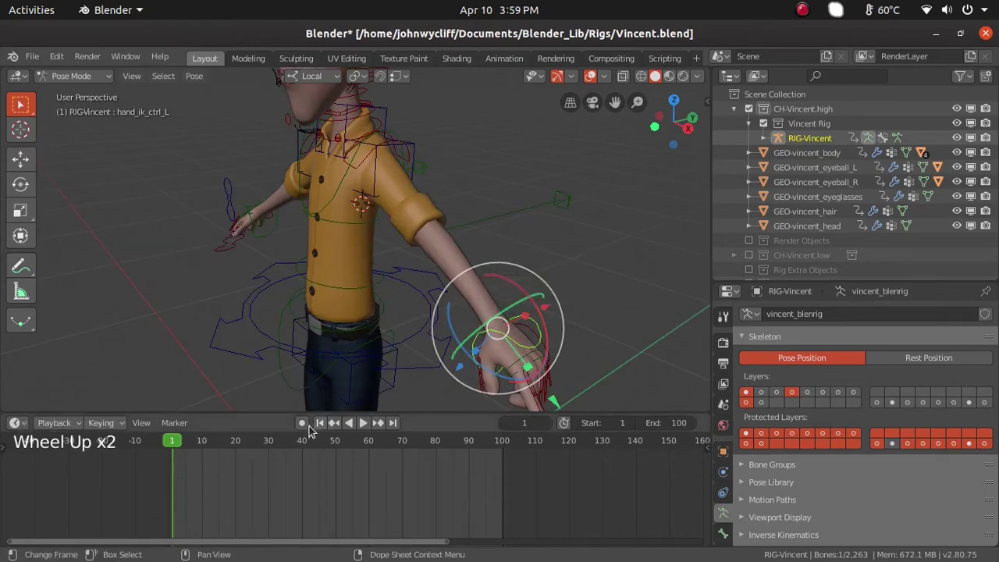
Keyframe hand_ik_ctrl_L with LocRot and rotate it to bring Vincent's left hand toward his waist.
left_click(309, 422)
scroll("down", 3)
key("i")
type("|")
left_click(211, 445)
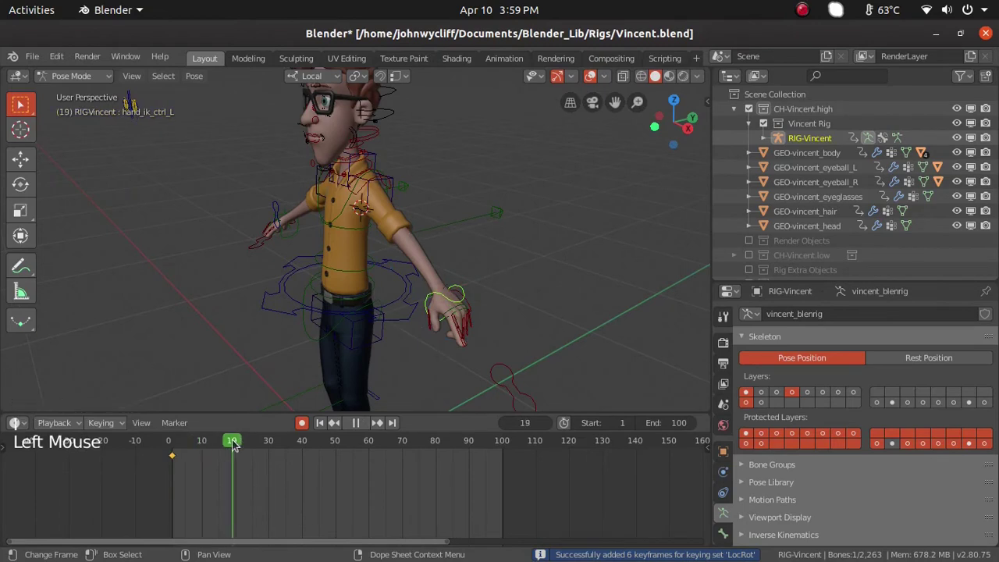
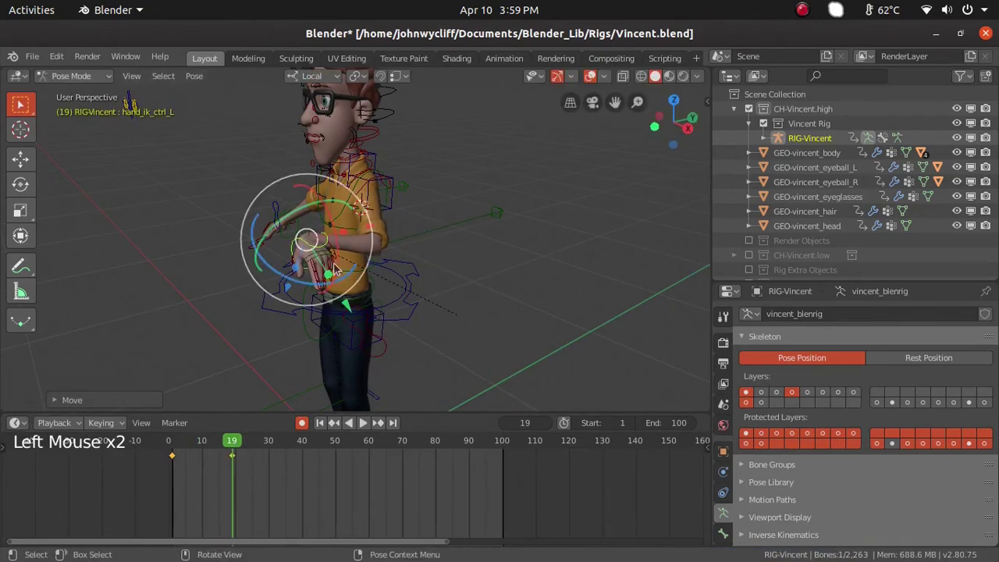
key("r")
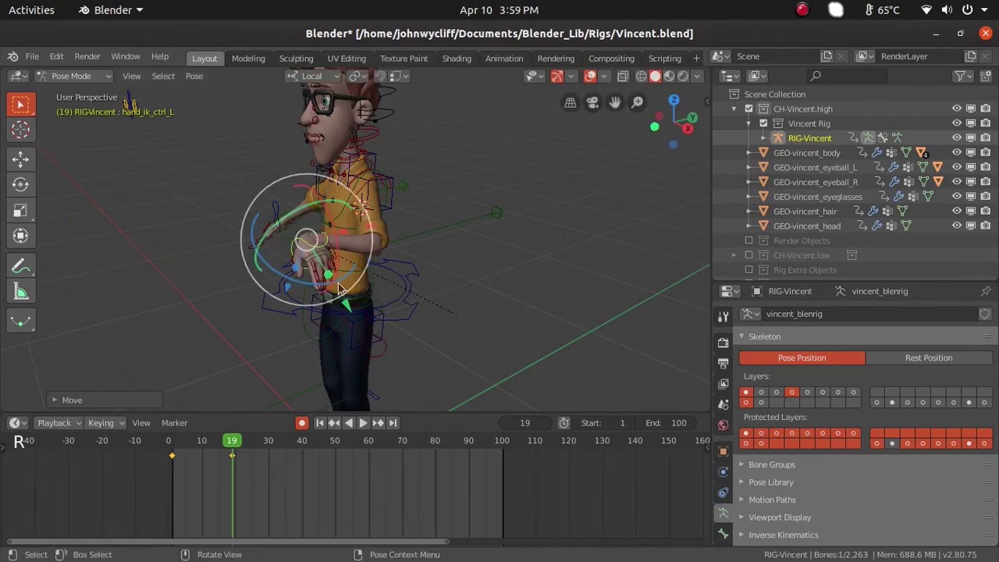
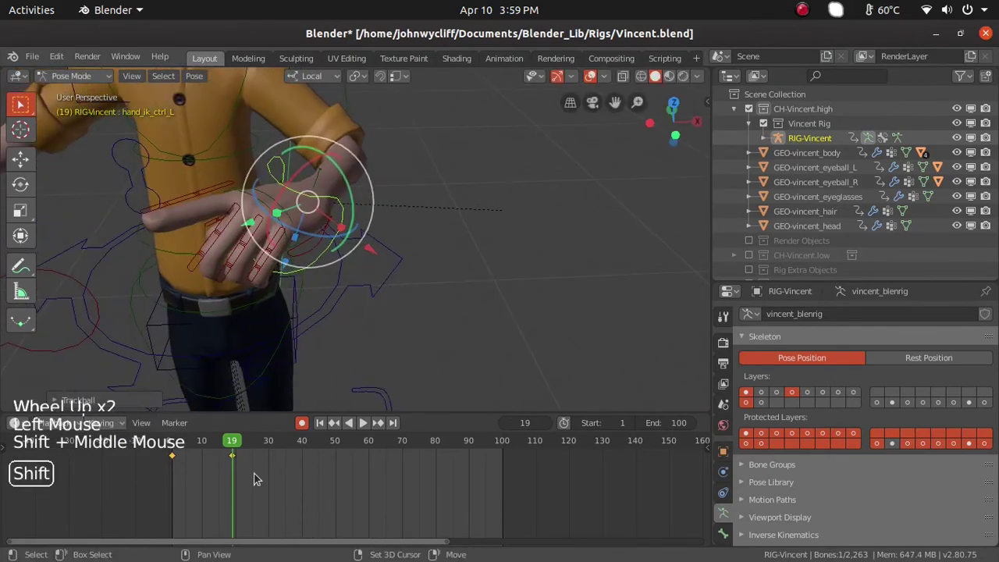
Play back the left arm animation and orbit in close on the left hand at frame 14.
scroll("down", 3)
left_click(194, 452)
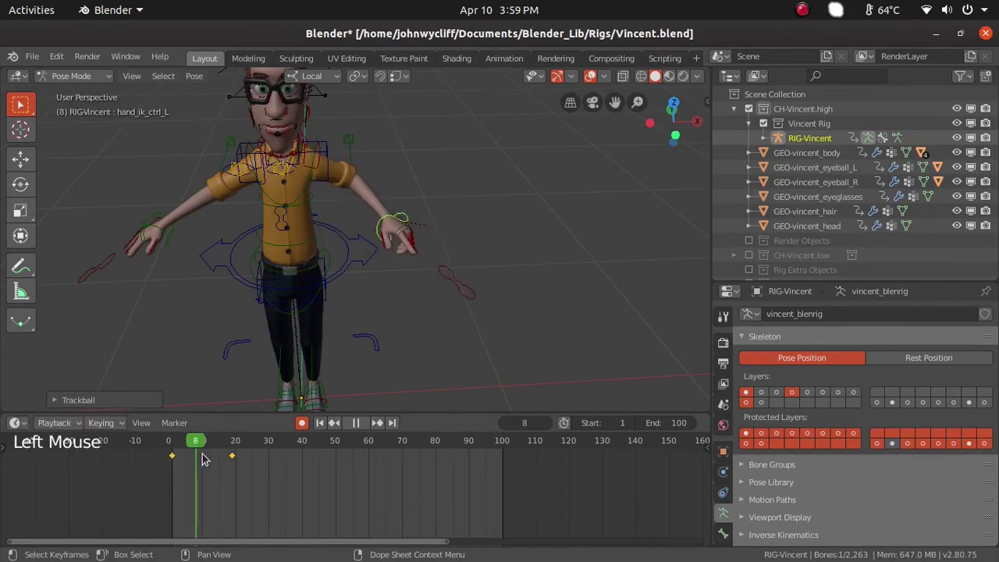
scroll("up", 3)
middle_click(398, 321)
middle_click(477, 323)
scroll("up", 3)
middle_click(412, 282)
middle_click(324, 270)
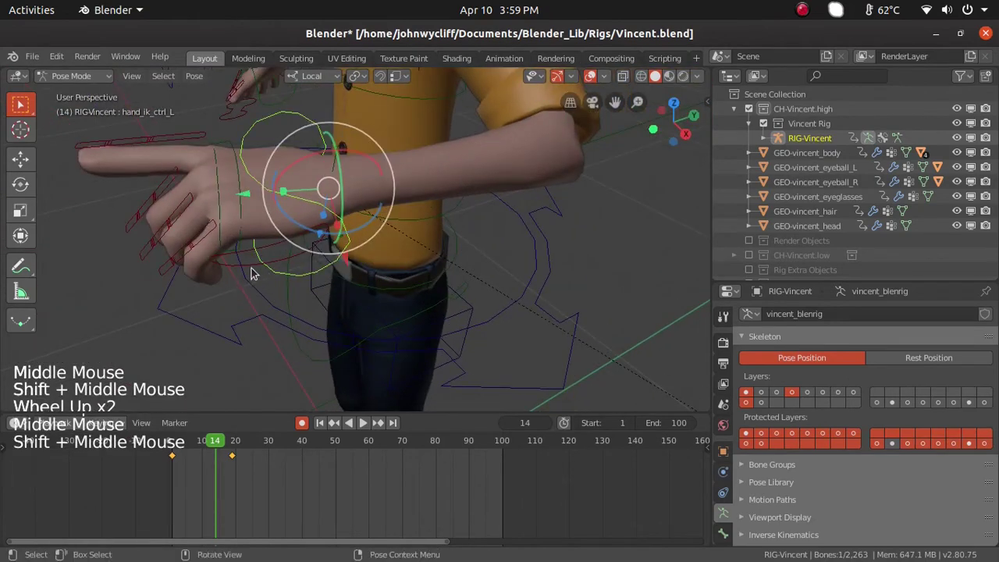
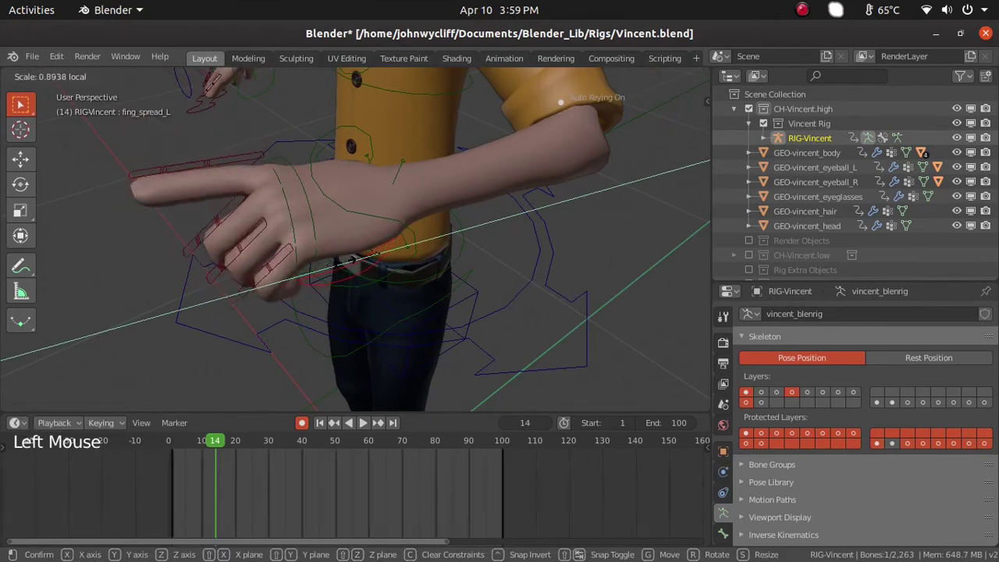
Scale fing_spread_L down to about 0.89 and inspect the left fingers from below.
left_click(282, 313)
middle_click(238, 301)
middle_click(263, 281)
left_click(310, 198)
left_click(321, 185)
left_click(315, 181)
middle_click(420, 252)
scroll("up", 3)
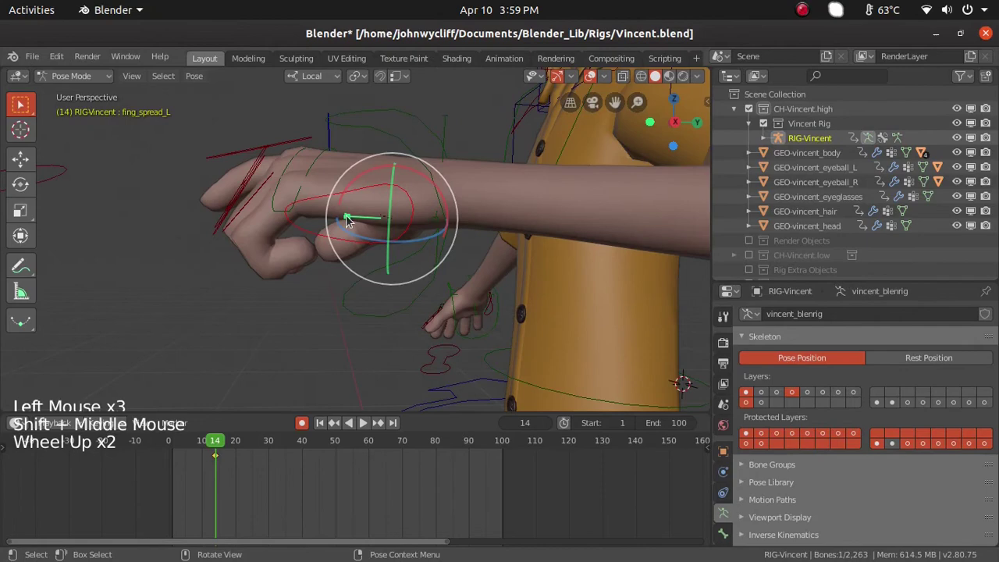
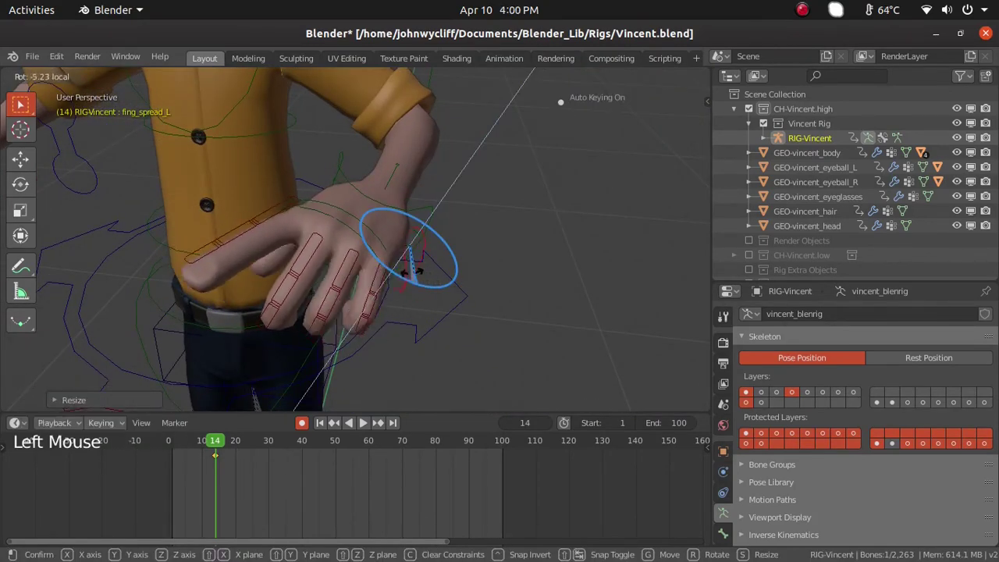
Rotate fing_spread_L to splay Vincent's left fingers, auto-keyed at frame 14, then view the whole figure.
scroll("down", 3)
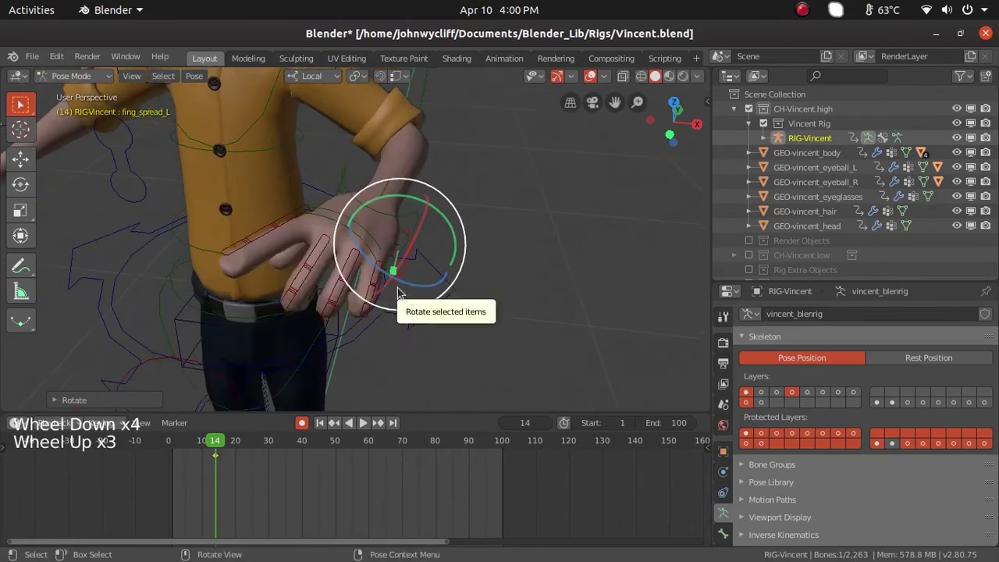
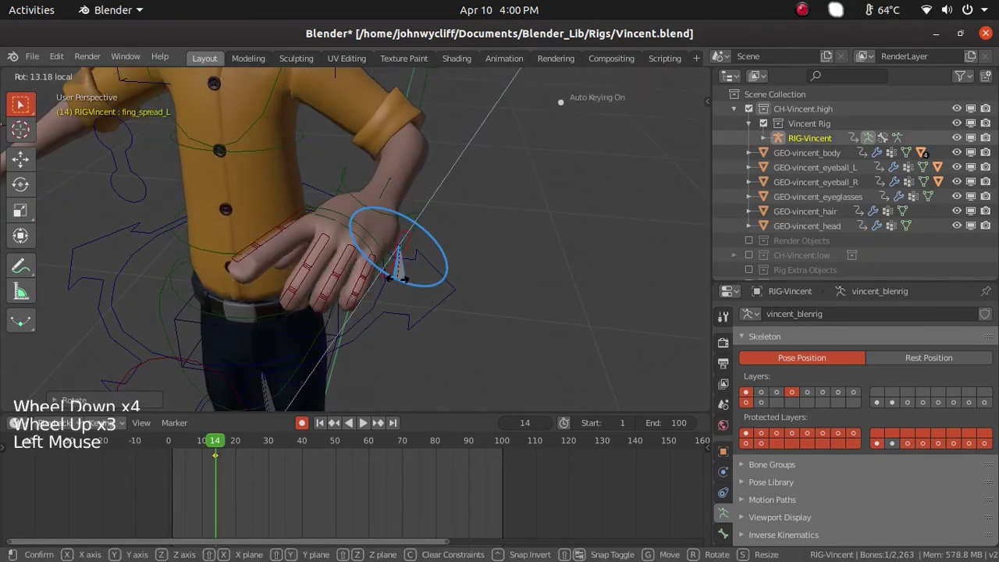
middle_click(523, 288)
middle_click(460, 286)
middle_click(345, 273)
scroll("down", 3)
middle_click(547, 283)
scroll("down", 3)
middle_click(480, 122)
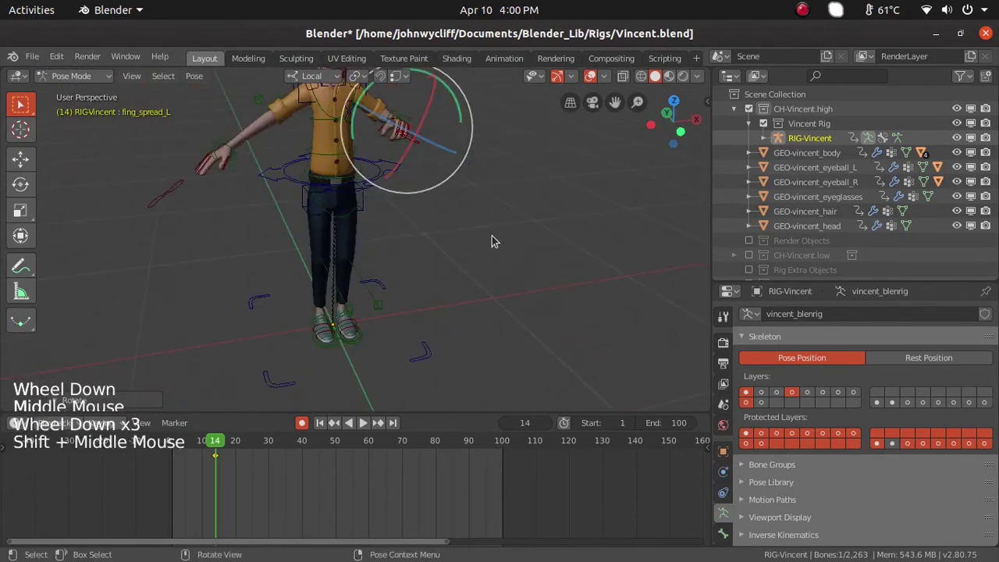
Orbit to face the whole character, deselect all bones, and bring up the File menu.
middle_click(497, 240)
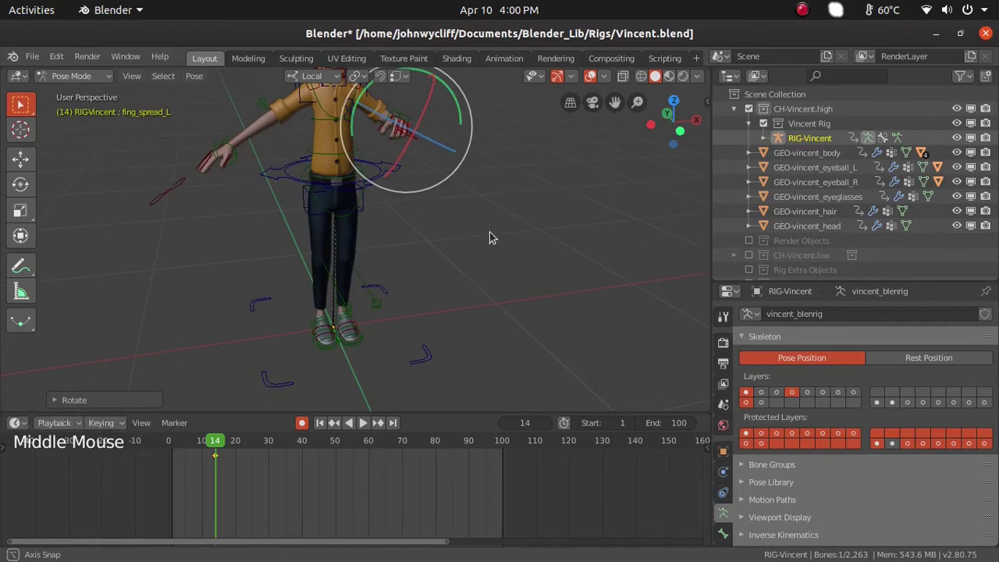
middle_click(517, 283)
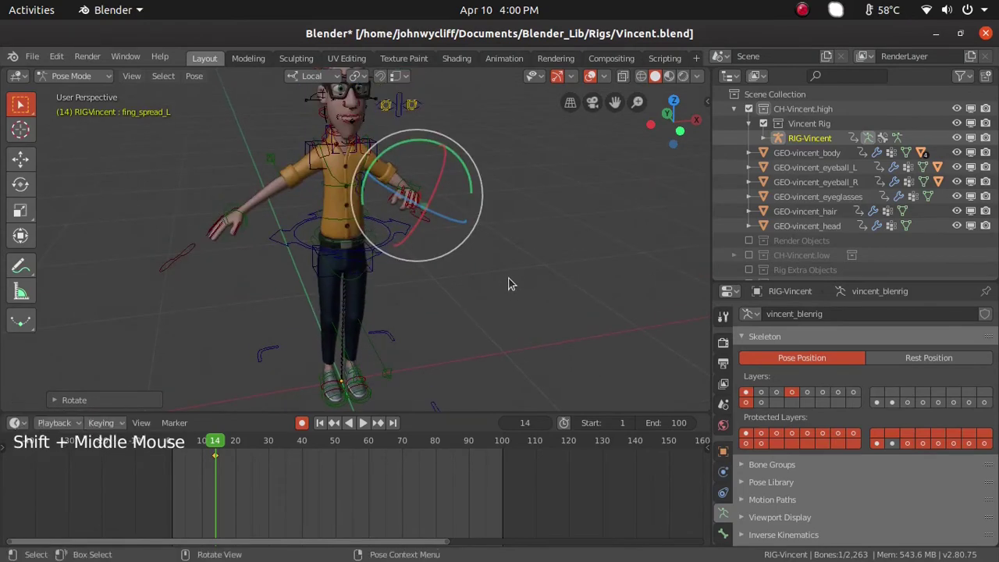
scroll("up", 3)
middle_click(567, 259)
left_click(41, 59)
left_click(578, 281)
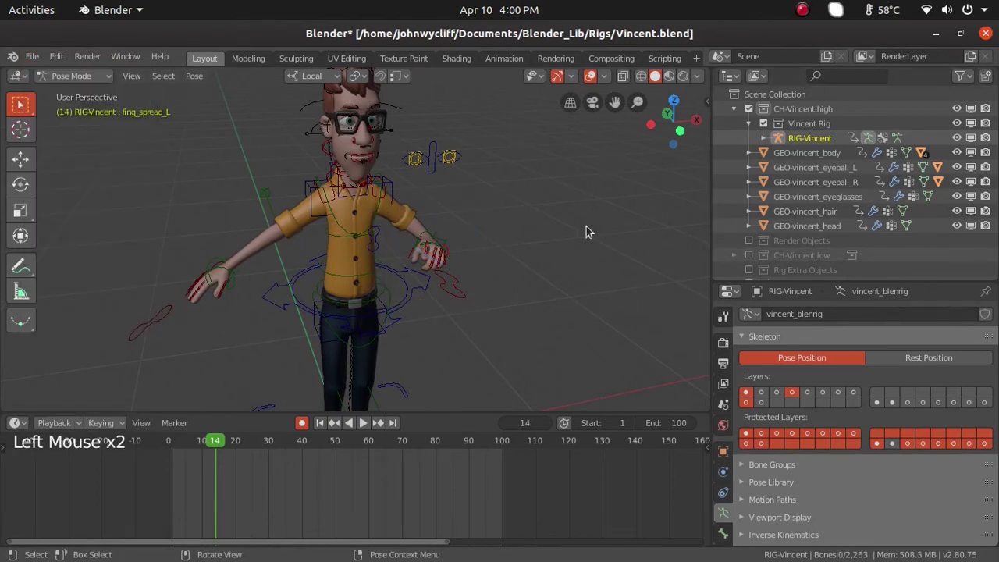
left_click(40, 62)
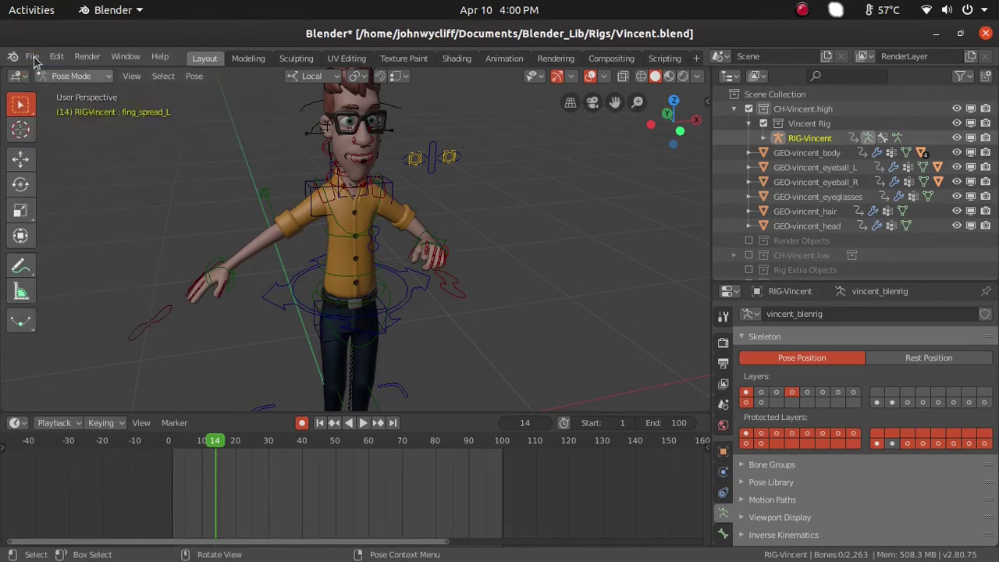
Open SunsetShimmerRelease.blend from the SunsetShimmer_1.0 folder.
left_click(39, 61)
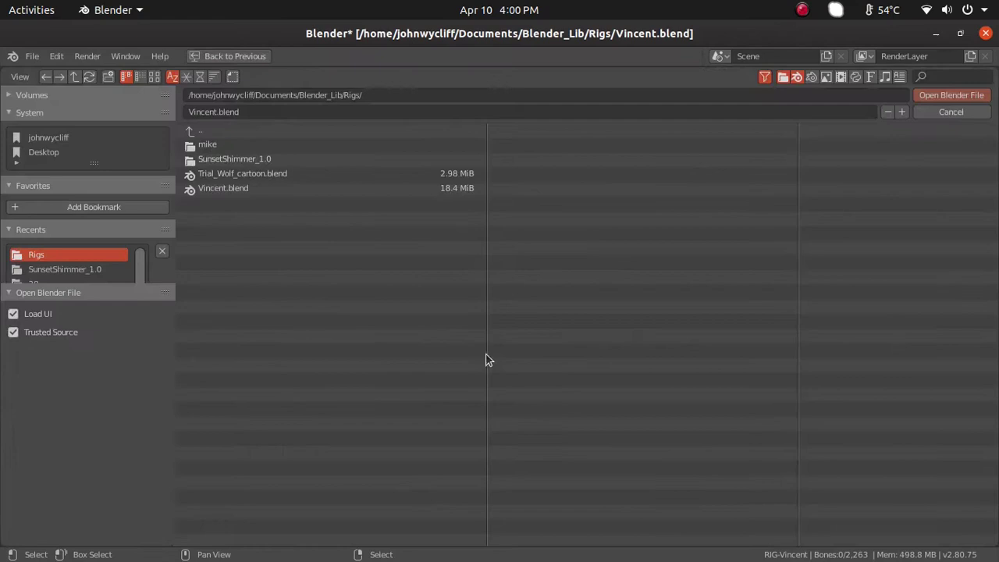
double_click(218, 167)
left_click(236, 149)
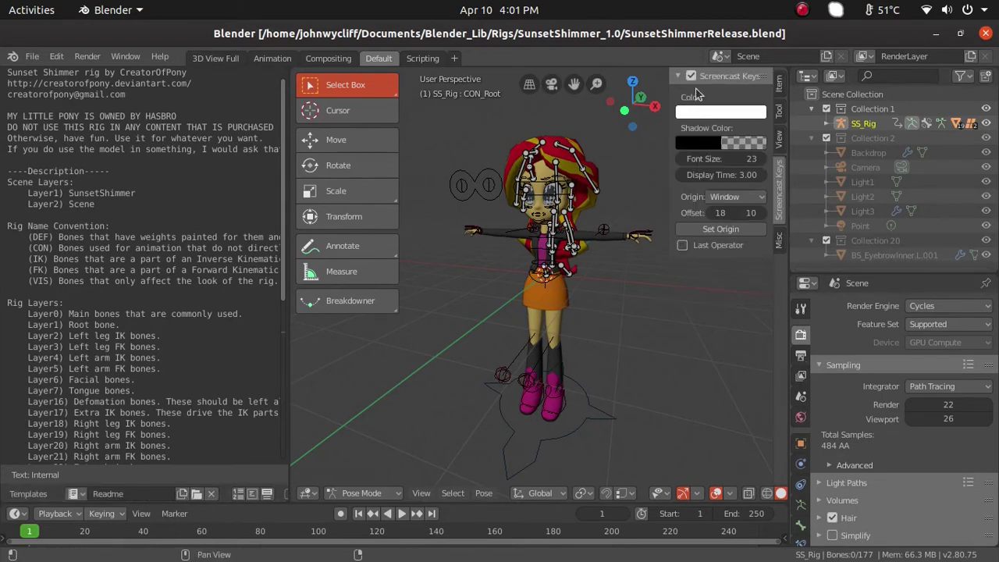
Hide the viewport sidebar and show the rig's Python UI script from its top in the Text Editor.
left_click(690, 342)
key("n")
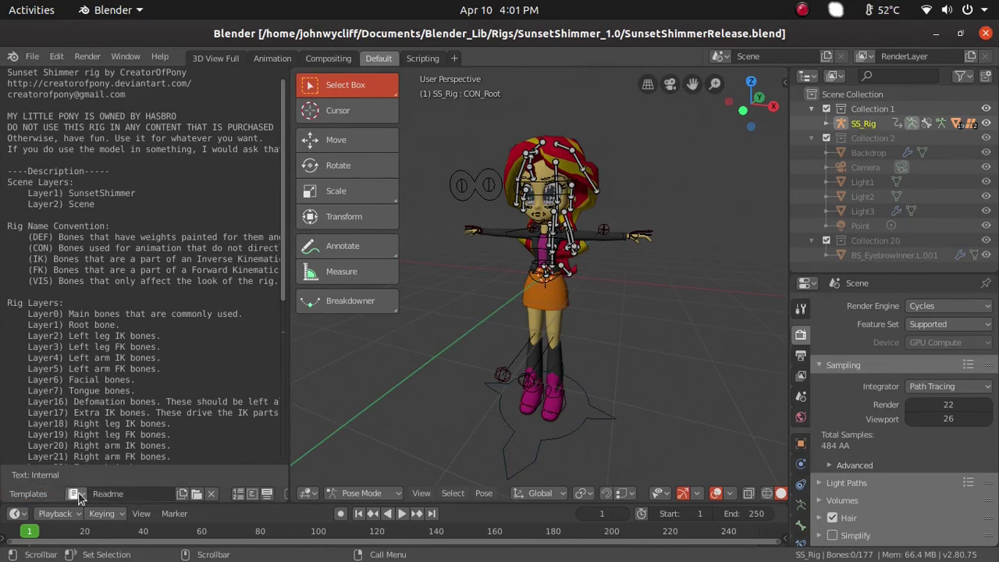
left_click(82, 497)
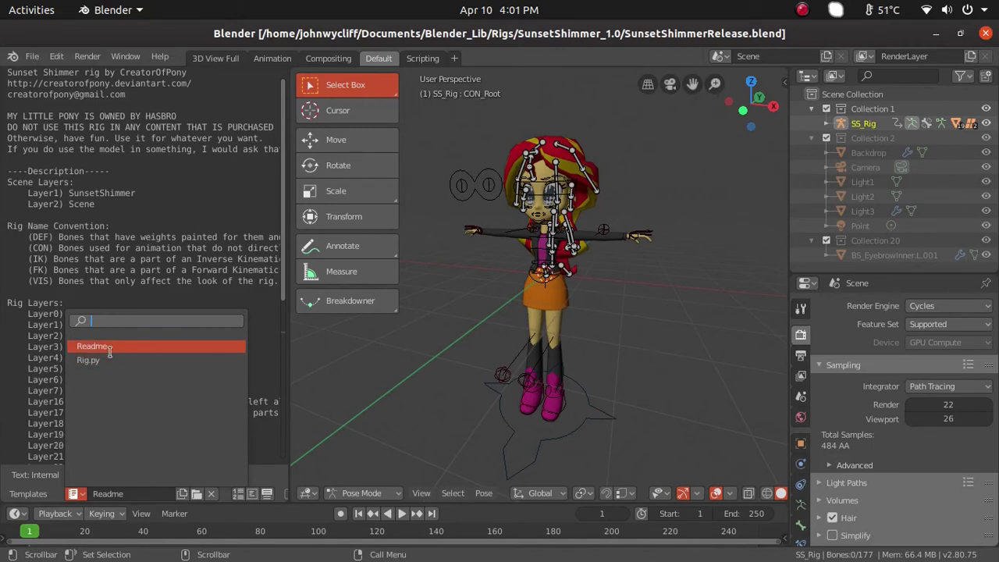
scroll("up", 3)
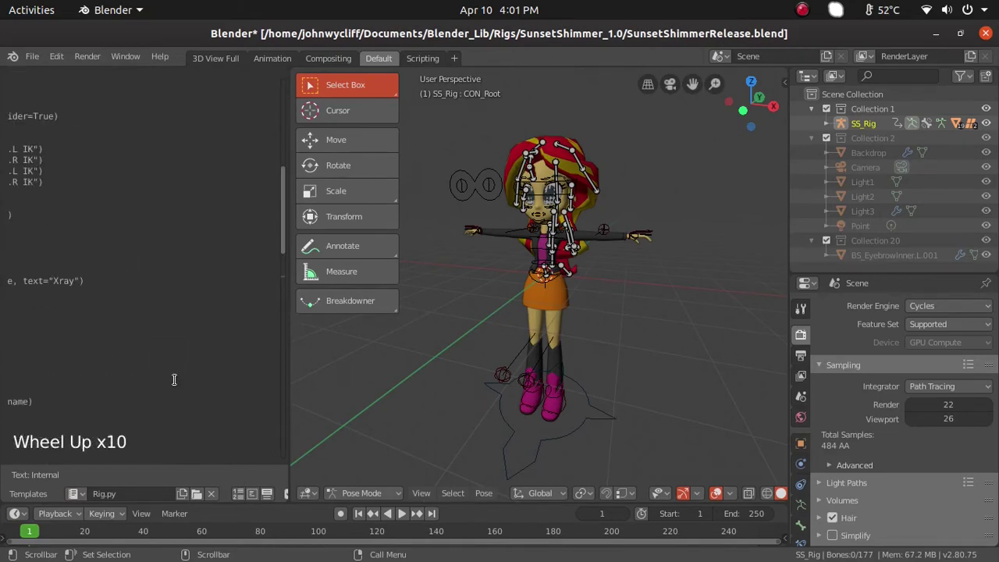
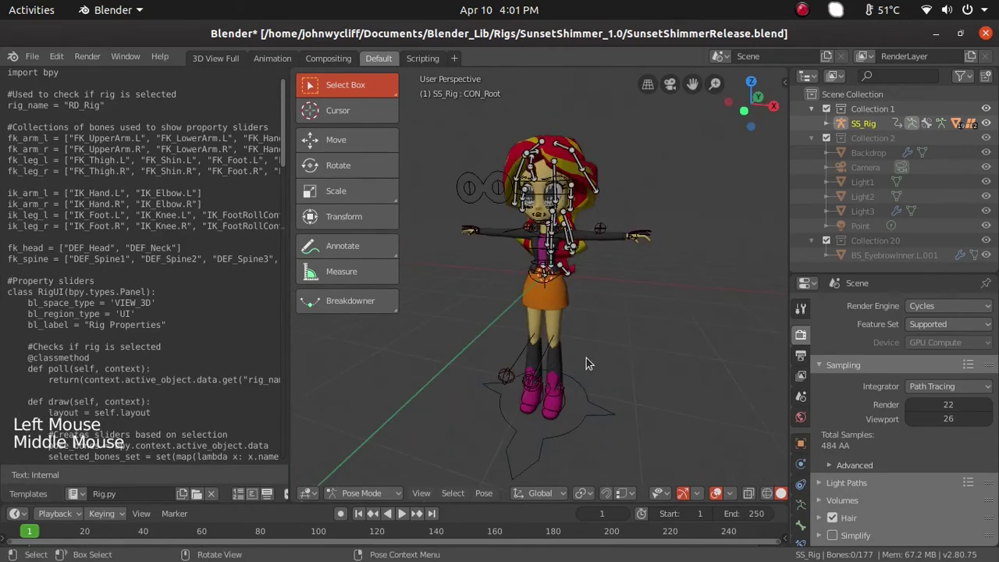
Select Sunset Shimmer's IK_Hand.L control while orbiting around her.
scroll("up", 3)
middle_click(602, 338)
middle_click(585, 358)
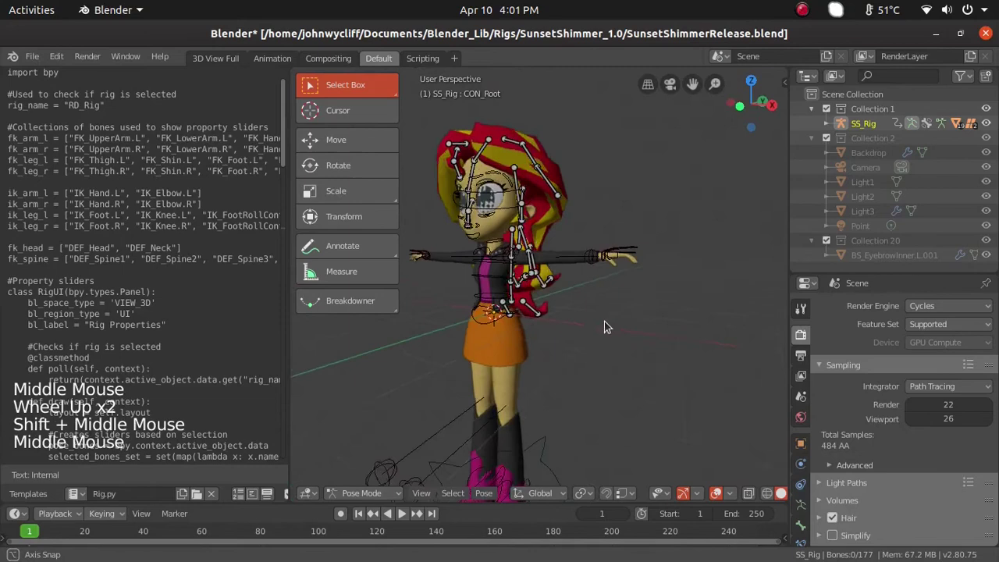
scroll("up", 3)
middle_click(670, 299)
left_click(782, 255)
key("g")
middle_click(578, 347)
scroll("down", 3)
Orbit to look across her arm and enlarge the Properties editor to show the armature bone layers.
middle_click(698, 336)
scroll("down", 3)
middle_click(714, 357)
key("t")
middle_click(634, 332)
middle_click(575, 331)
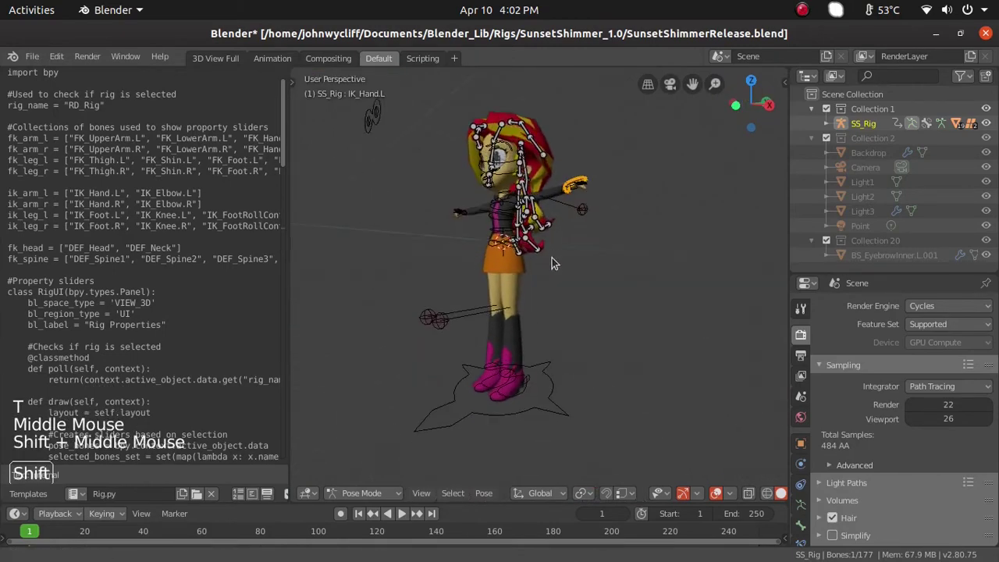
middle_click(539, 299)
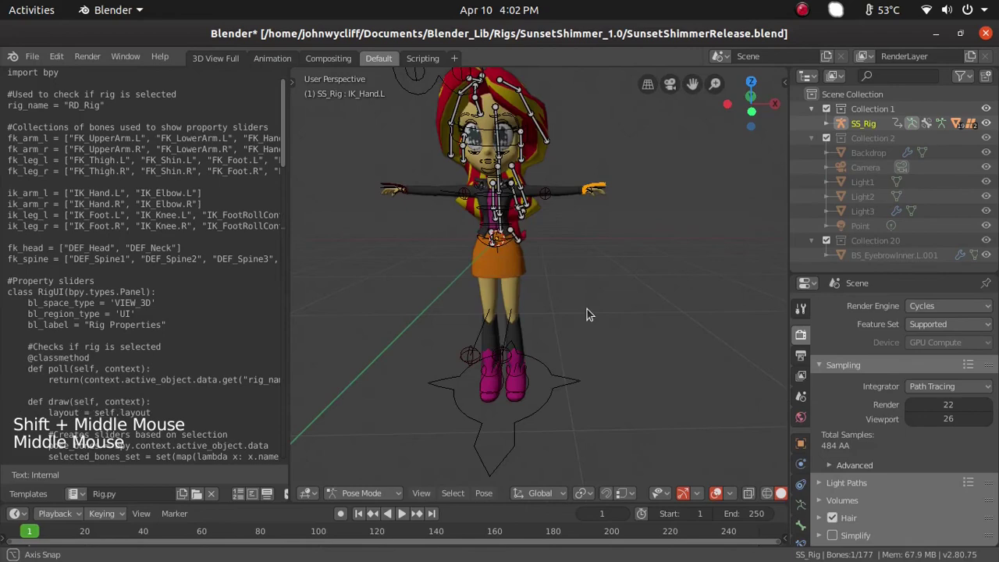
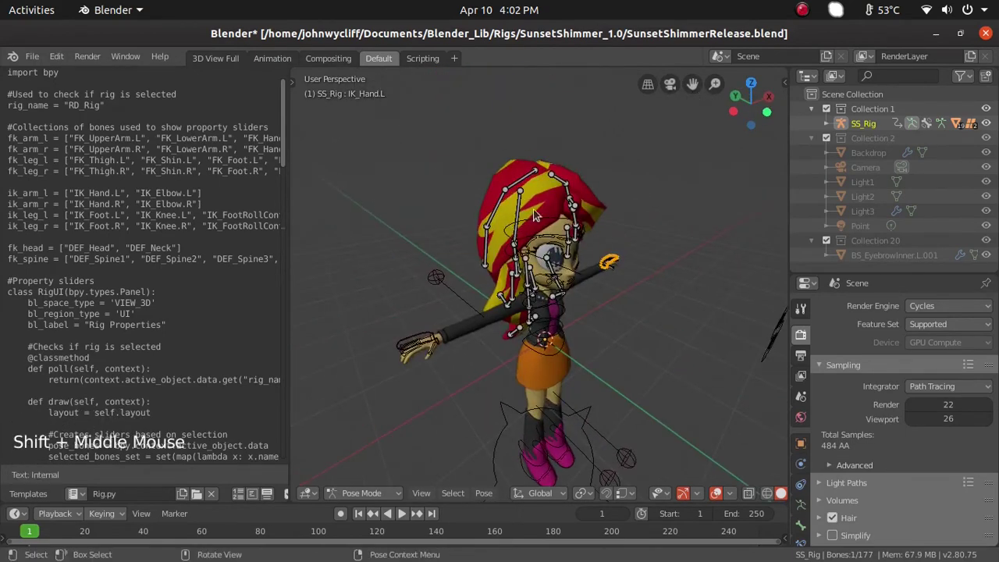
scroll("down", 3)
left_click(802, 466)
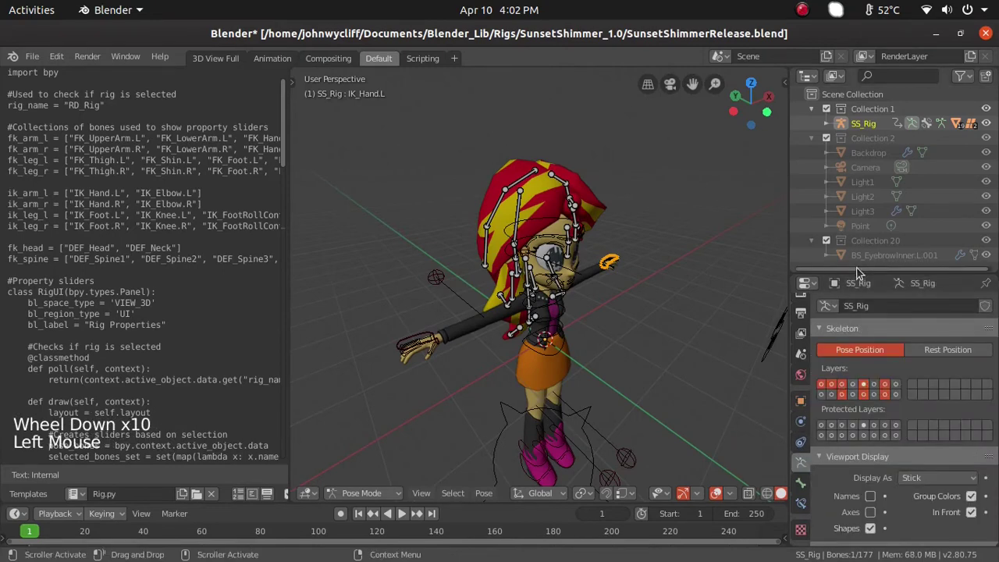
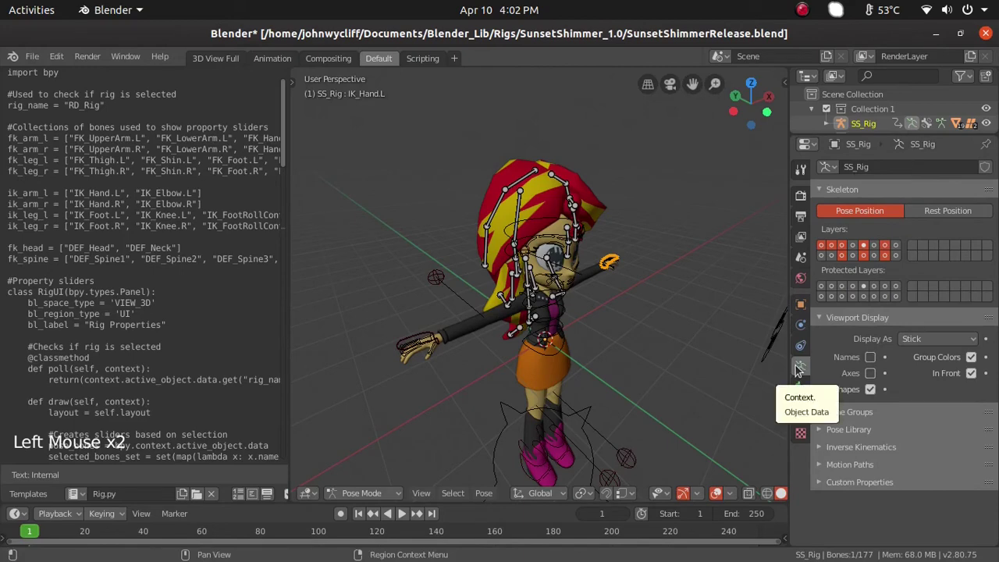
Show the first armature bone layer alone, then add layers two to four to the display.
left_click(795, 366)
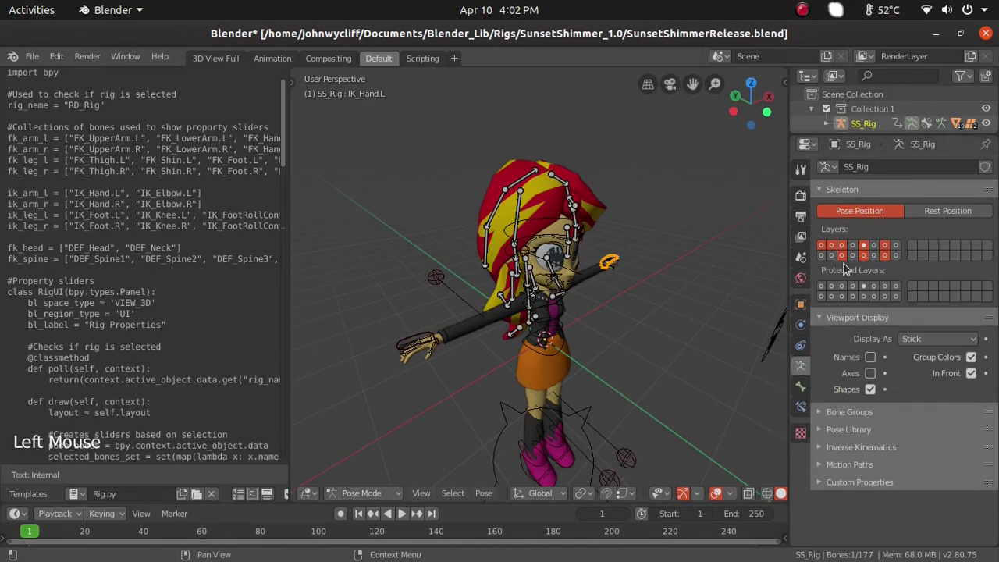
scroll("up", 3)
middle_click(671, 324)
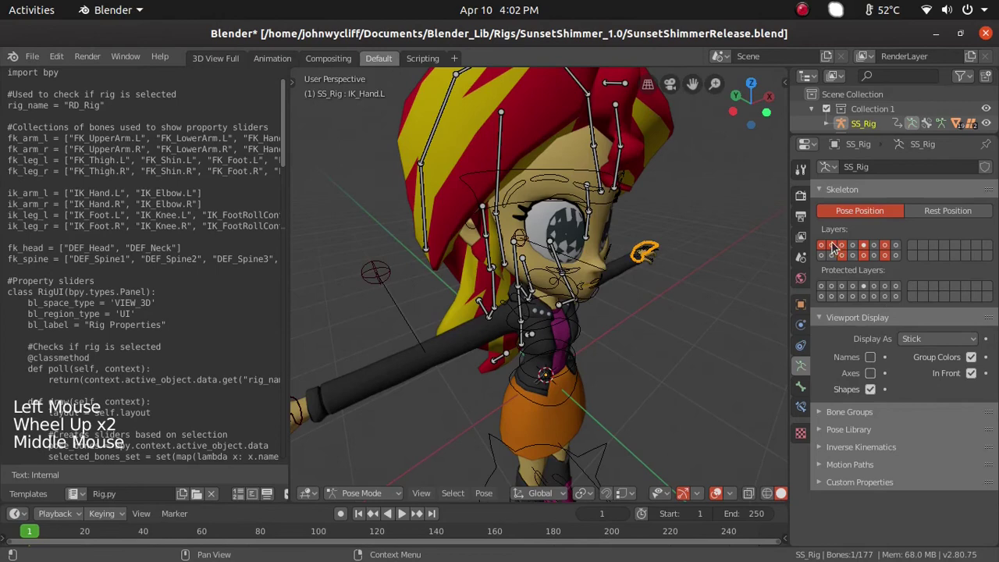
left_click(845, 258)
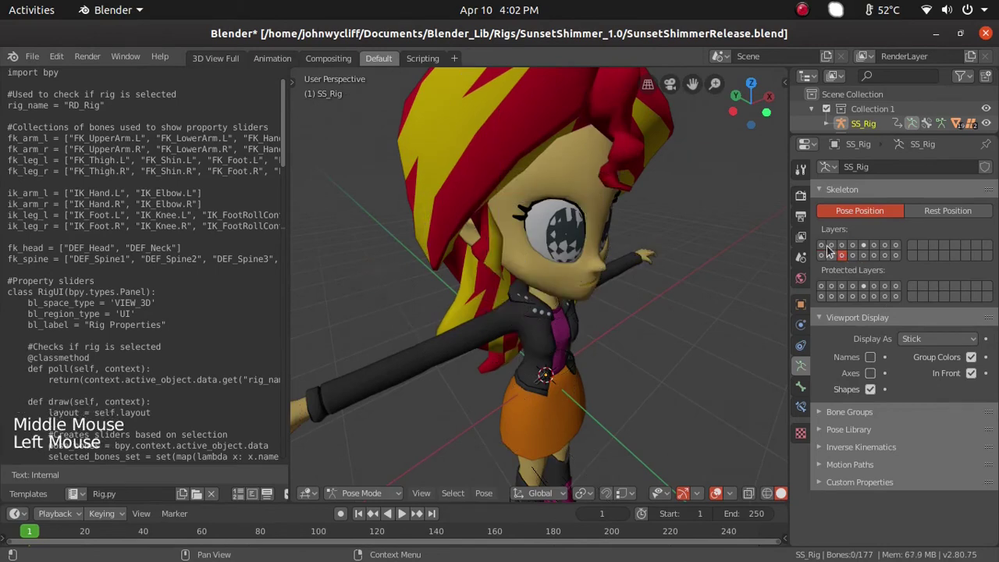
left_click(828, 251)
left_click(837, 249)
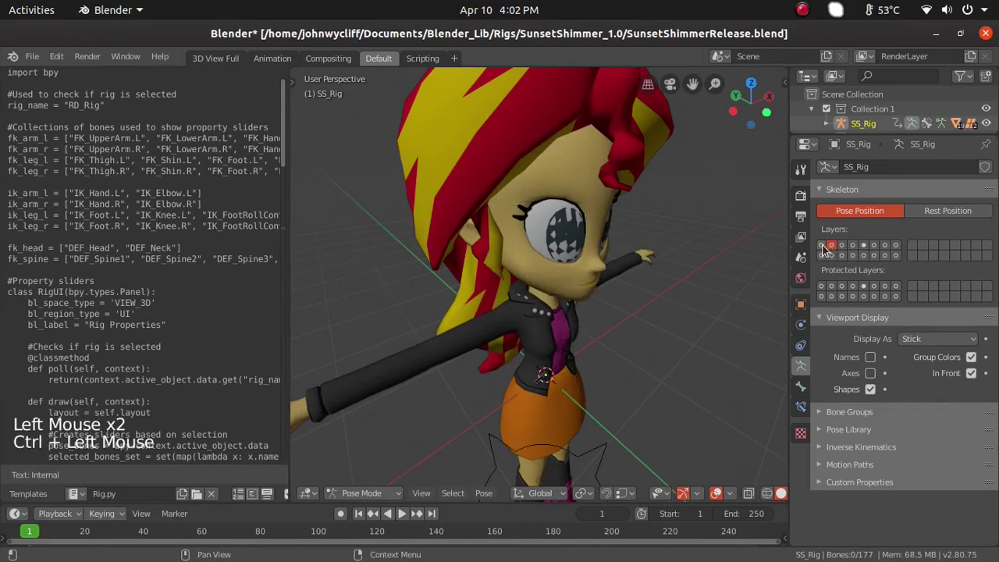
left_click(828, 248)
left_click(831, 247)
scroll("down", 3)
left_click(844, 251)
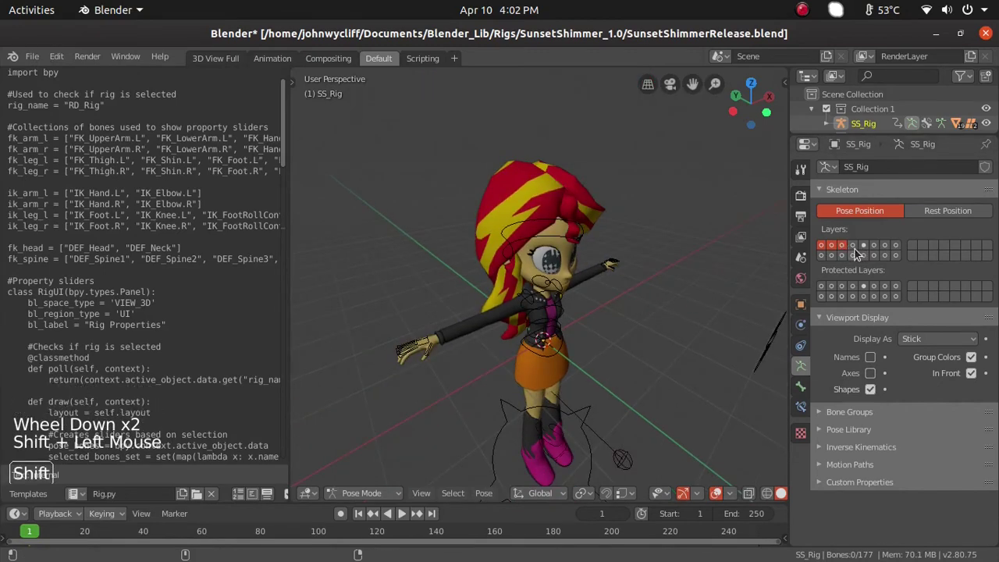
left_click(858, 252)
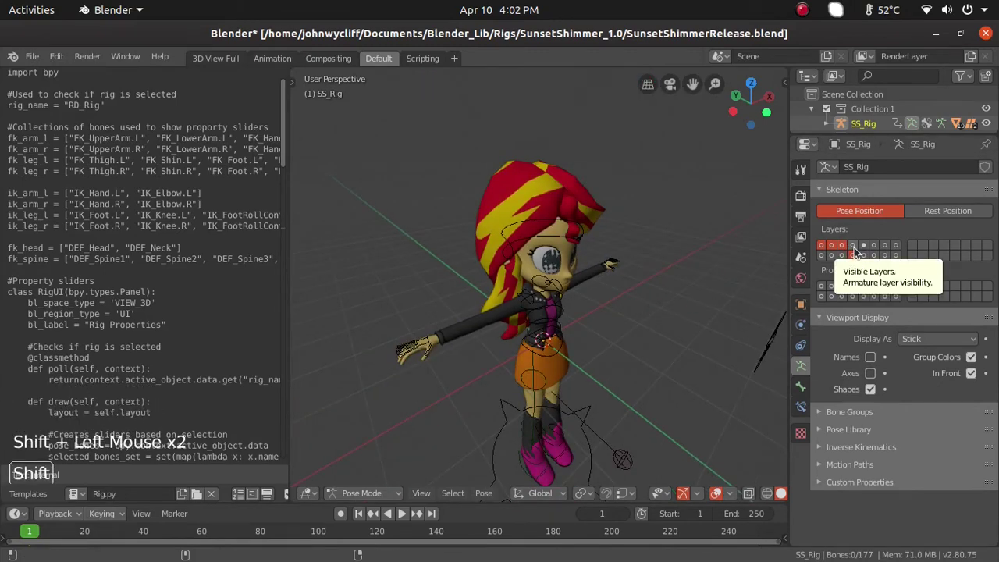
Step through the remaining bone layers one by one up to the hair layer, viewing her from the side.
left_click(859, 251)
left_click(857, 256)
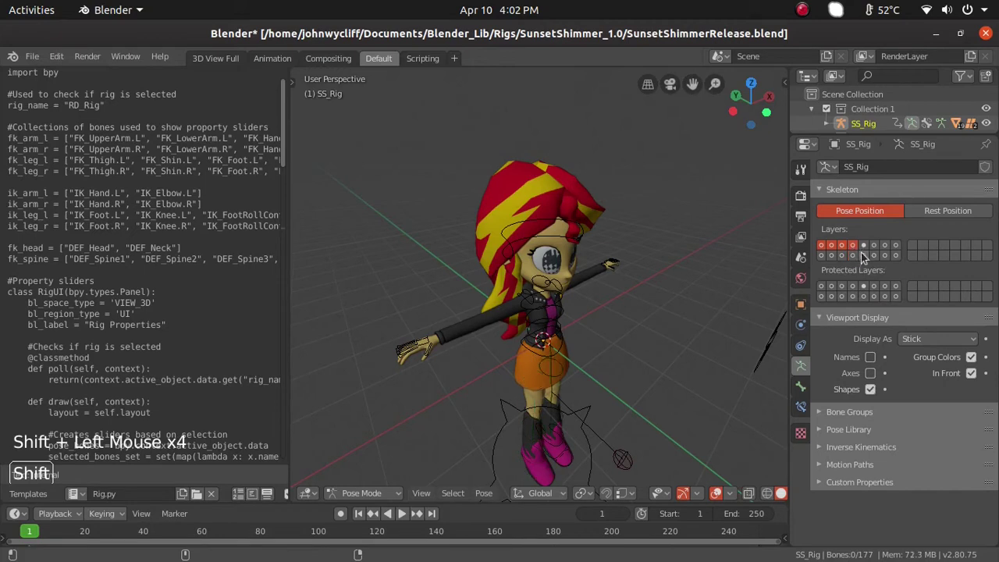
left_click(864, 252)
left_click(868, 249)
left_click(869, 259)
left_click(881, 246)
left_click(887, 255)
double_click(895, 248)
left_click(894, 254)
left_click(890, 249)
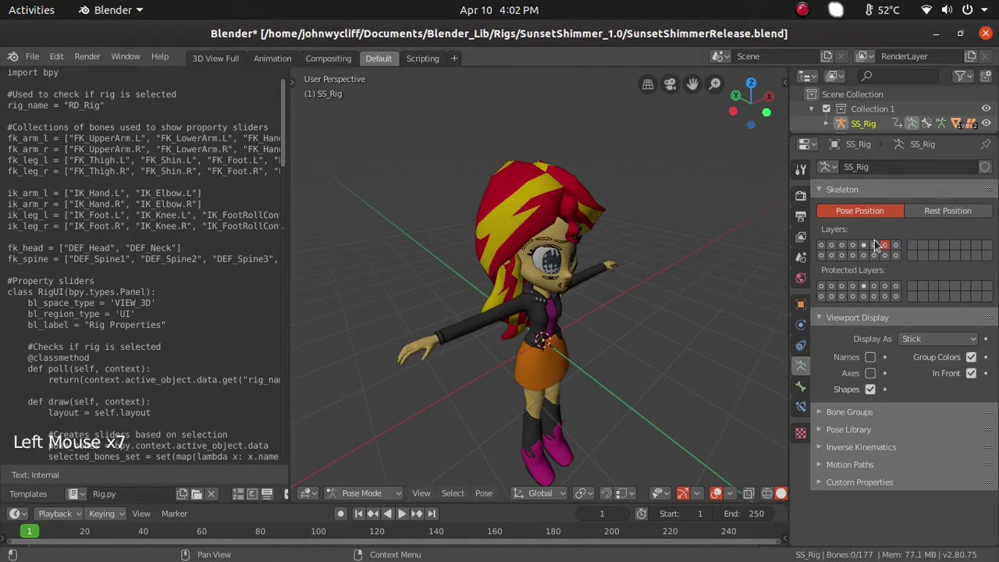
left_click(878, 246)
left_click(888, 261)
middle_click(467, 275)
middle_click(642, 321)
scroll("up", 3)
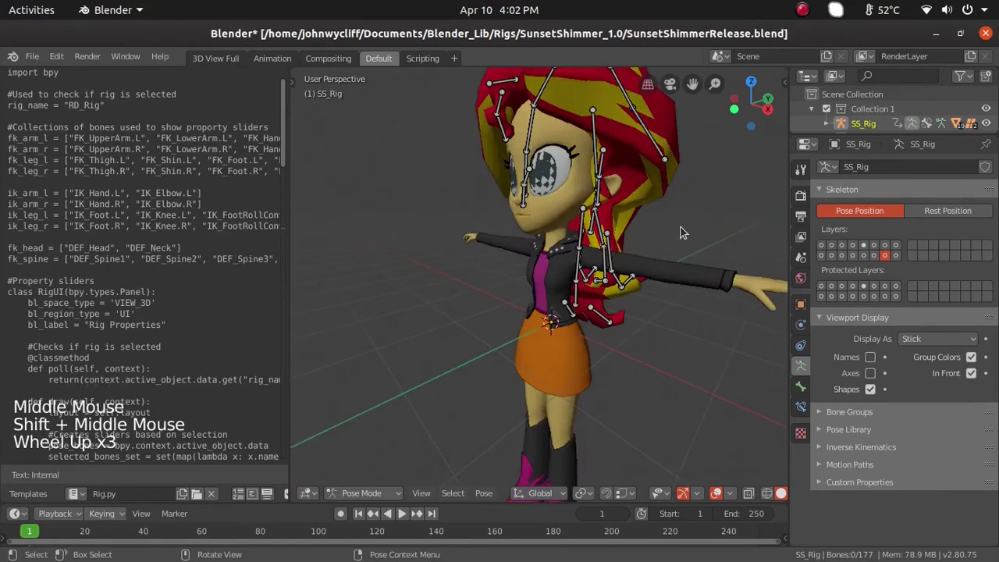
middle_click(660, 271)
Step back through the layers from the hand layer, ending with only the green deformation skeleton layer visible.
double_click(897, 258)
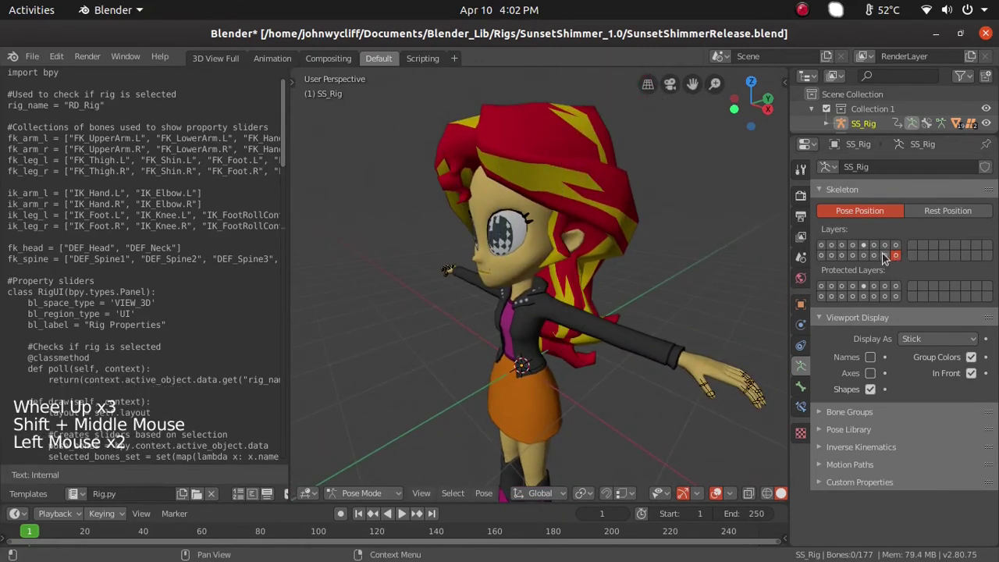
left_click(875, 256)
left_click(866, 262)
left_click(849, 262)
left_click(836, 260)
double_click(831, 259)
left_click(824, 246)
double_click(820, 262)
scroll("down", 3)
scroll("up", 3)
scroll("down", 3)
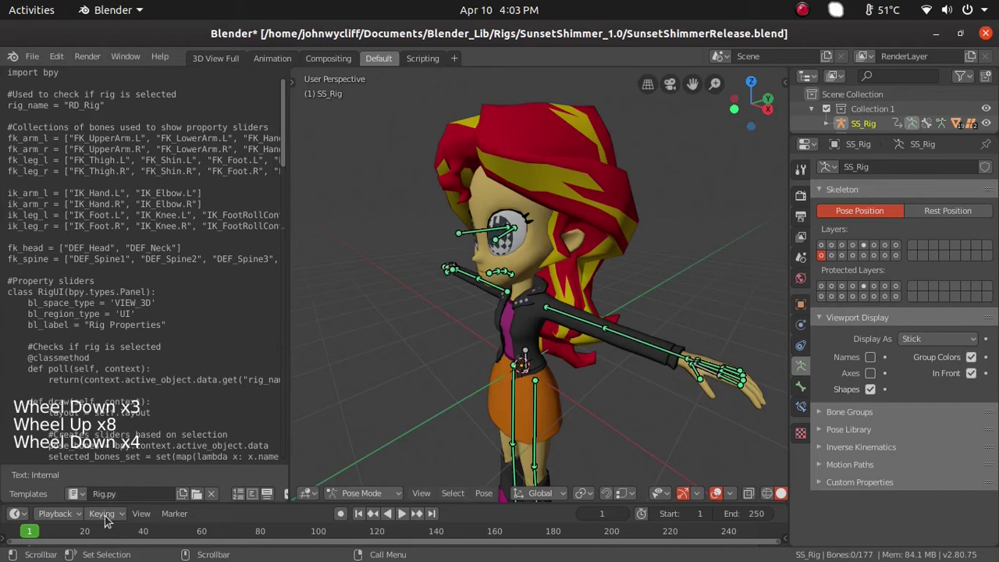
Scroll through the script's layer notes and RigLayers panel code, then run the rig UI script.
left_click(84, 497)
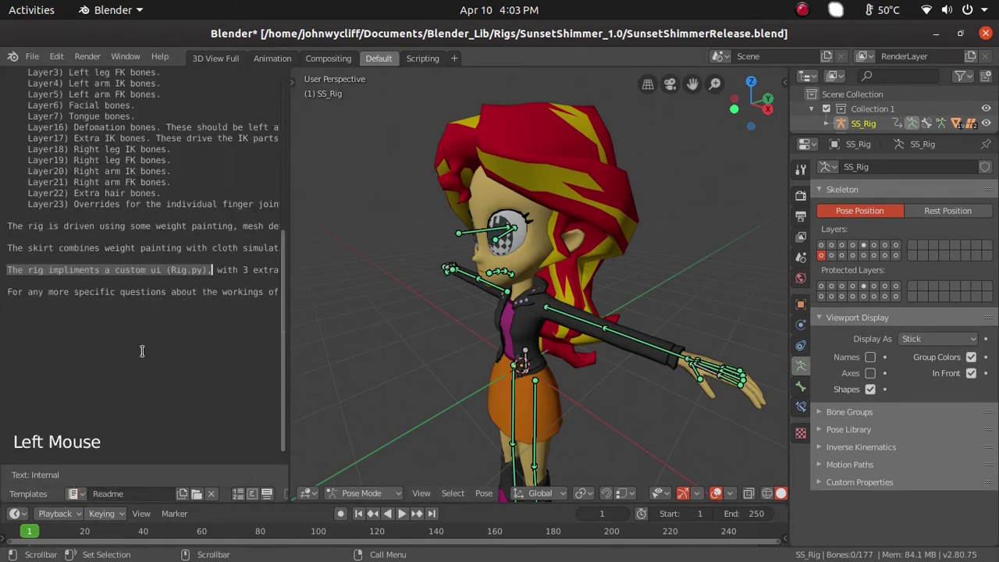
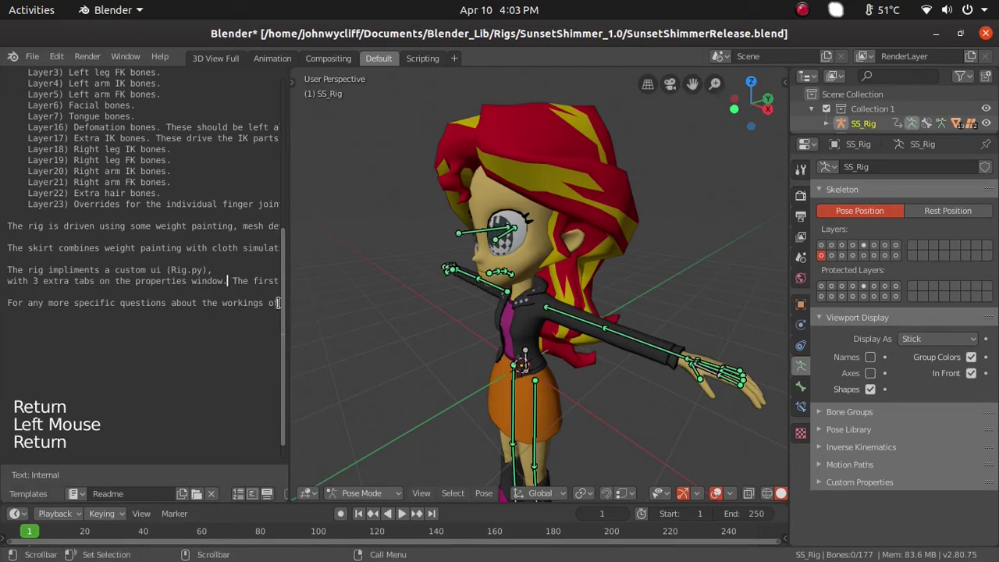
key("Return")
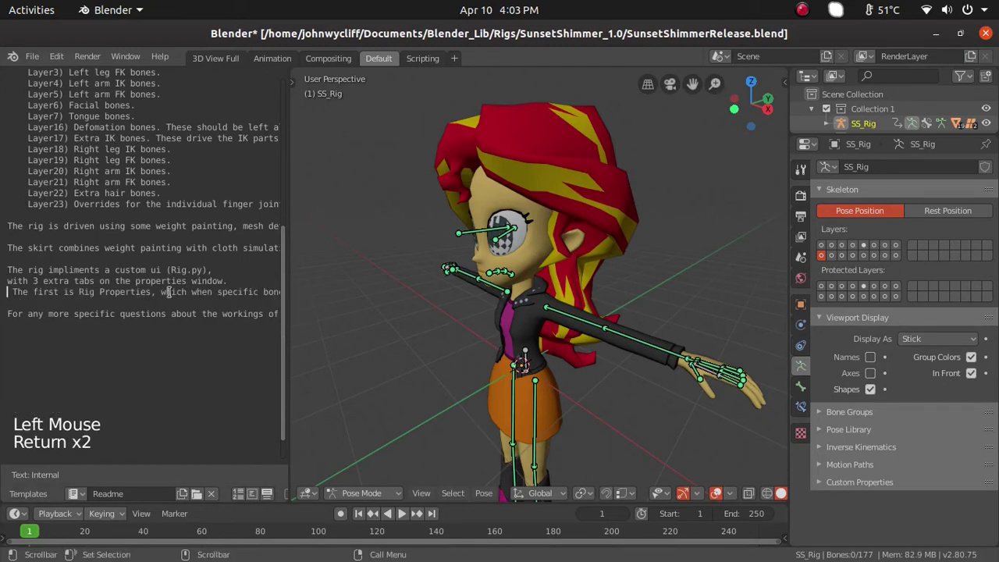
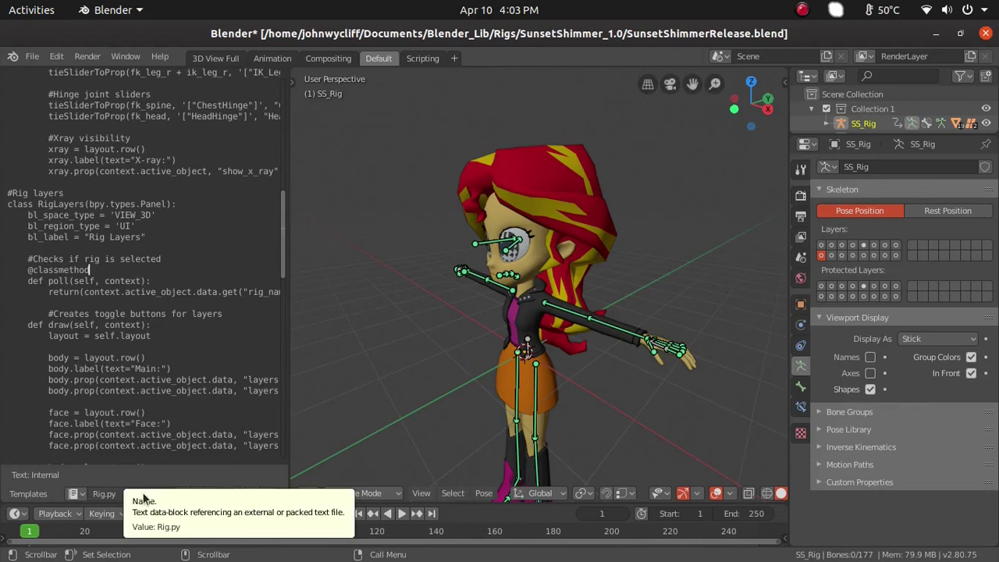
scroll("down", 3)
scroll("up", 3)
scroll("down", 3)
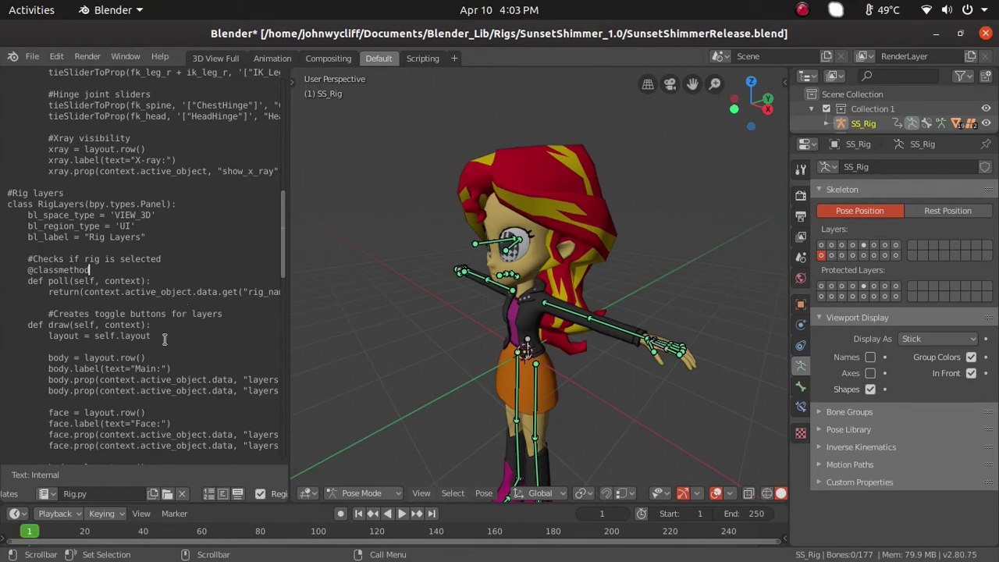
scroll("down", 3)
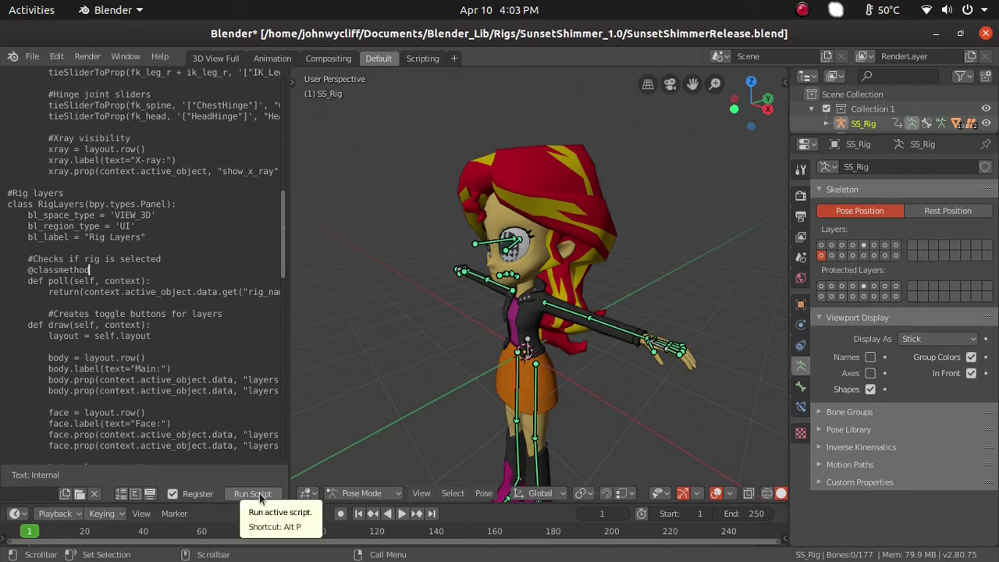
left_click(262, 497)
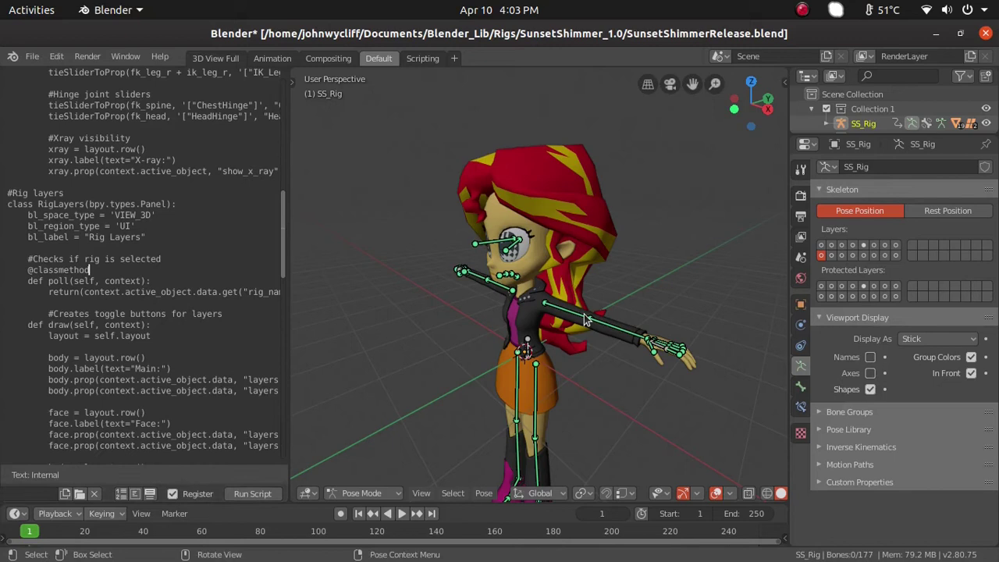
Show the sidebar's Misc tab with Rig Properties, Rig Layers and Rig Shape Keys panels, and join away the Text Editor.
left_click(705, 164)
key("n")
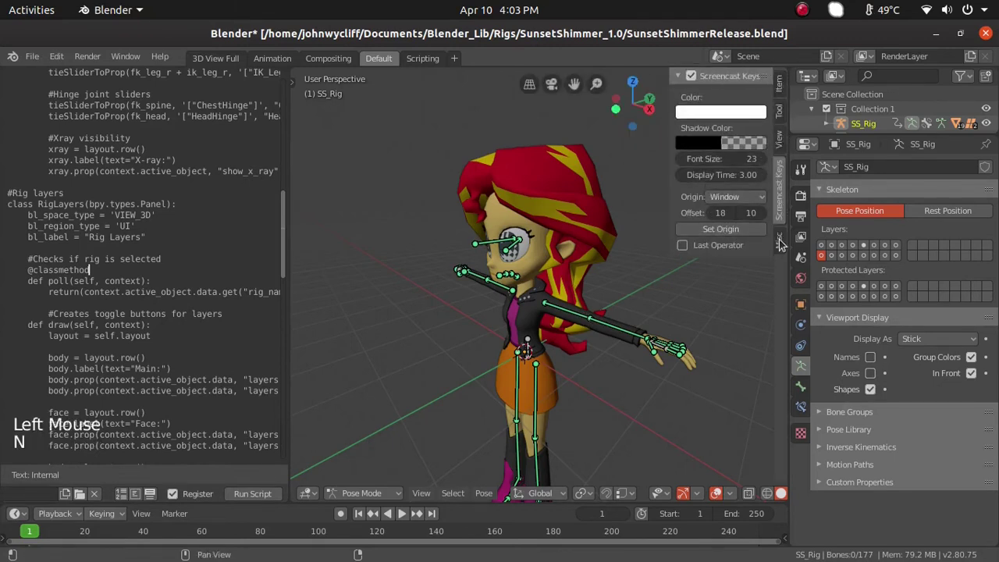
left_click(785, 243)
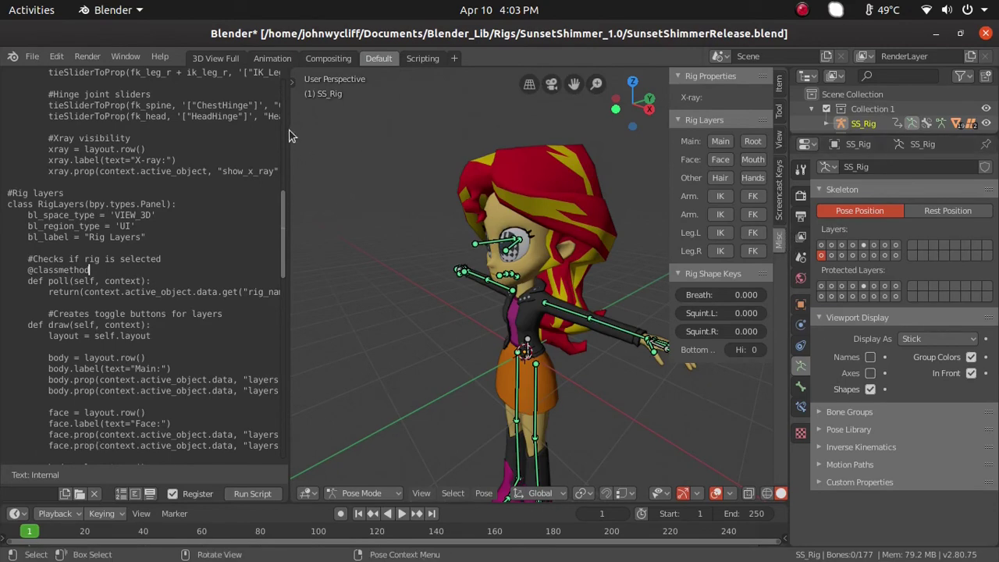
right_click(291, 126)
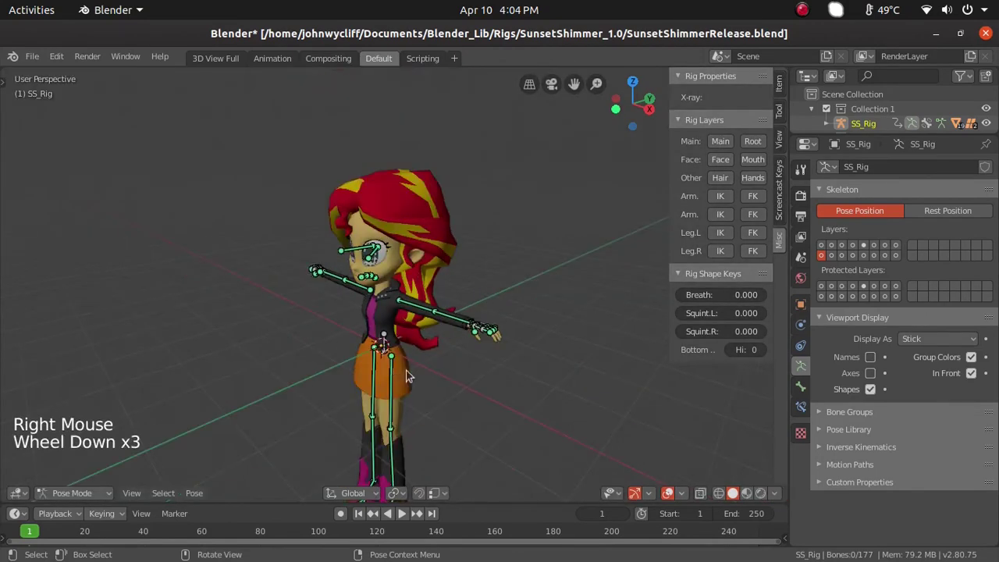
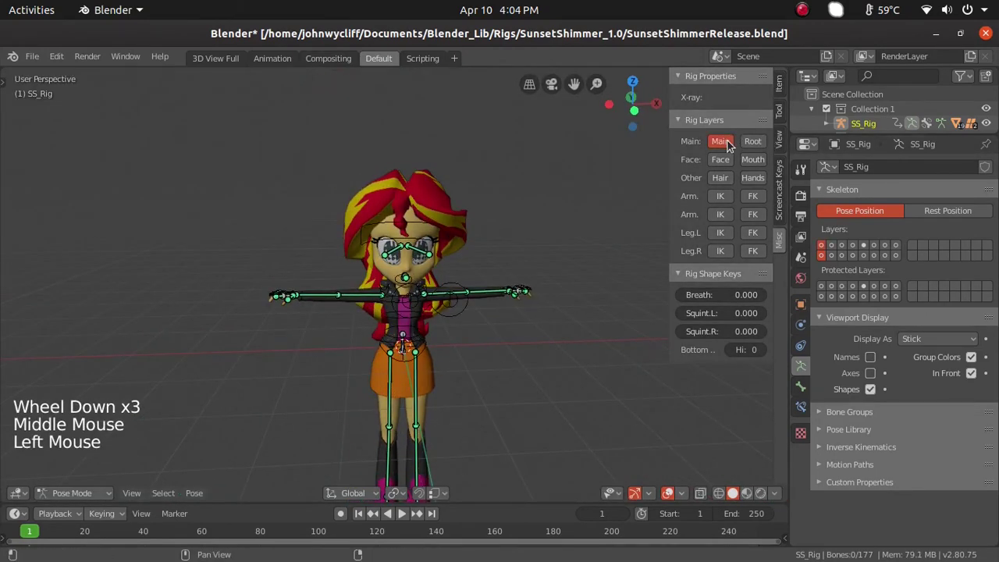
Enable the Main, Root and Face control layers in the Rig Layers panel.
scroll("up", 3)
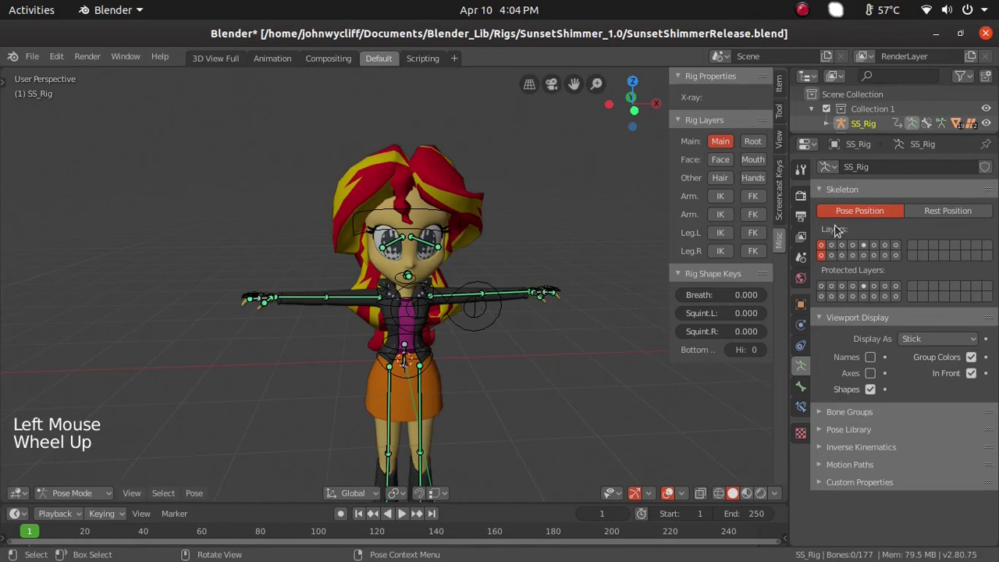
scroll("down", 3)
middle_click(541, 409)
left_click(549, 407)
left_click(824, 259)
left_click(830, 249)
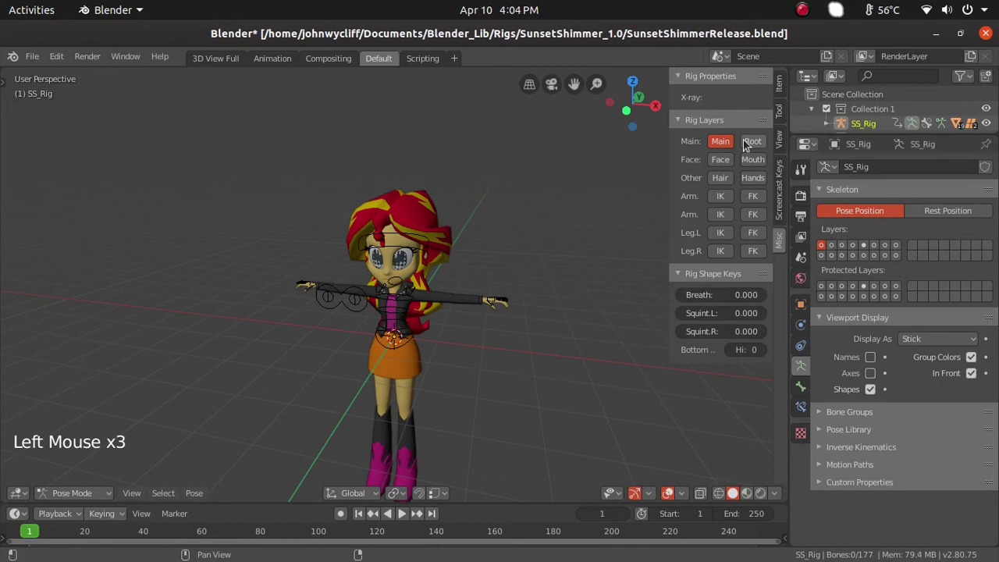
left_click(732, 140)
left_click(751, 143)
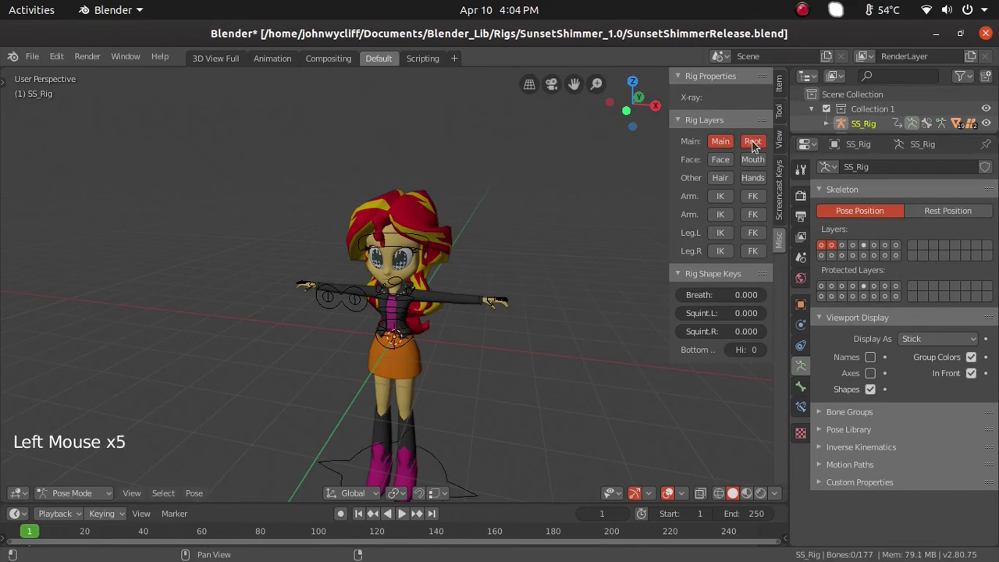
scroll("down", 3)
scroll("up", 3)
left_click(730, 165)
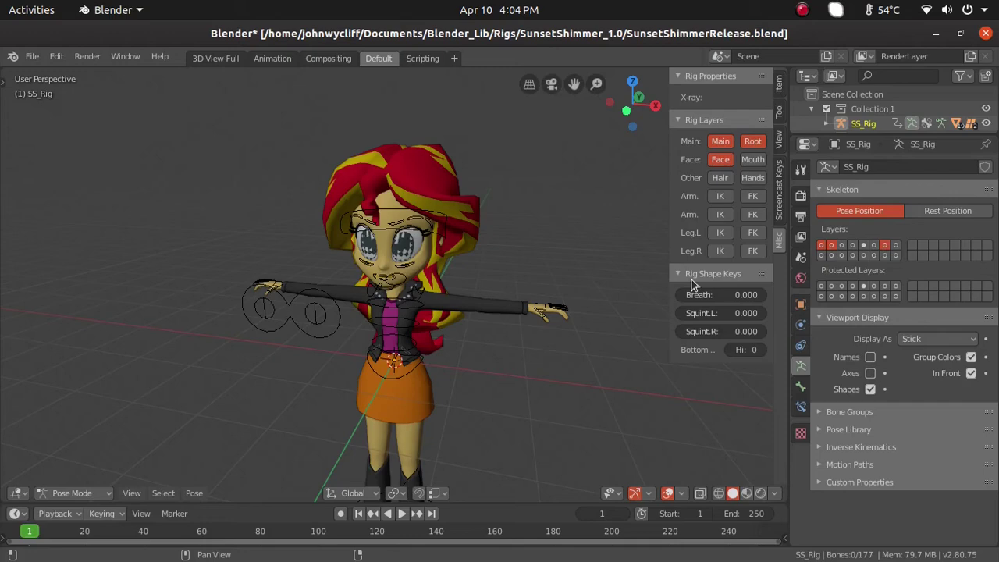
Toggle further Rig Layers buttons, then orbit and zoom in close on Sunset Shimmer's left hand.
scroll("up", 3)
scroll("down", 3)
left_click(716, 181)
left_click(723, 180)
left_click(758, 179)
left_click(759, 179)
middle_click(551, 340)
middle_click(445, 255)
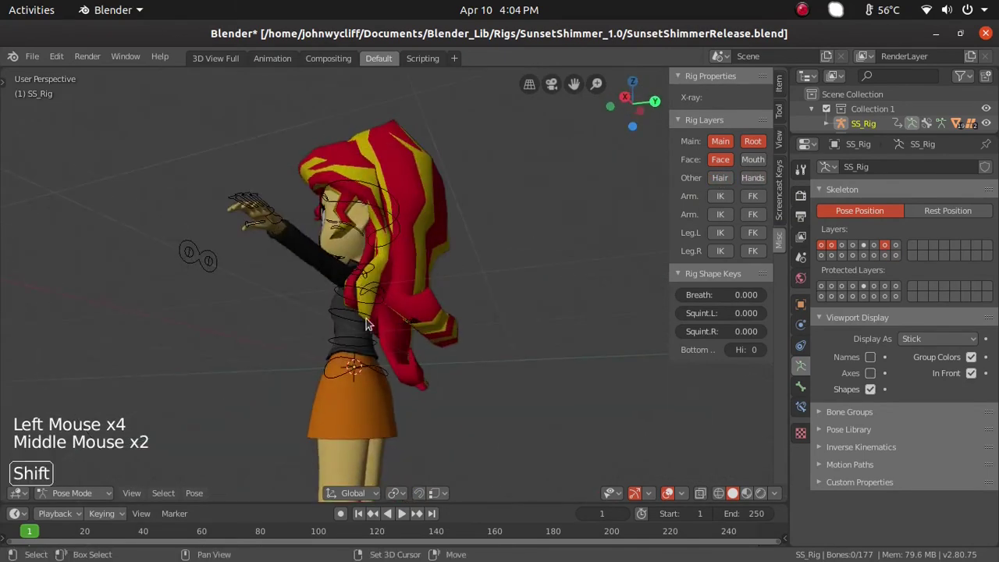
middle_click(415, 372)
middle_click(507, 442)
middle_click(530, 383)
Show the left arm's IK and FK control layers in the Rig Layers panel.
scroll("up", 3)
left_click(754, 185)
left_click(766, 179)
left_click(733, 199)
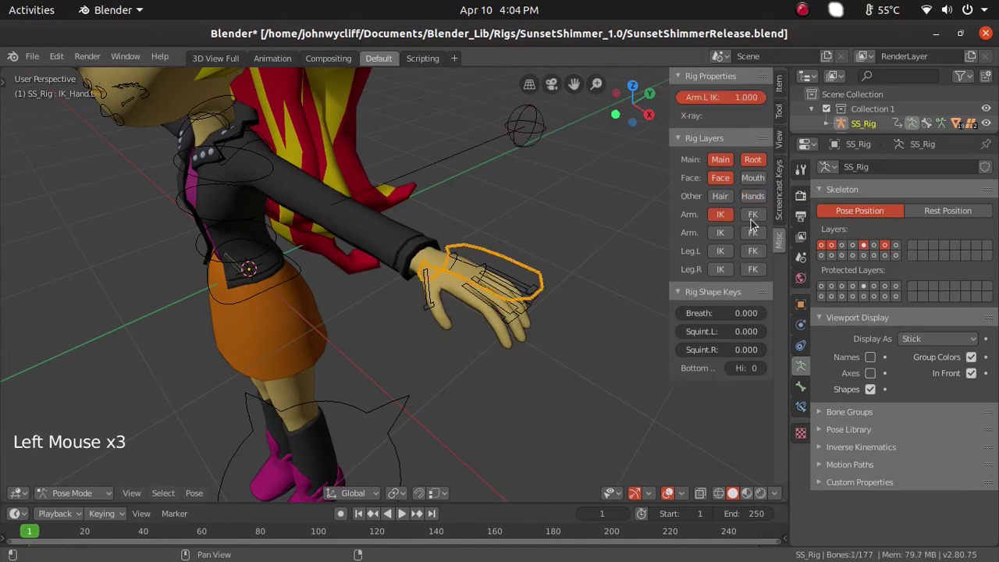
left_click(756, 220)
middle_click(526, 410)
middle_click(546, 375)
middle_click(532, 359)
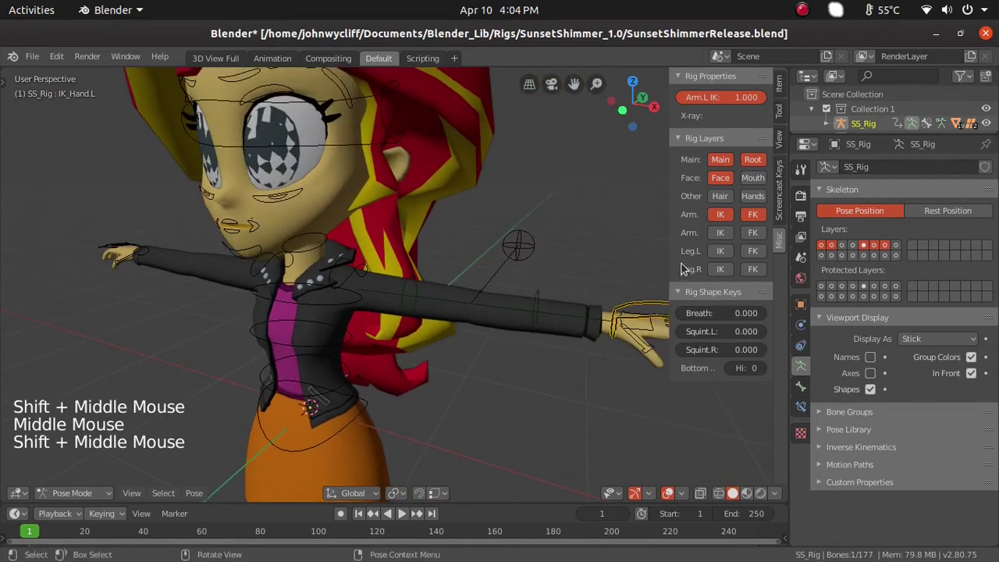
middle_click(538, 299)
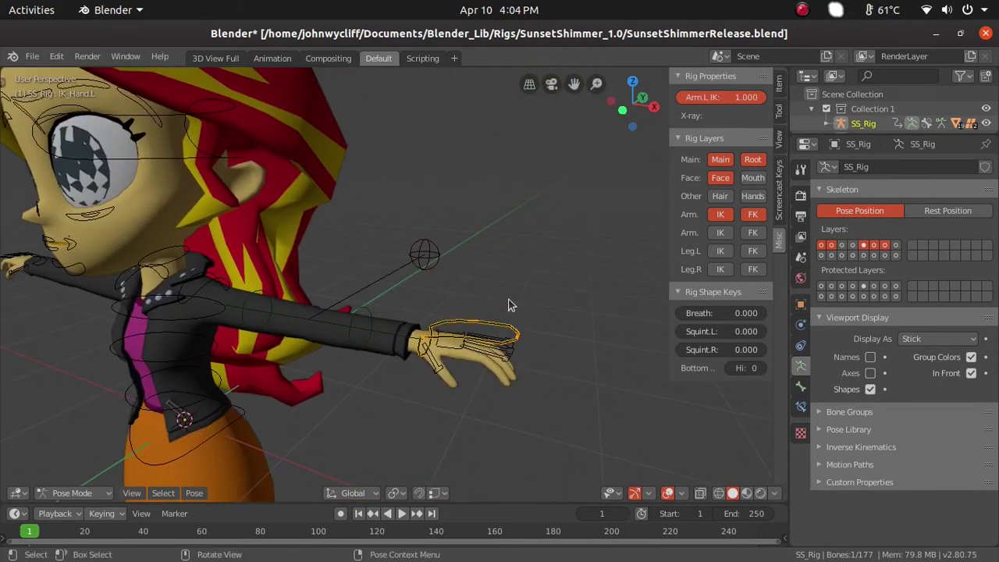
Move the IK_Hand.L control down so the hand rests by her hip, Arm.L IK at 0.698.
left_click(622, 178)
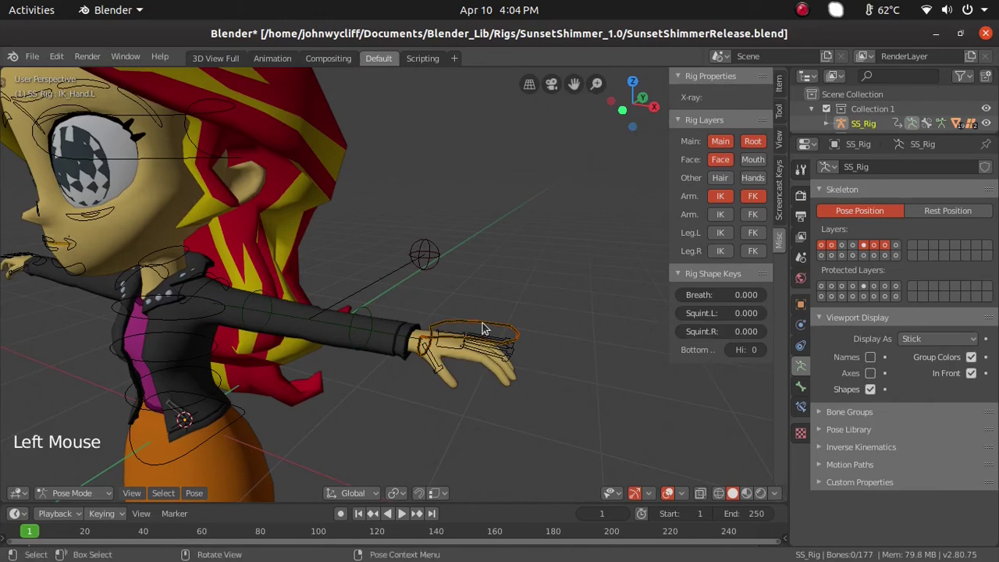
left_click(527, 337)
middle_click(604, 337)
key("g")
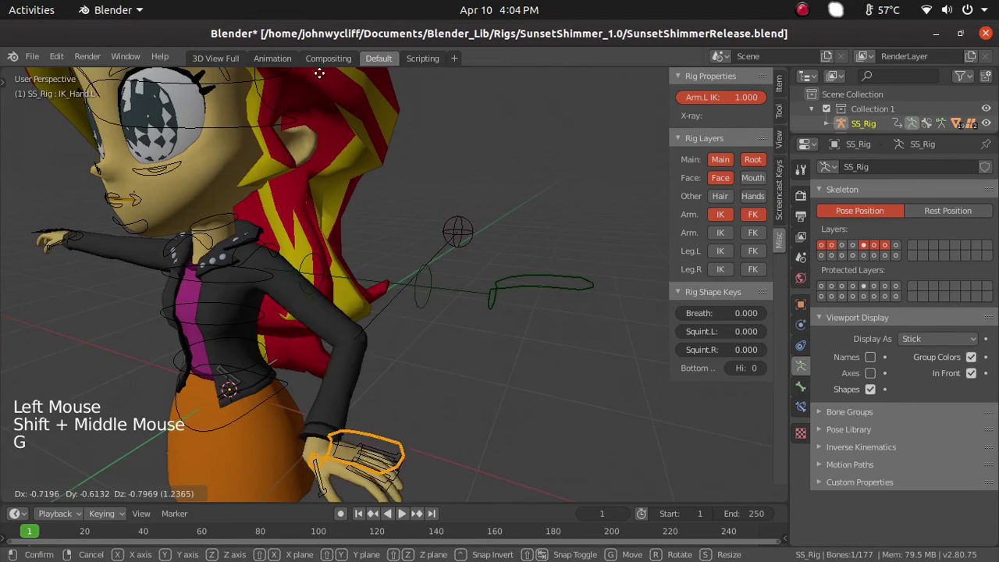
middle_click(494, 300)
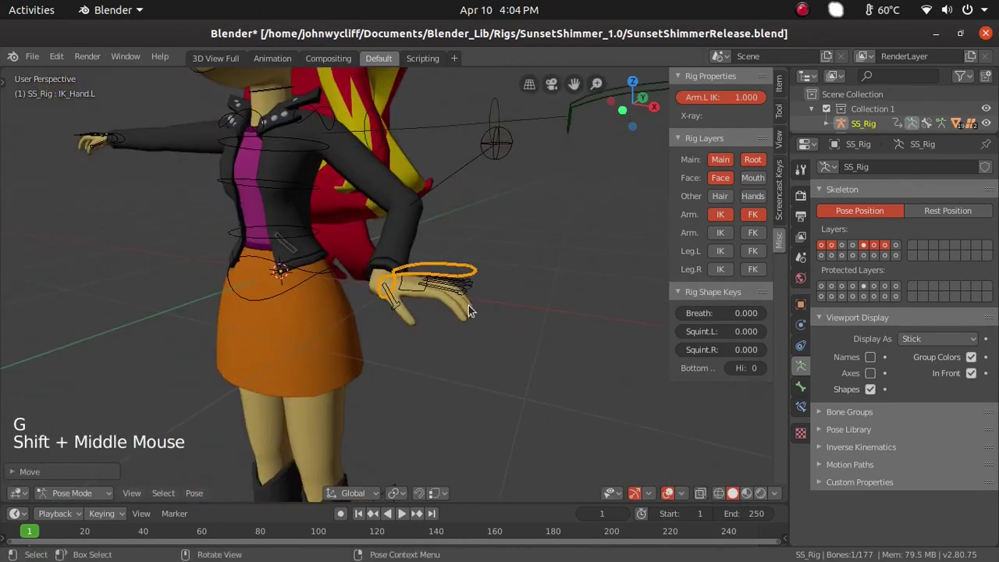
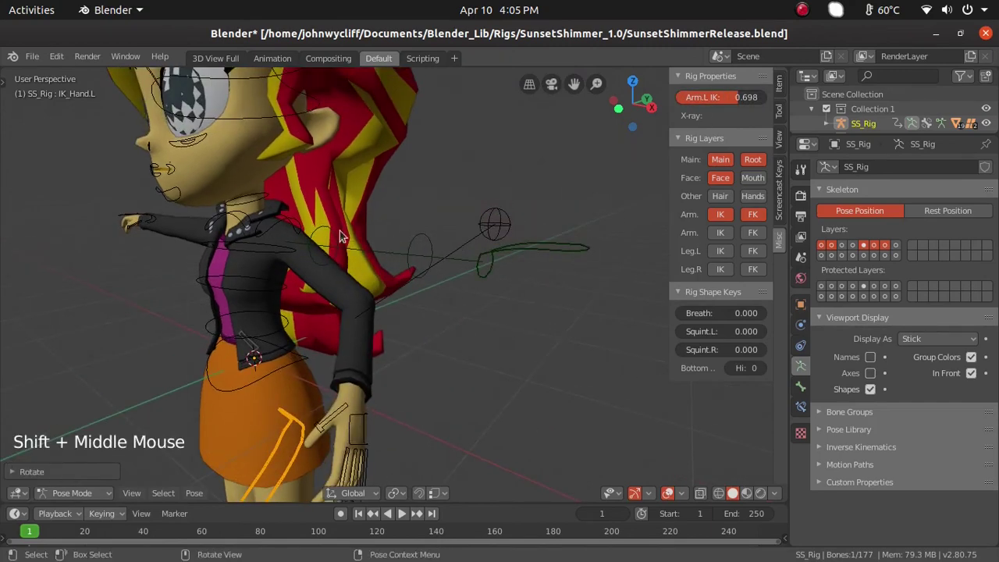
Rotate FK_UpperArm.L downward so the upper arm hangs and the elbow bends.
left_click(323, 231)
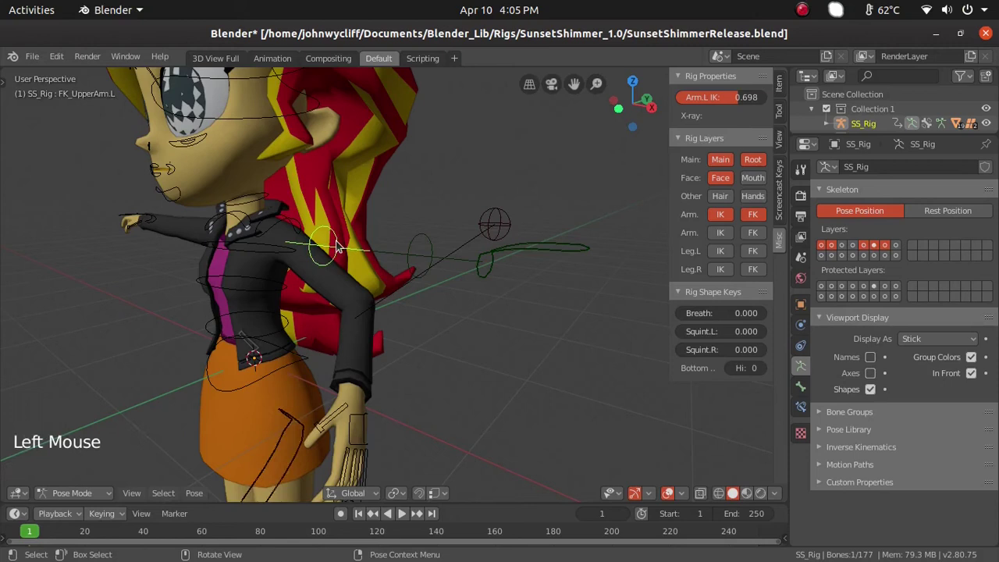
key("r")
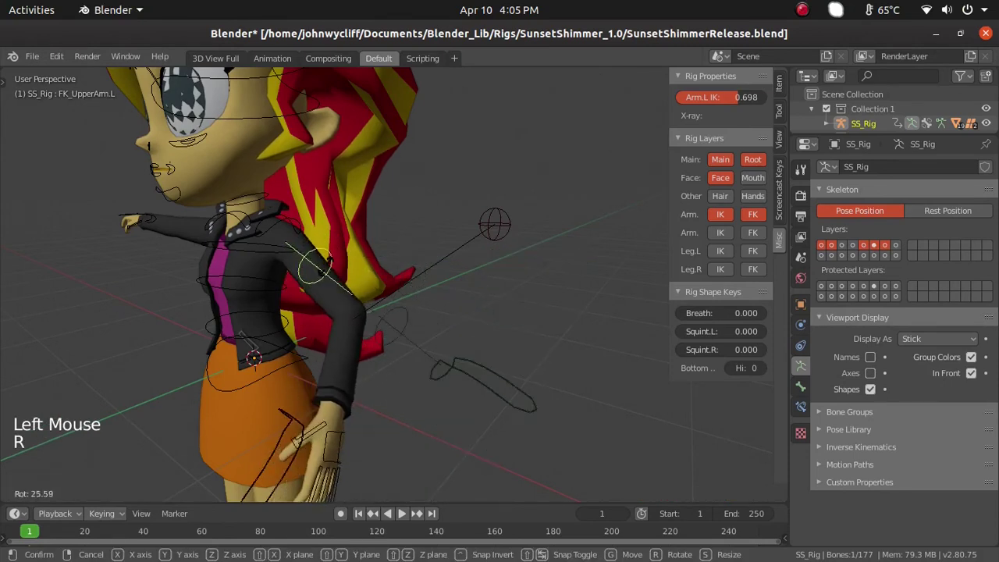
left_click(407, 337)
key("r")
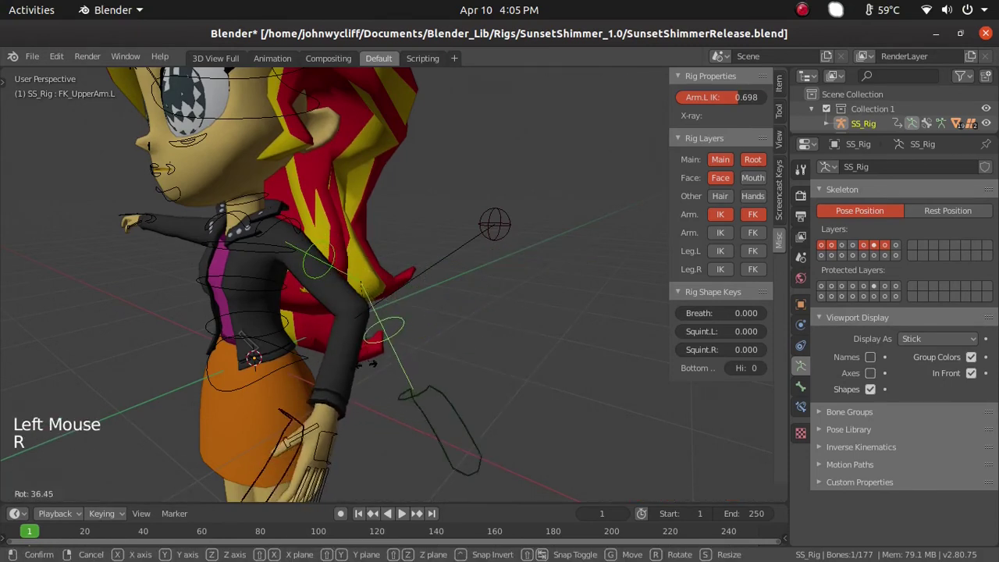
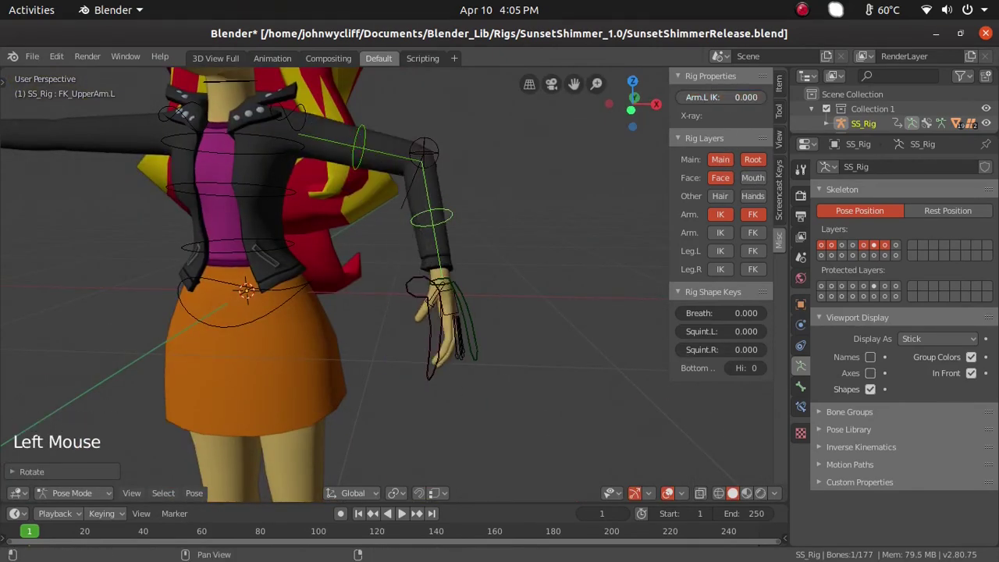
scroll("down", 3)
scroll("up", 3)
middle_click(461, 324)
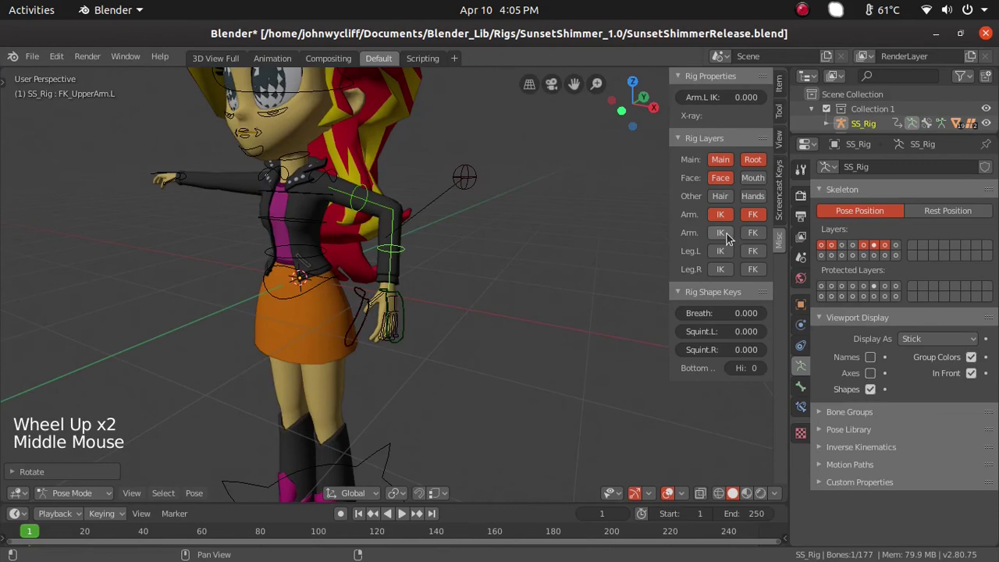
Set the Arm.L IK slider to 0.000 so the left arm is fully FK-driven.
left_click(732, 253)
scroll("down", 3)
middle_click(518, 245)
left_click(752, 252)
left_click(736, 249)
left_click(720, 261)
middle_click(511, 386)
scroll("up", 3)
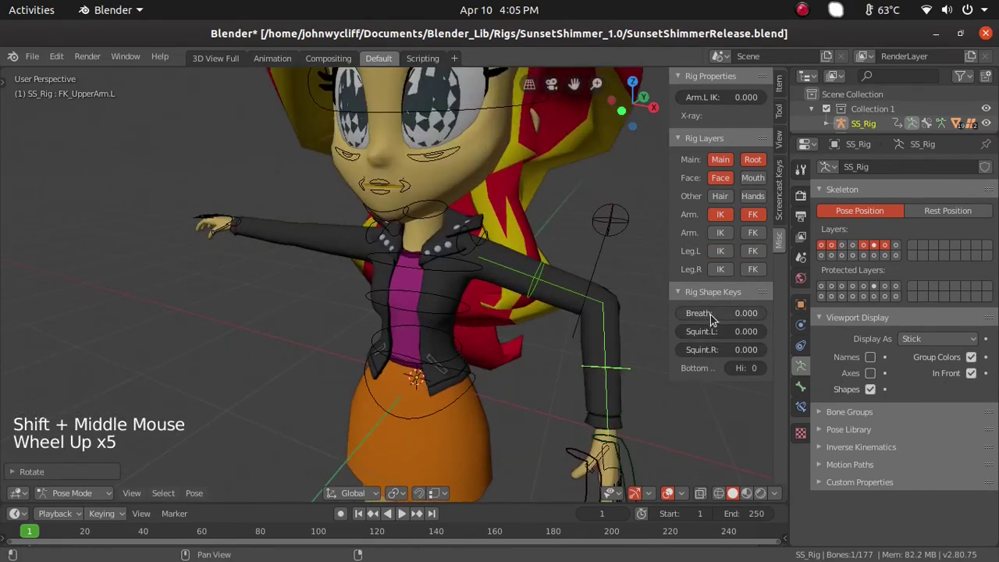
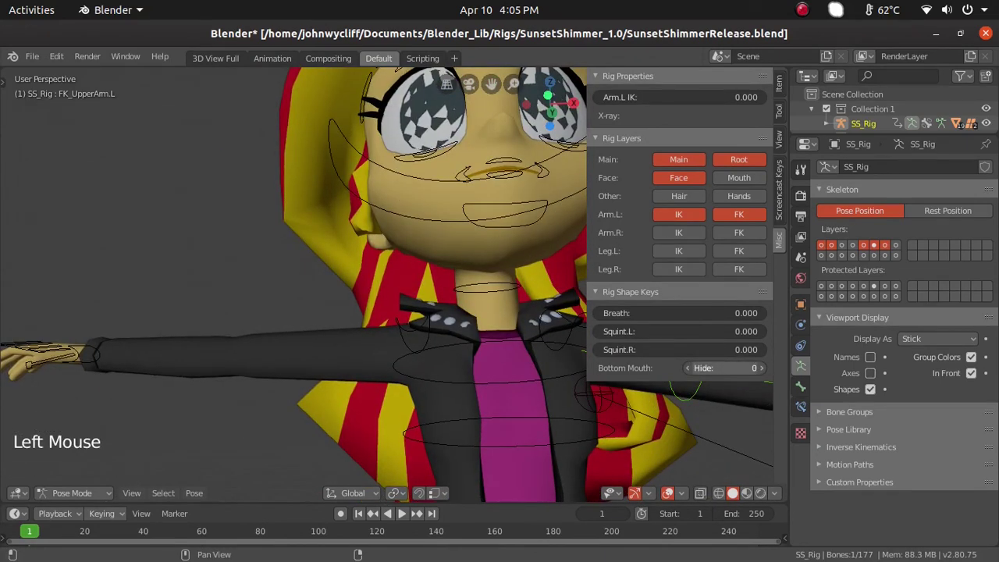
Select the CON_Jaw control and try rotating and moving it on the face.
middle_click(437, 282)
left_click(392, 289)
key("r")
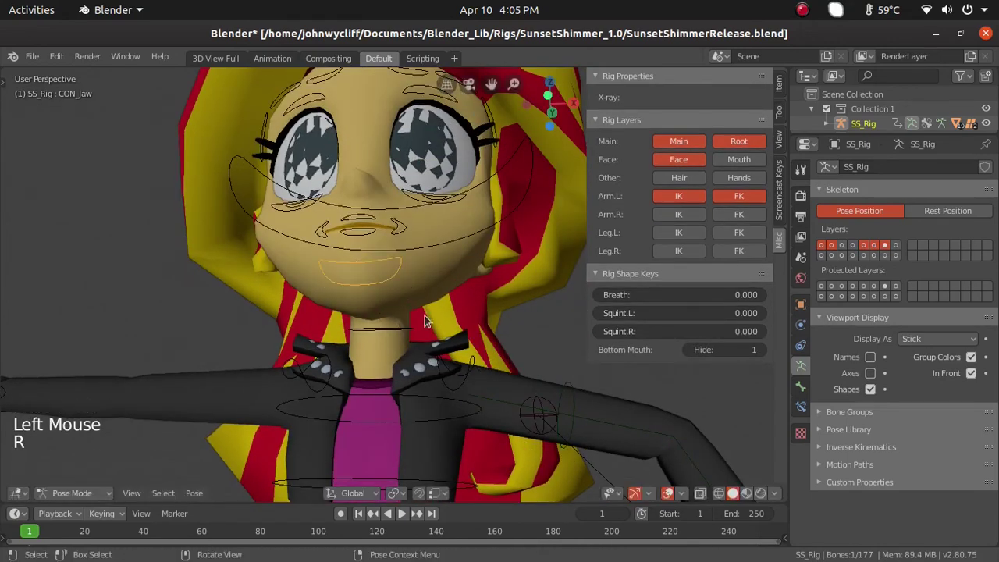
middle_click(438, 368)
key("g")
middle_click(482, 374)
Set Bottom Mouth Hide to 1 in Rig Shape Keys, then frame the whole figure.
left_click(299, 269)
left_click(334, 295)
middle_click(404, 364)
scroll("down", 3)
middle_click(459, 355)
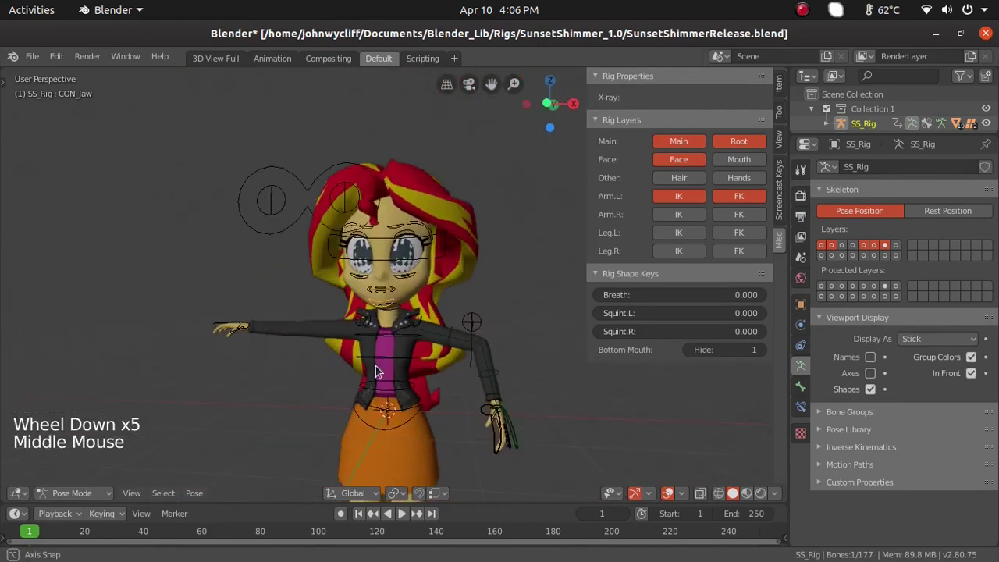
middle_click(355, 317)
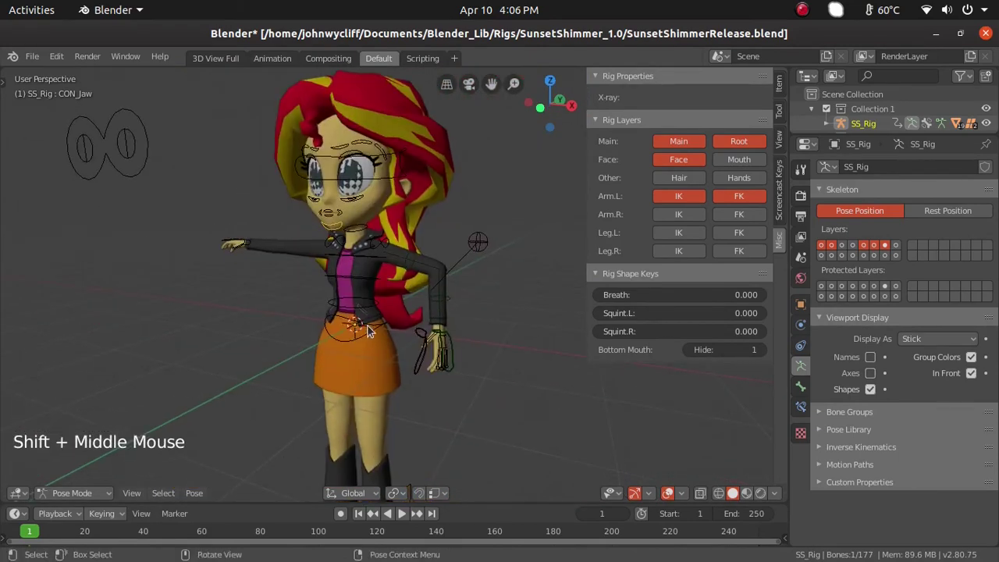
left_click(371, 337)
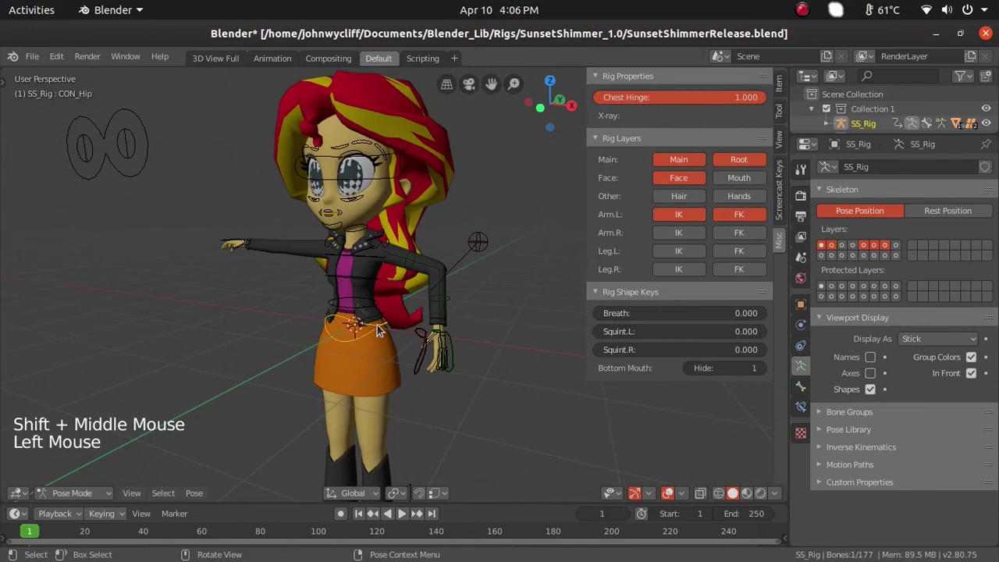
key("g")
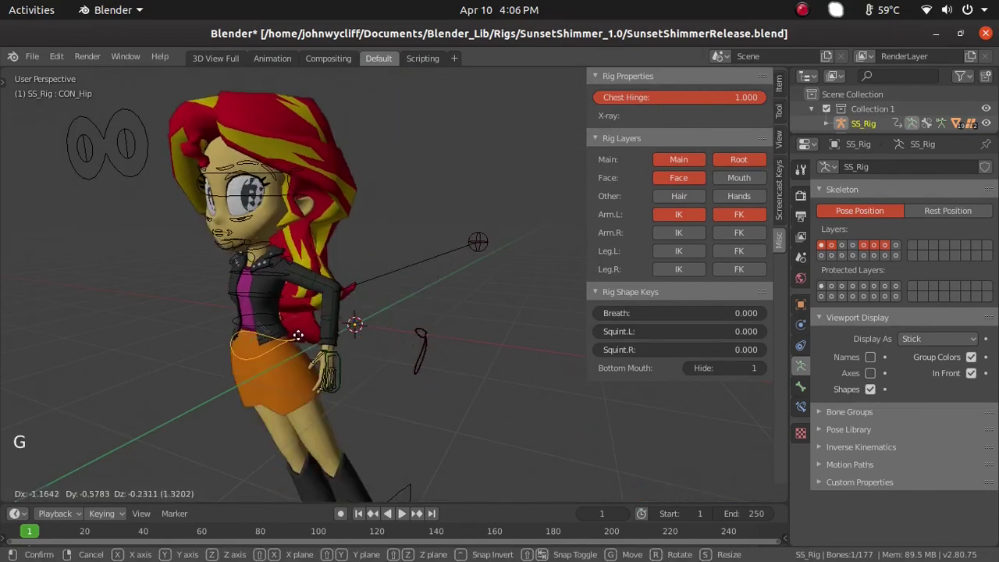
middle_click(490, 373)
scroll("down", 3)
middle_click(459, 393)
left_click(425, 438)
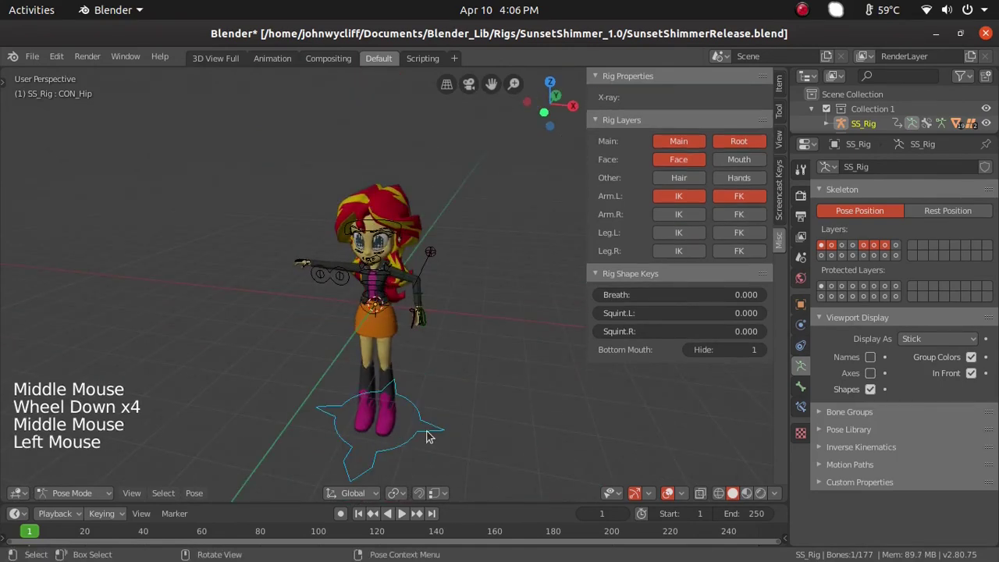
key("g")
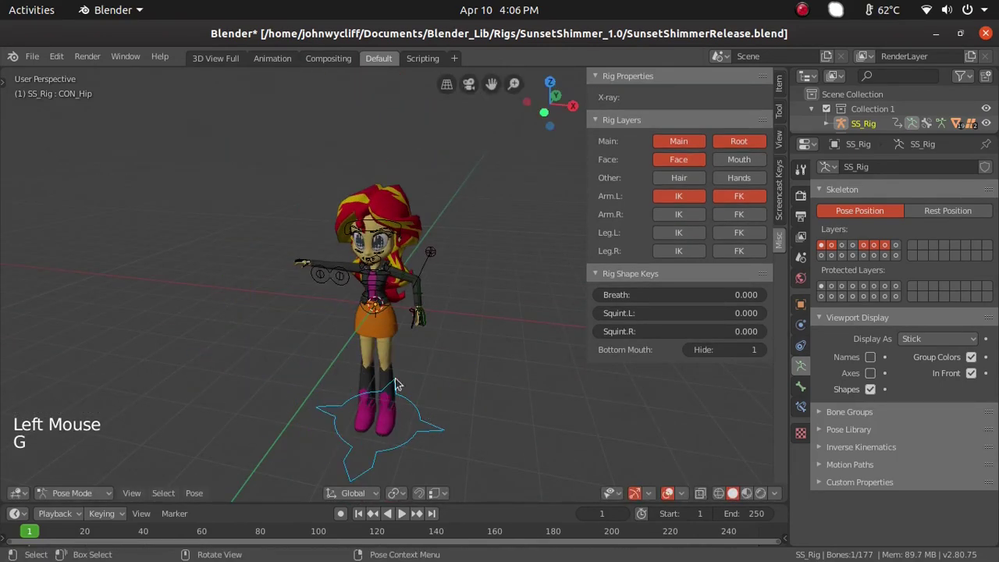
middle_click(547, 399)
scroll("up", 3)
middle_click(554, 369)
scroll("down", 3)
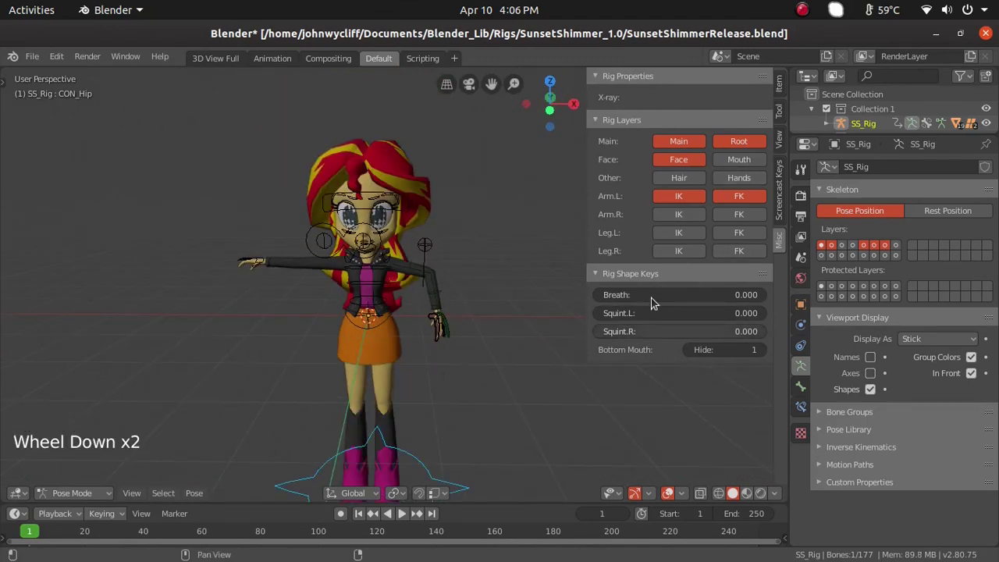